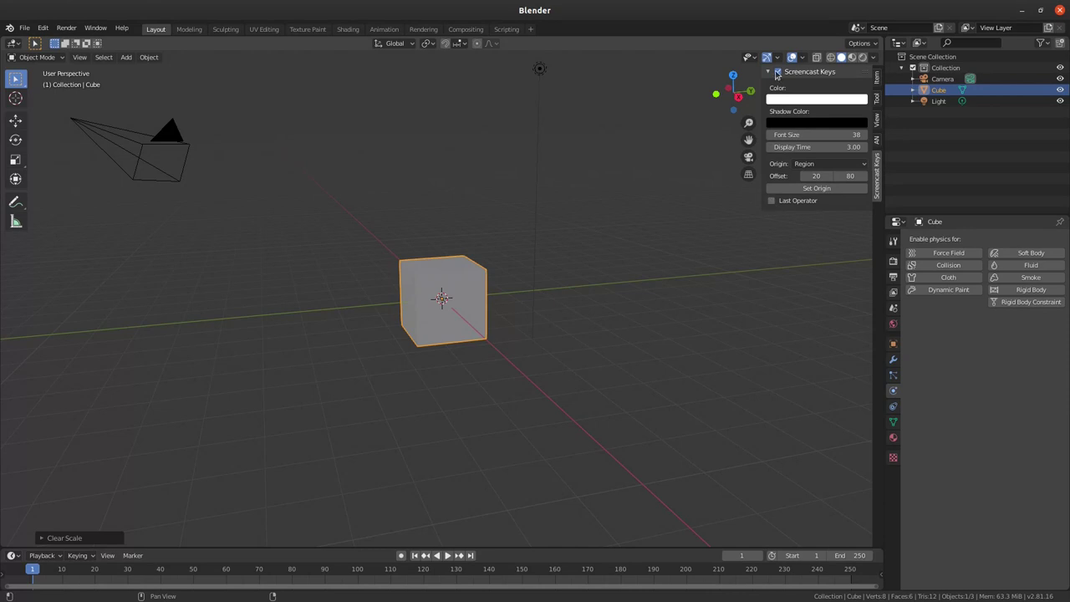
Step: Select every object in the default scene, then tap a few stray shortcut keys
key("a")
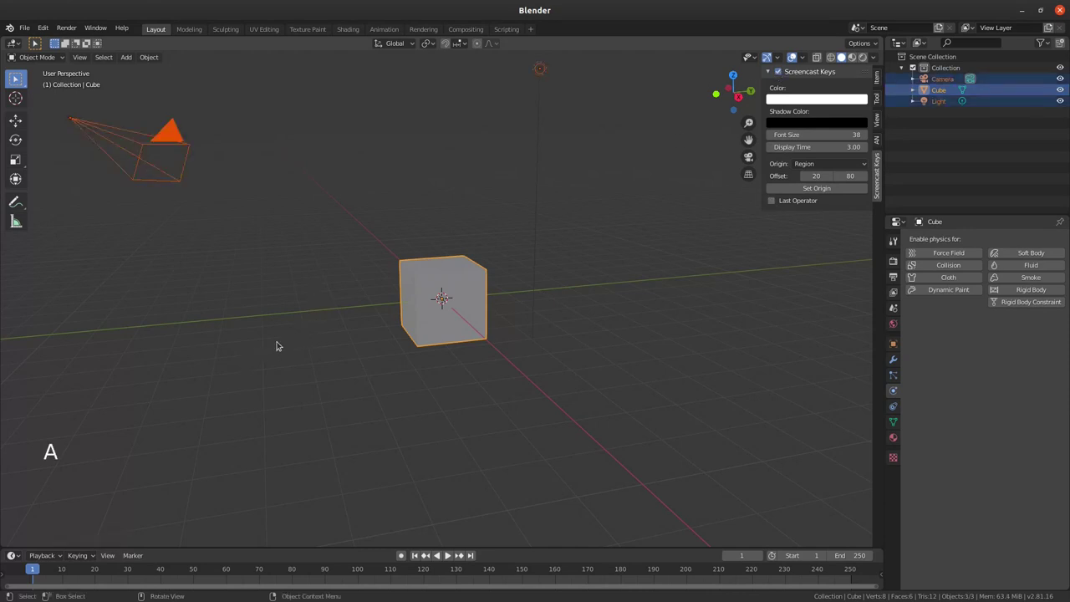
key("f")
key("d")
key("s")
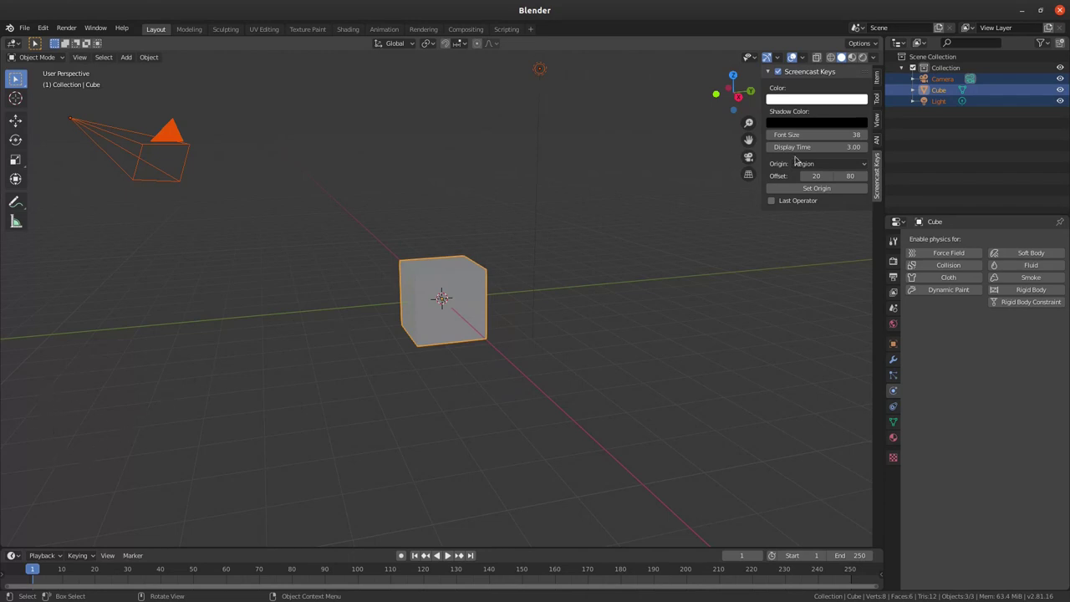
Step: Collapse the Screencast Keys panel and deselect everything by clicking empty viewport space
left_click(769, 70)
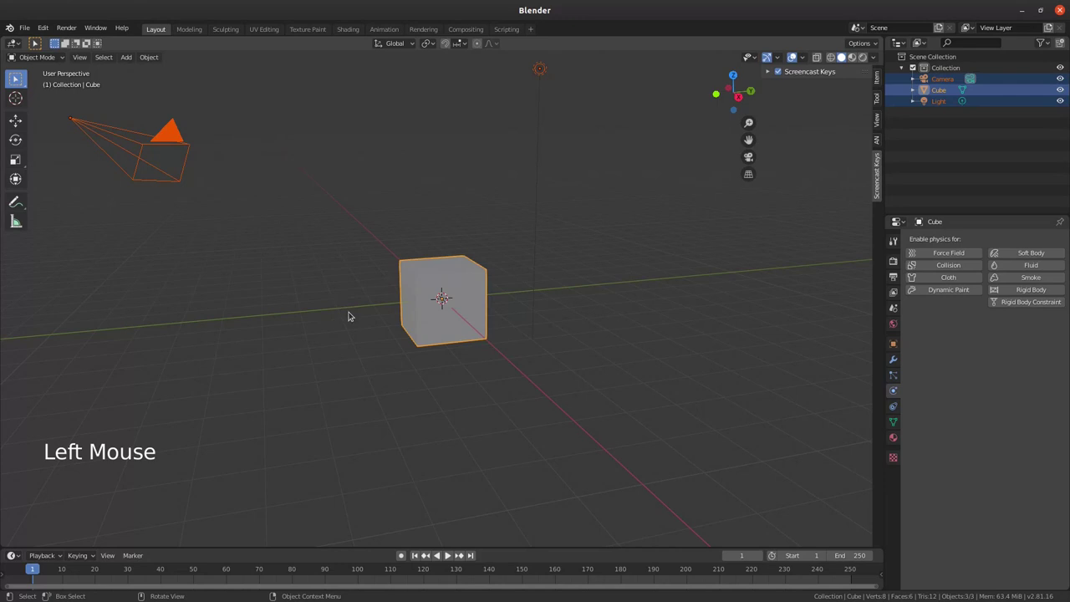
left_click(343, 321)
right_click(423, 294)
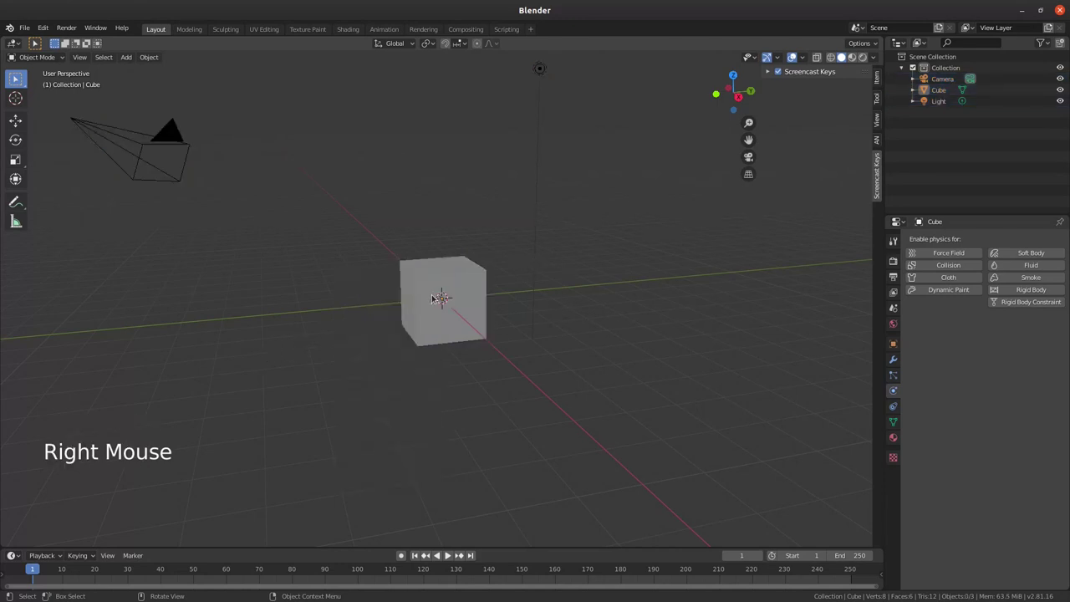
Step: Show the cube's Object Constraints tab and then its mesh Object Data settings while orbiting the view
middle_click(530, 268)
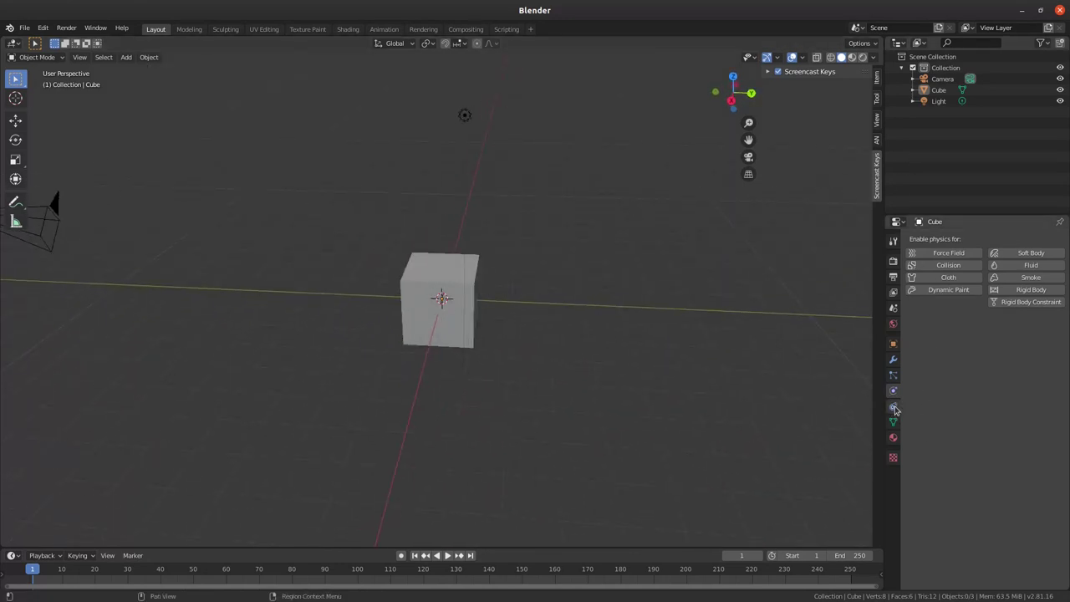
left_click(896, 408)
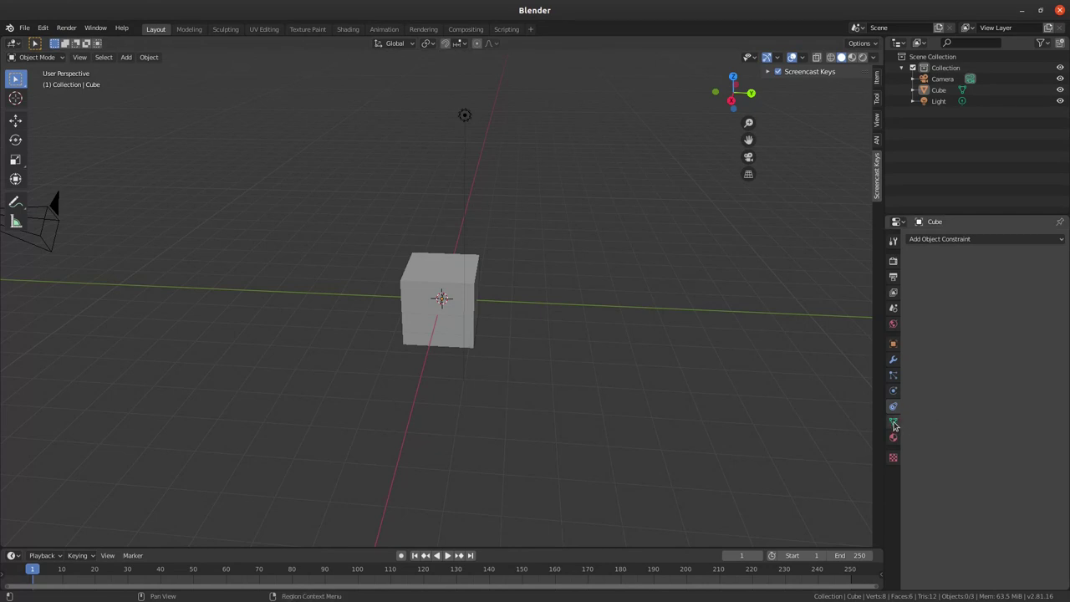
left_click(895, 422)
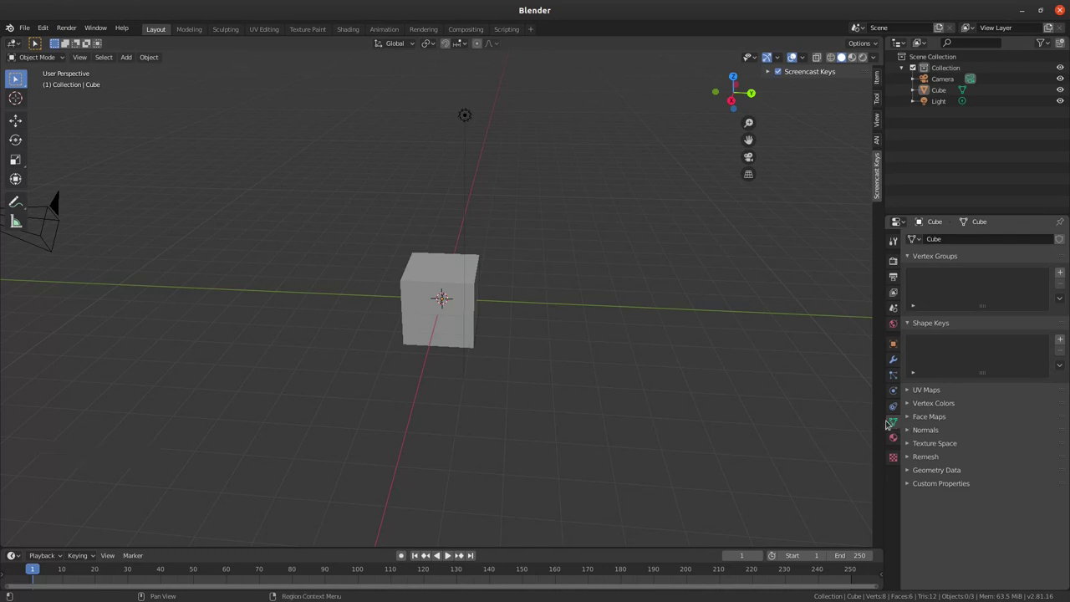
middle_click(468, 297)
Step: Select the cube in the viewport
left_click(451, 285)
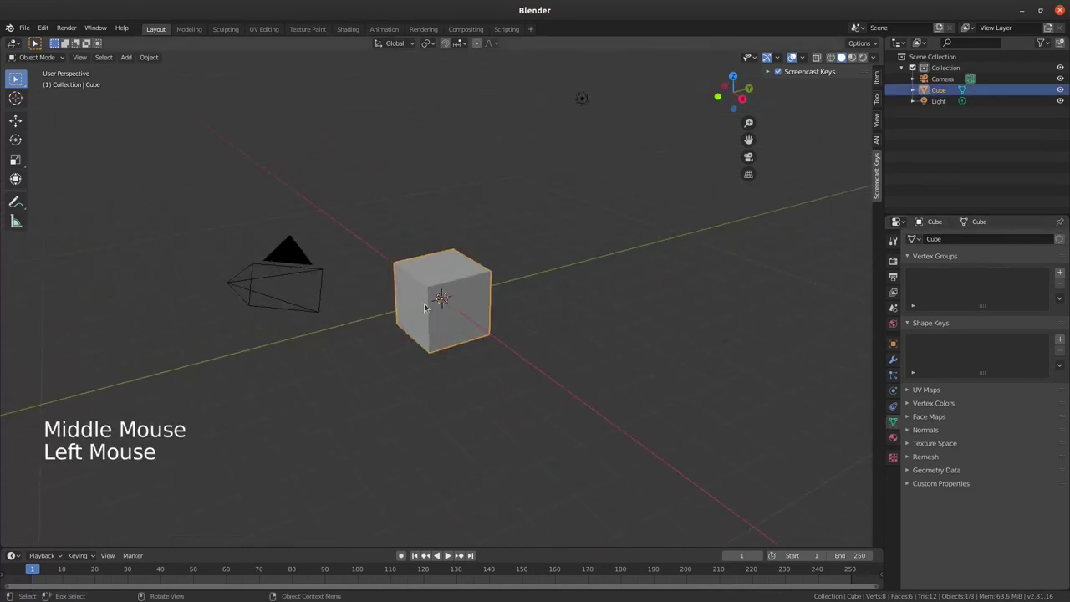
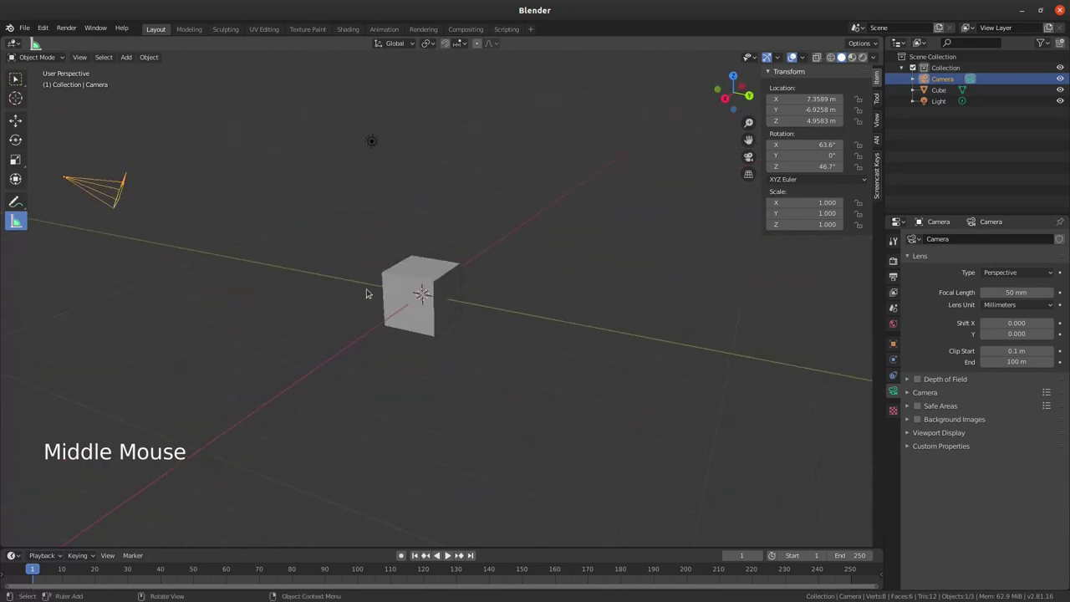
Step: Orbit the scene and select the light to show its point-light settings and transform values
middle_click(391, 272)
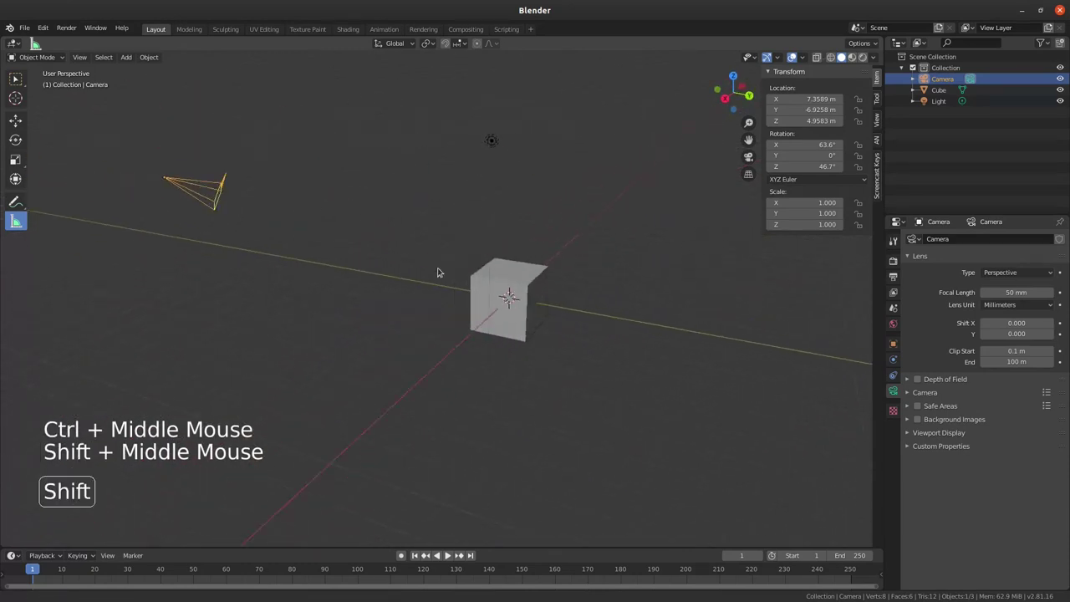
middle_click(448, 280)
left_click(474, 275)
left_click(222, 238)
left_click(522, 155)
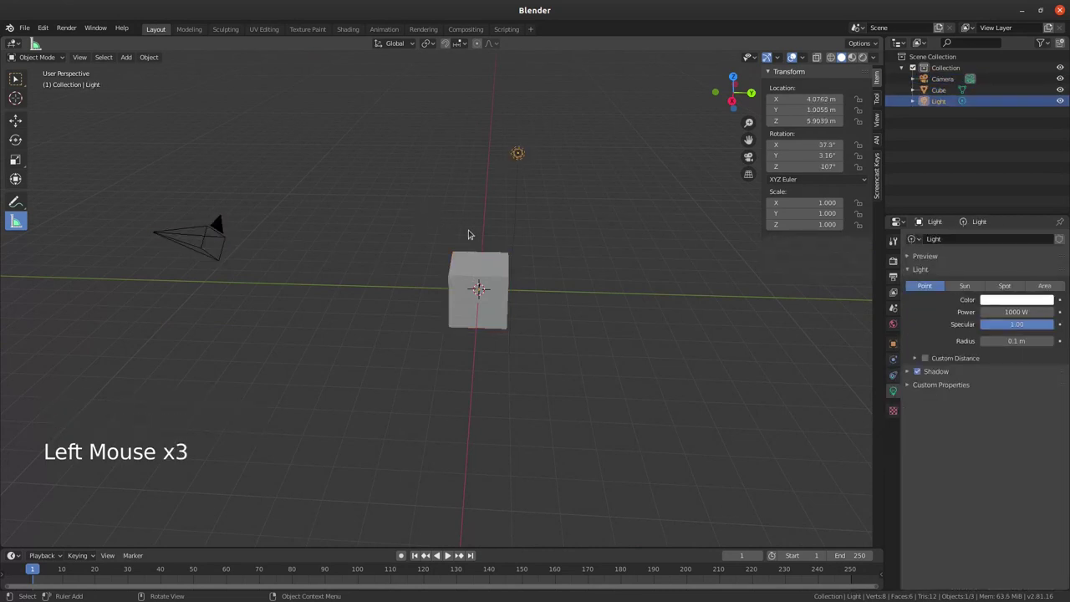
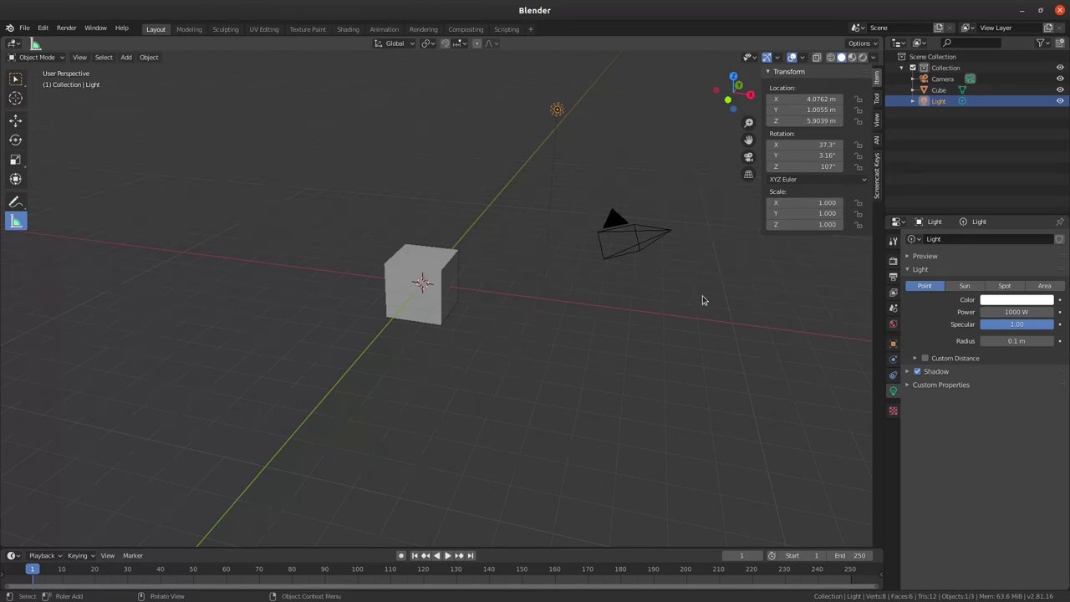
Step: Toggle the Item sidebar with N and select the cube to show its transform values
key("n")
key("n")
key("n")
key("n")
key("n")
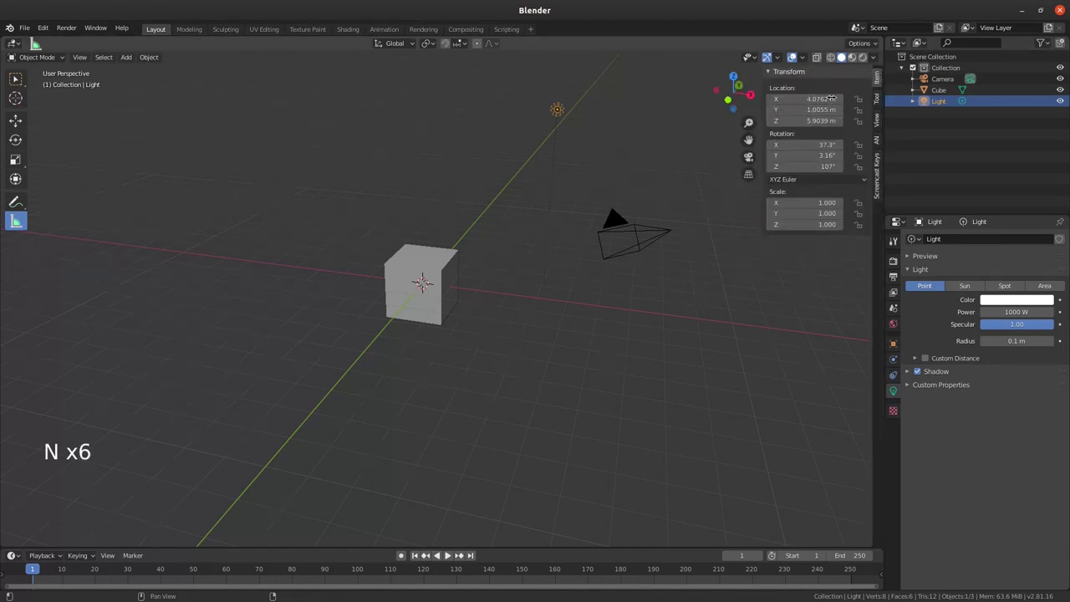
left_click(445, 270)
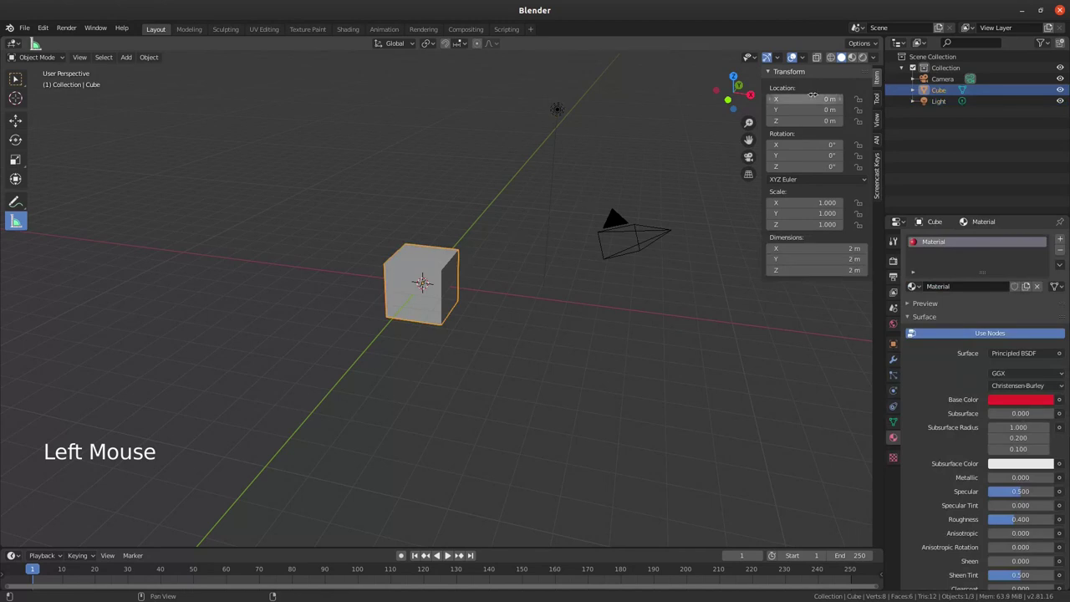
middle_click(434, 259)
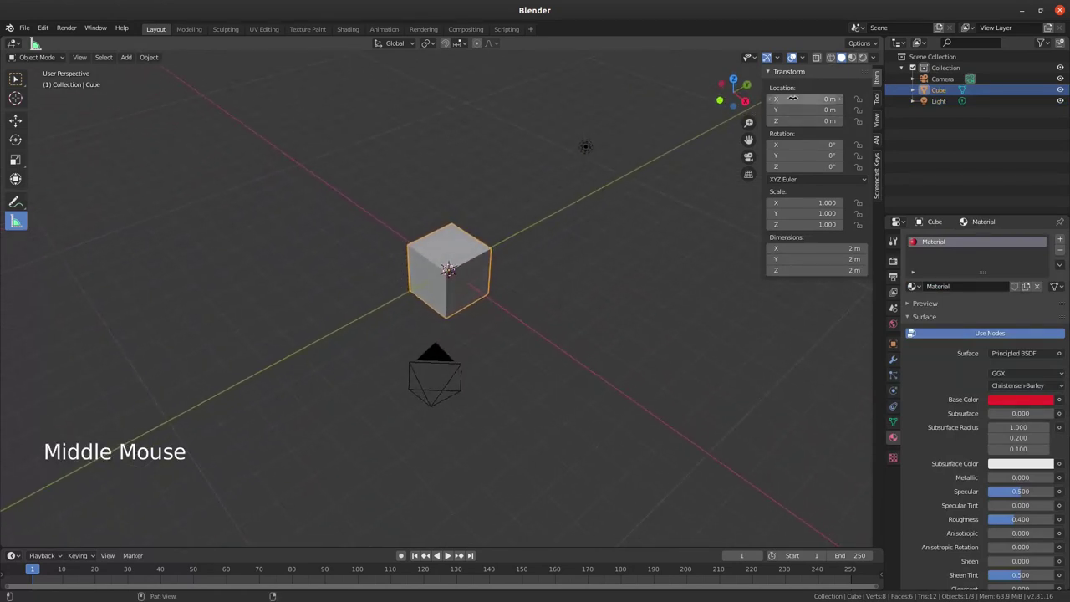
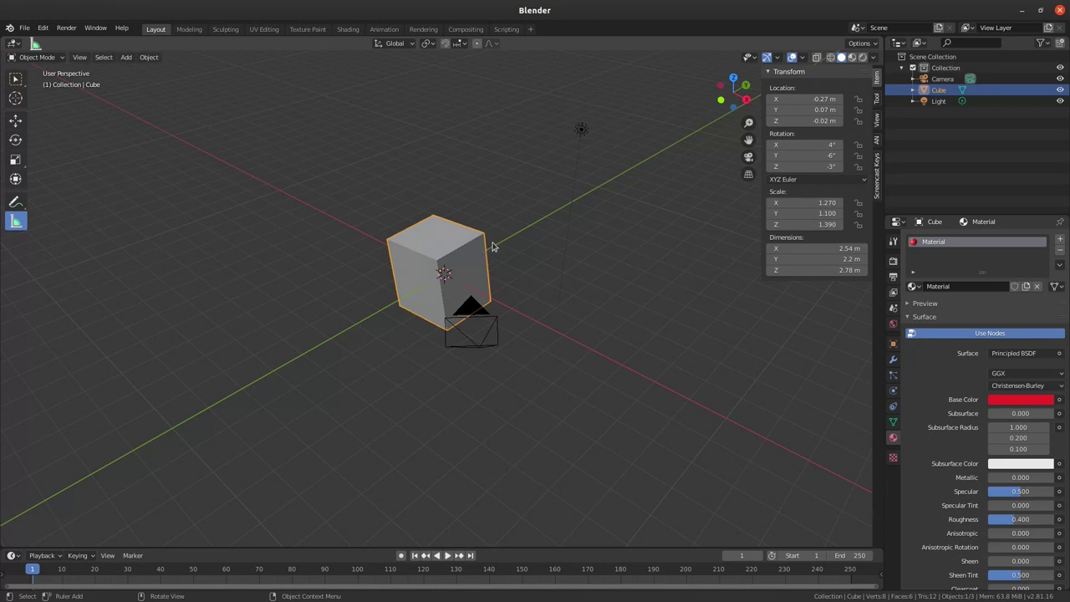
Step: Clear the cube's location, rotation and scale back to defaults with Alt+G, Alt+R, Alt+S
key("alt+g")
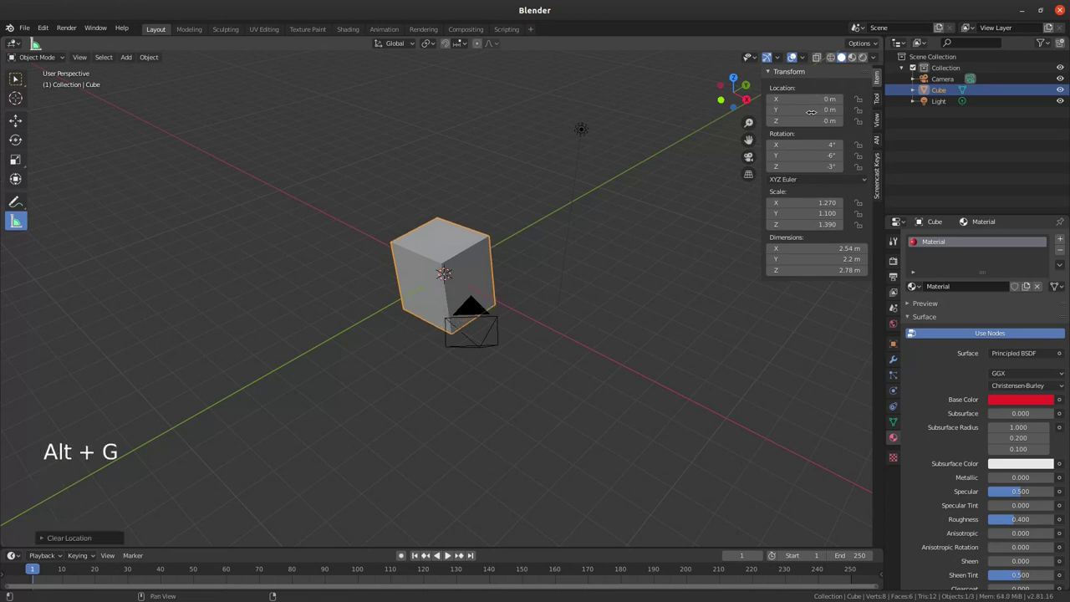
key("alt+r")
key("alt+s")
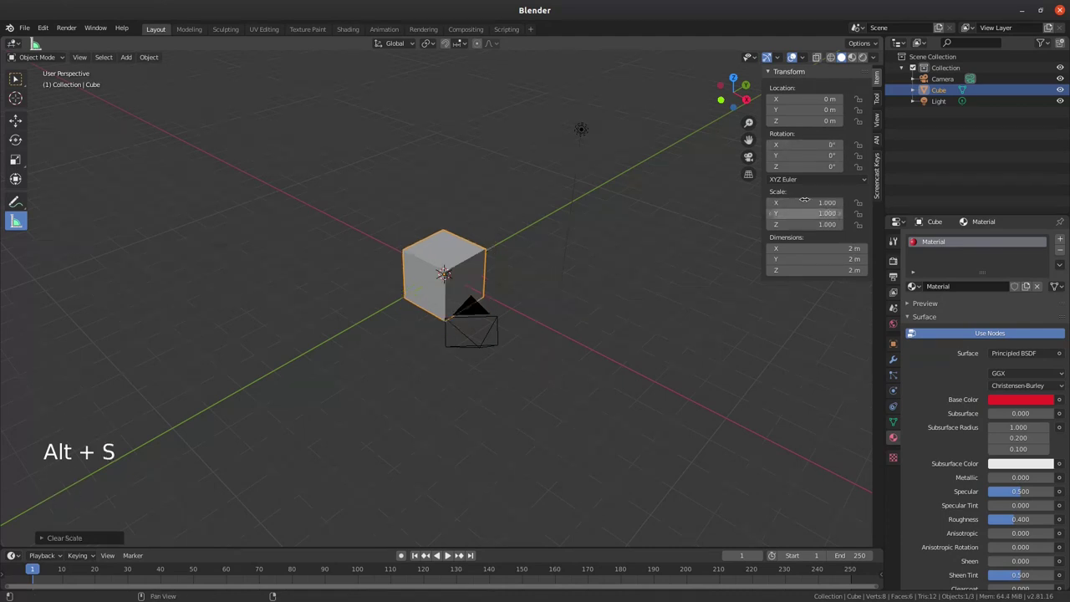
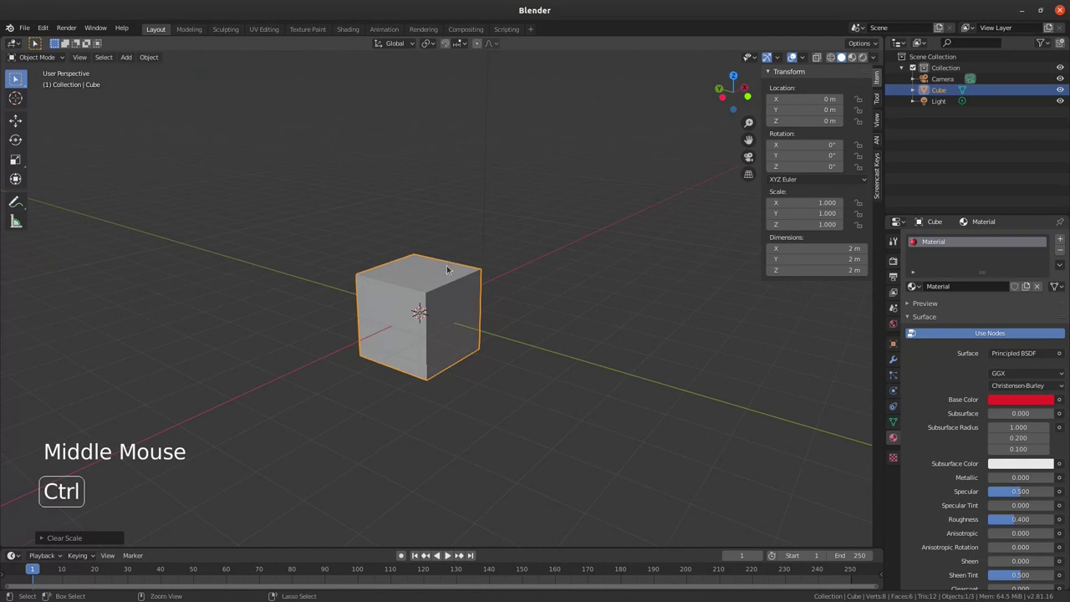
Step: Reselect the cube and adjust the view around it at the origin
middle_click(444, 281)
left_click(126, 58)
middle_click(465, 248)
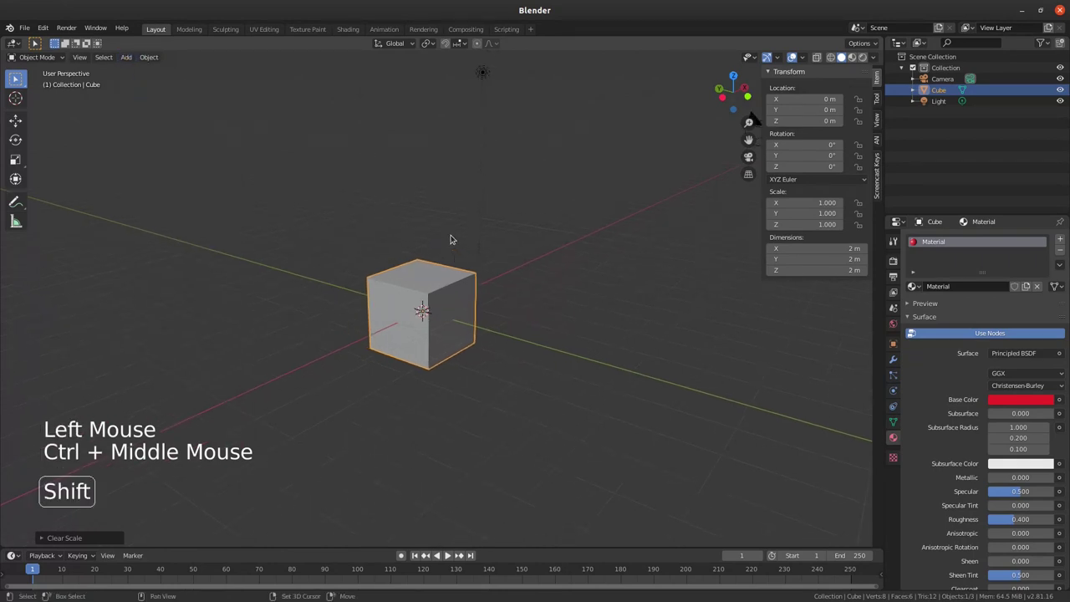
Step: Add a cone and a UV sphere via Shift+A and move the sphere in front of the cube
key("shift+a")
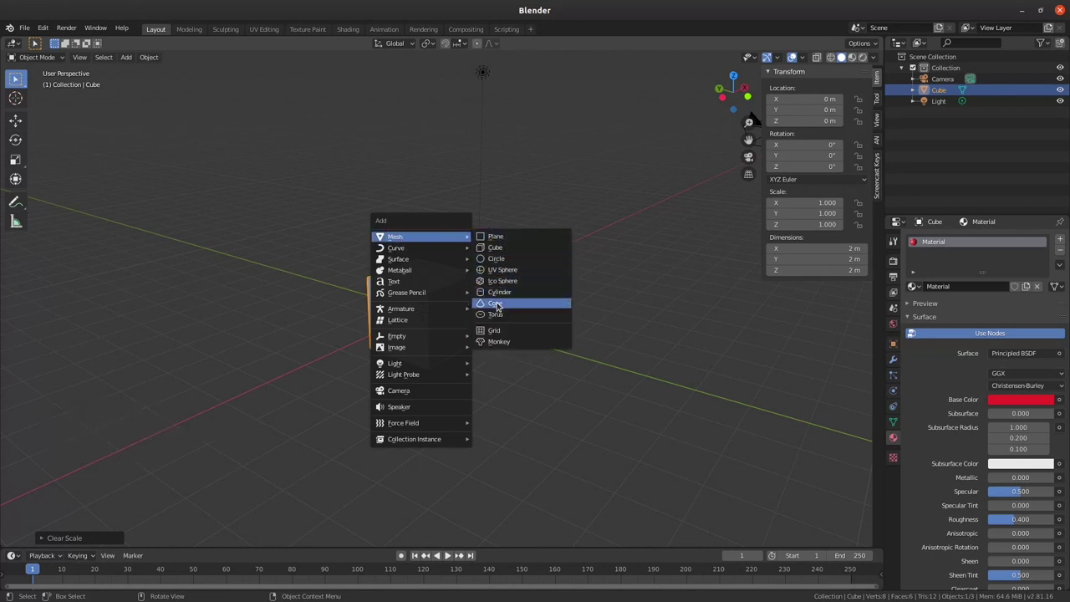
key("g")
key("shift+a")
key("g")
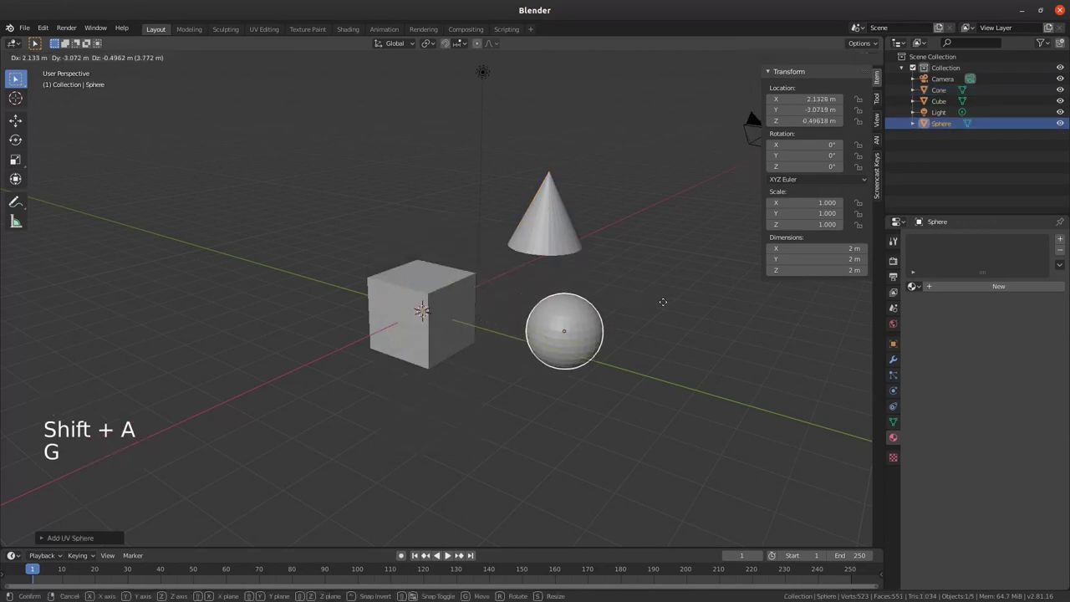
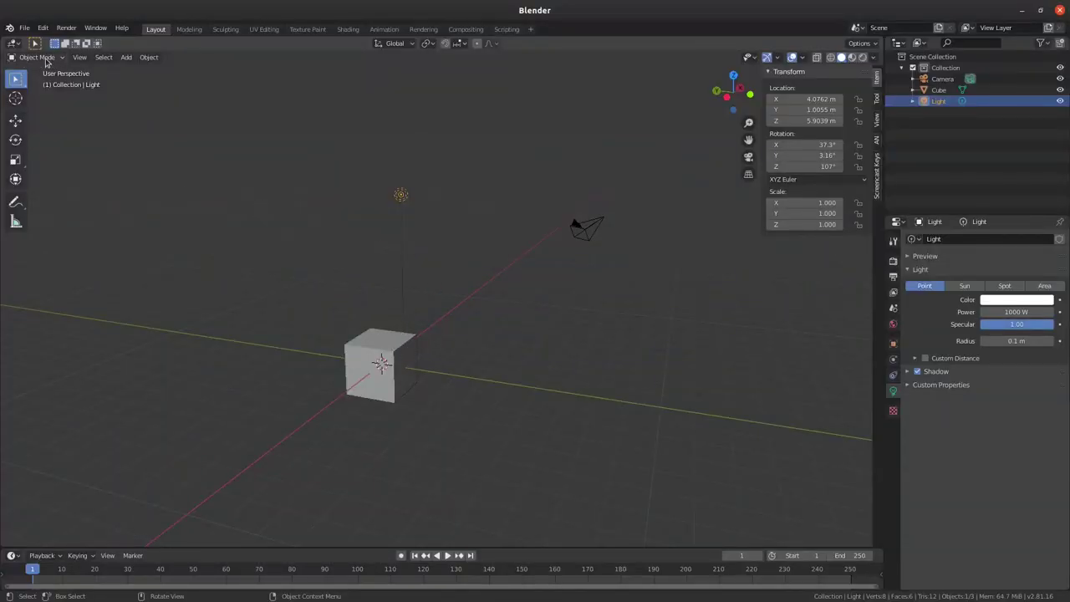
Step: Select the light, then the camera, ready to grab it to a new spot
left_click(588, 229)
left_click(403, 201)
left_click(386, 342)
left_click(600, 227)
key("g")
key("shift+a")
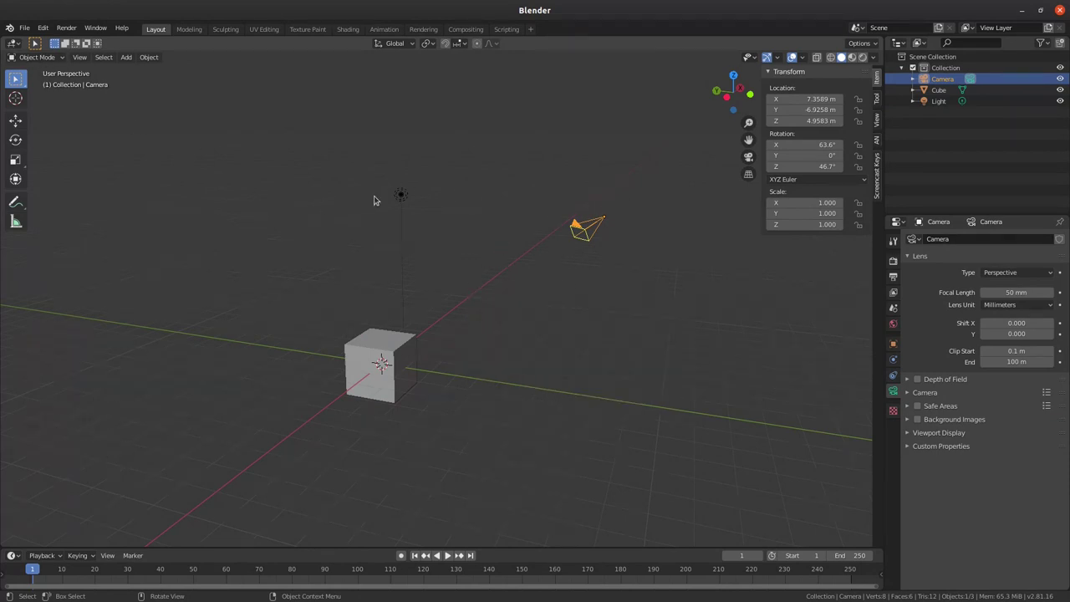
left_click(403, 197)
left_click(412, 339)
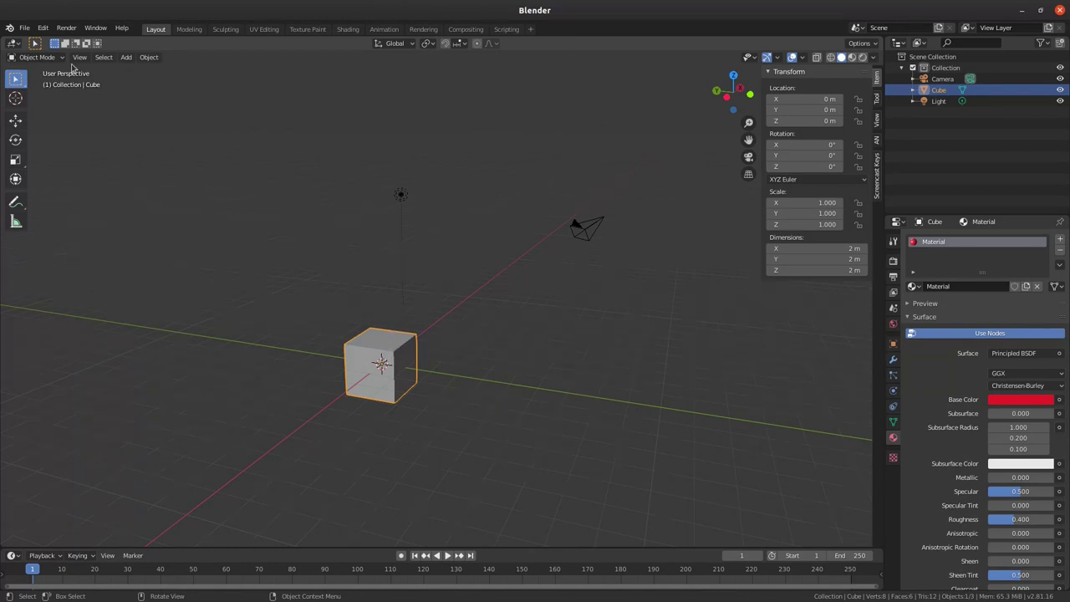
left_click(58, 67)
Step: Open the interaction mode dropdown in the viewport header to choose Edit Mode
left_click(55, 60)
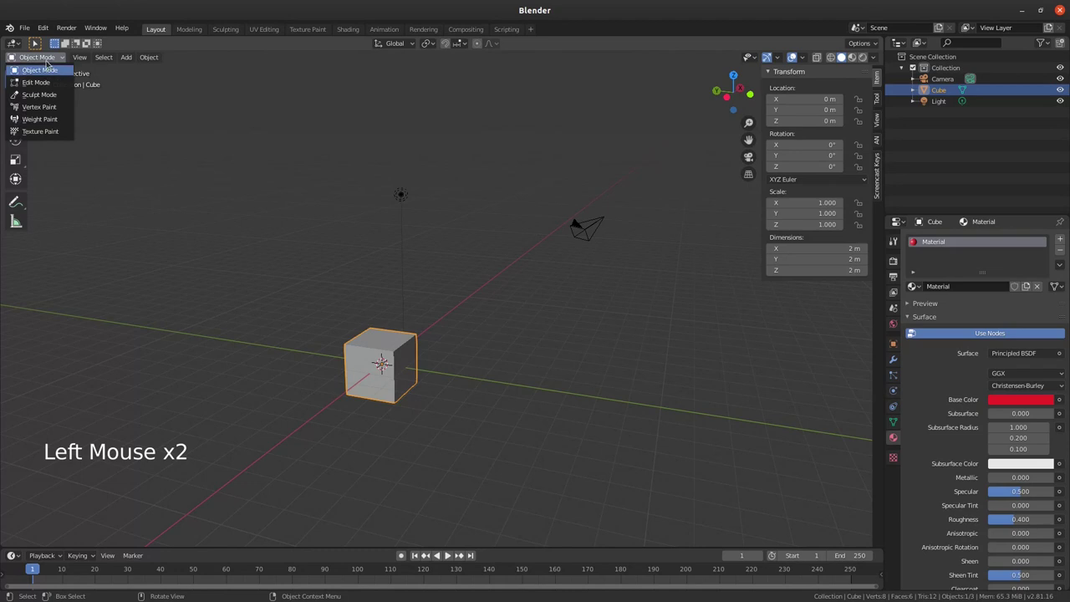
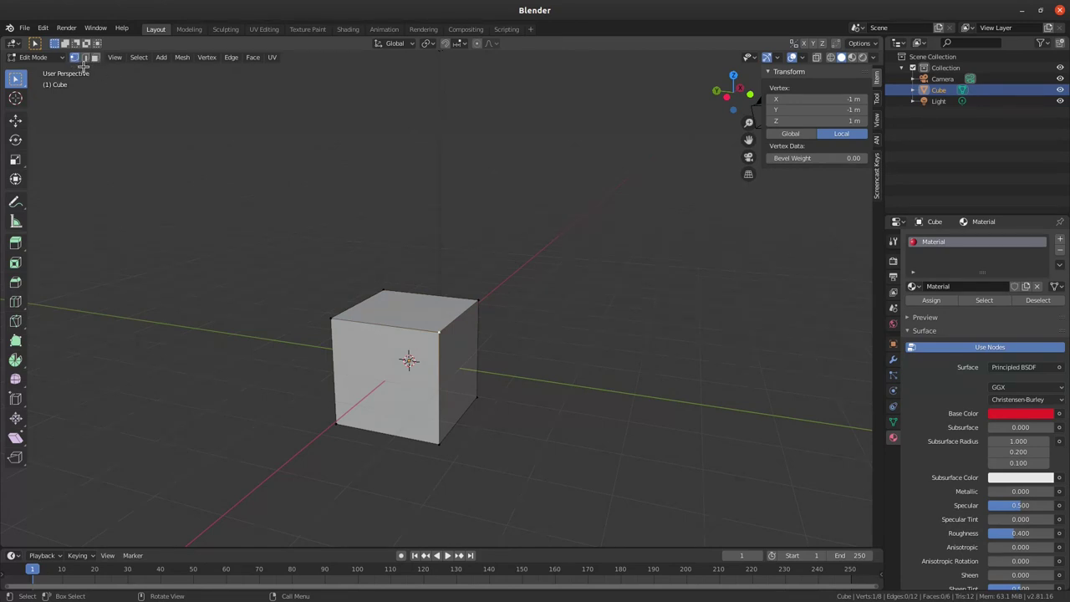
Step: Switch mesh selection between vertex, edge and face modes, combining modes with Shift
key("1")
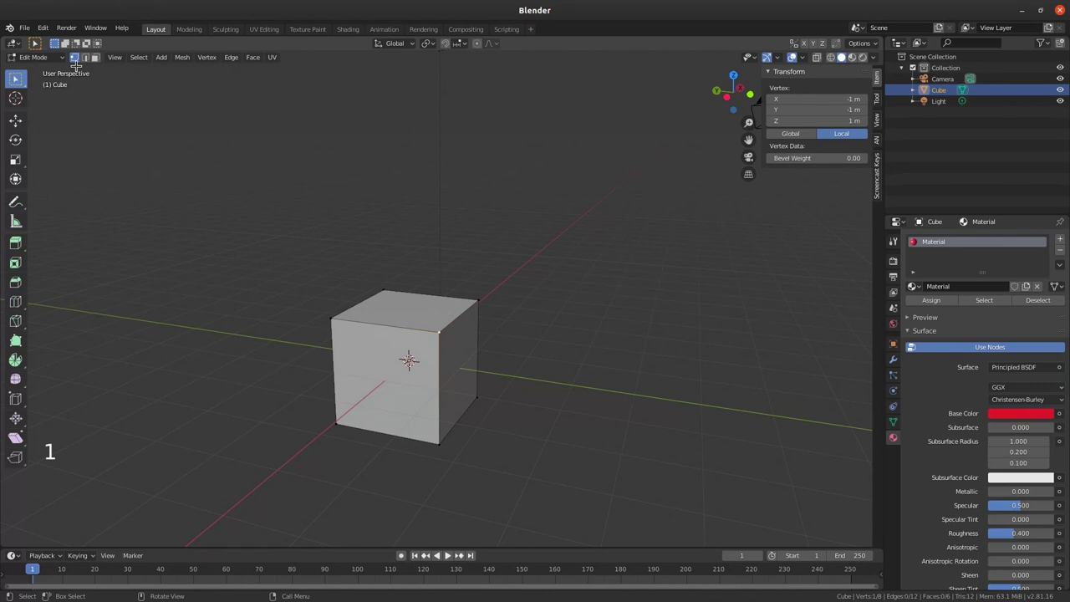
key("2")
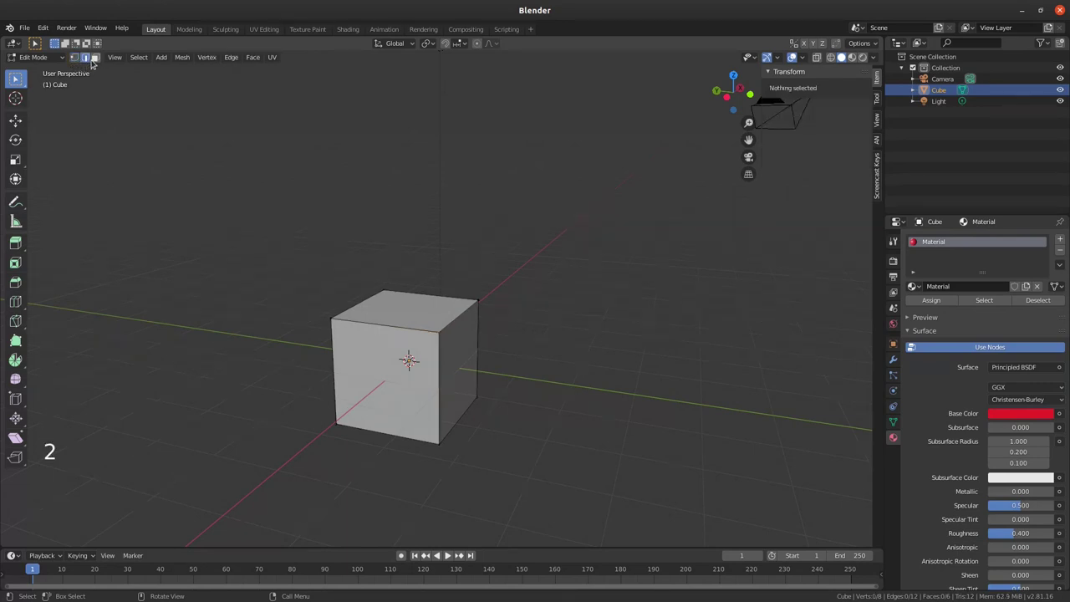
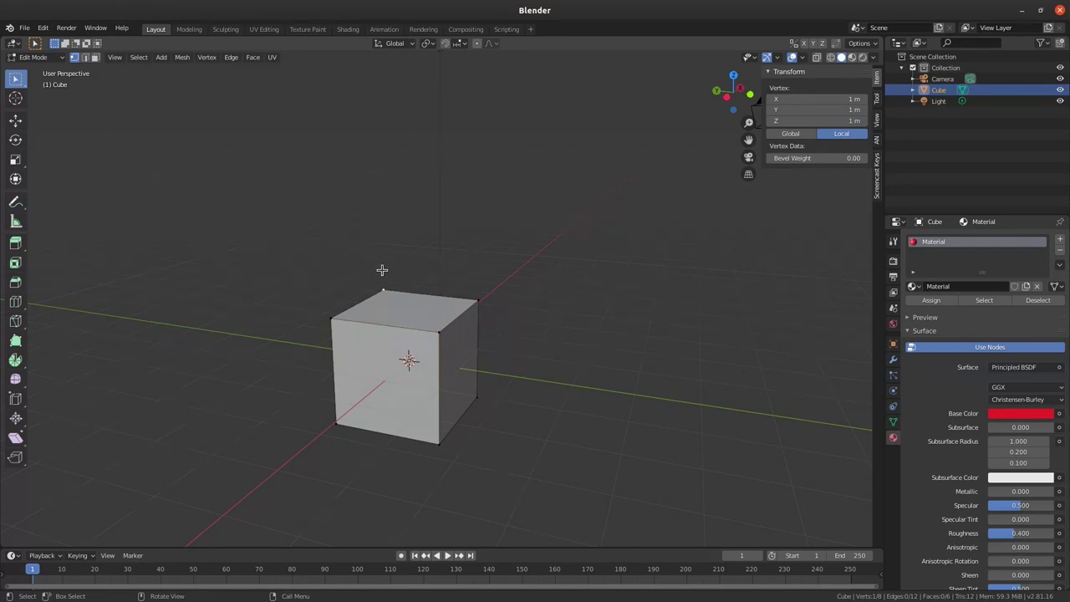
key("shift+2")
key("shift+3")
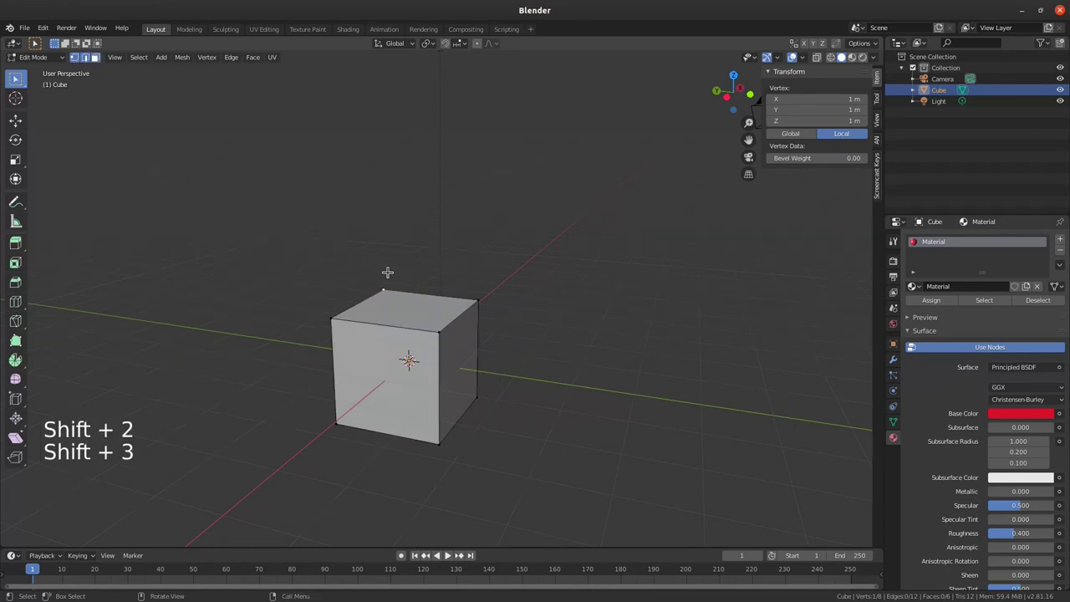
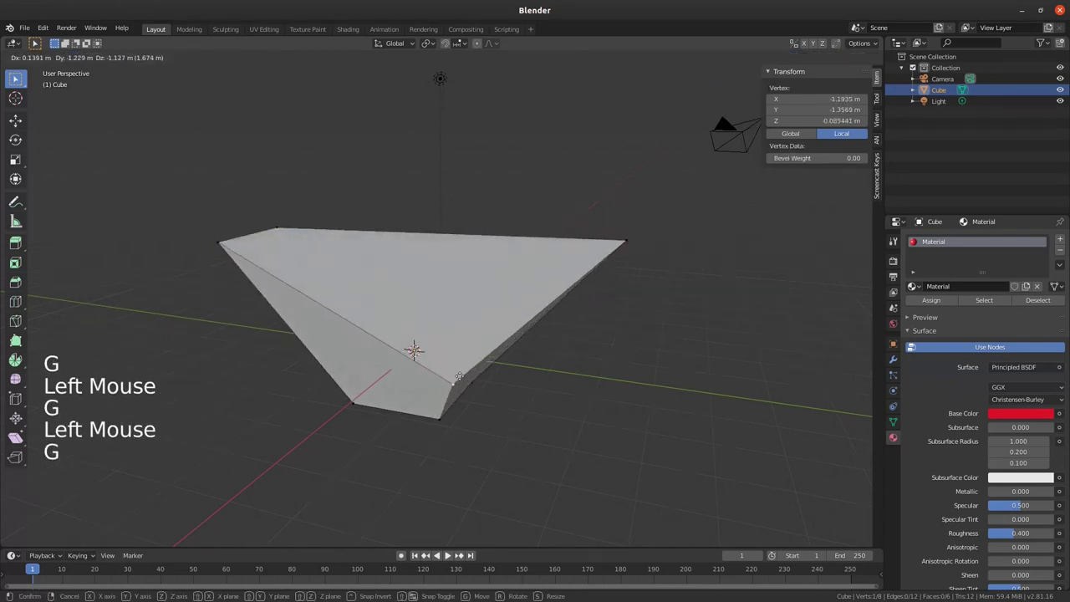
Step: Undo the corner-vertex move repeatedly until the cube regains its original shape
key("ctrl+z")
key("ctrl+z")
key("ctrl+z")
key("ctrl+z")
key("ctrl+z")
key("ctrl+z")
key("ctrl+z")
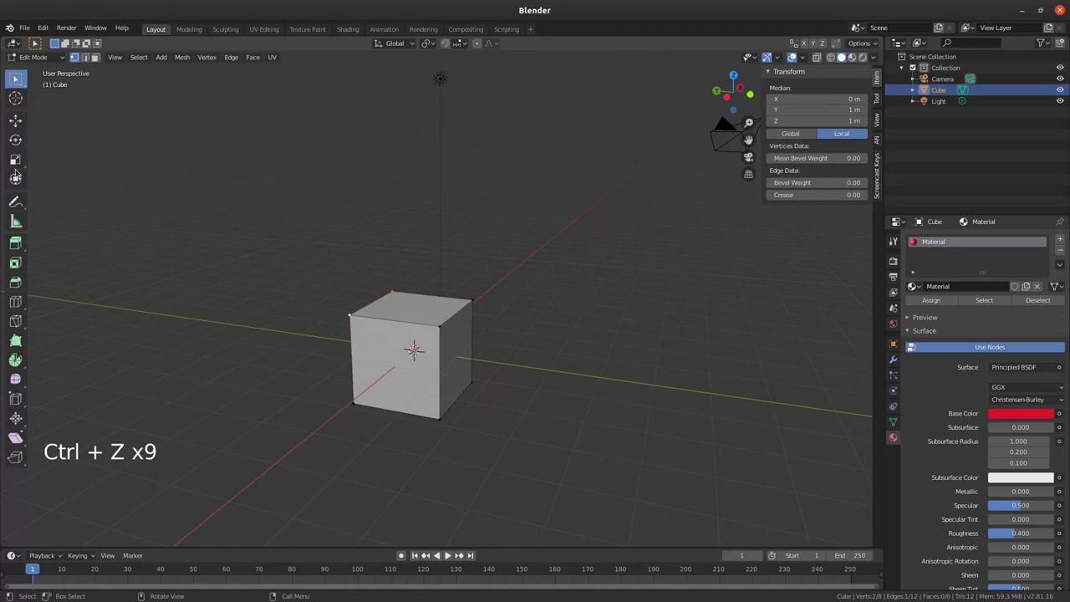
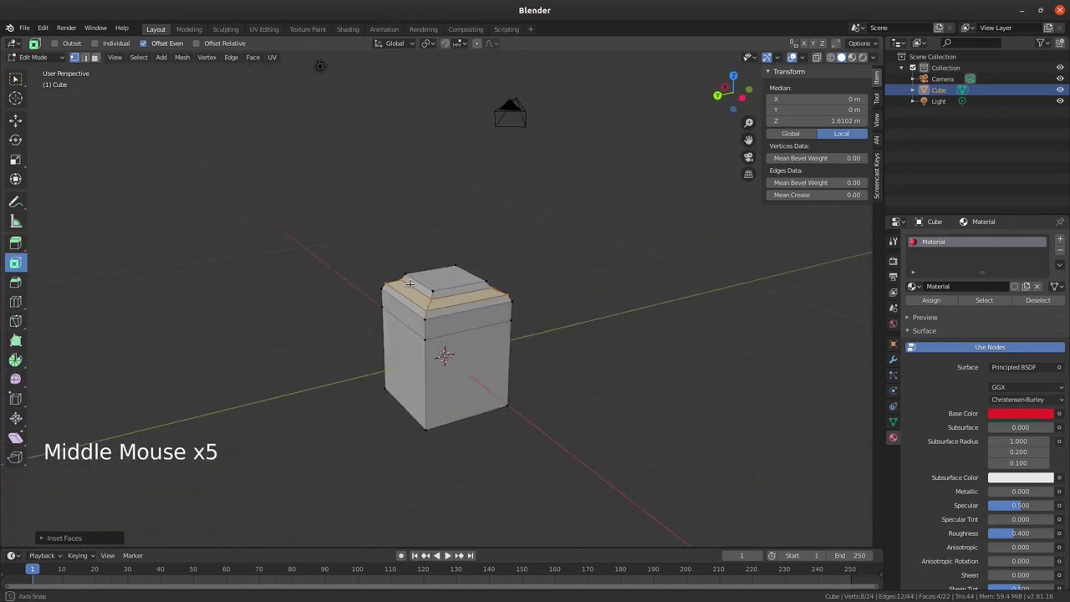
Step: Undo the top-face inset so the cube is a plain box and return to Object Mode
key("ctrl+z")
key("ctrl+z")
key("ctrl+z")
key("ctrl+z")
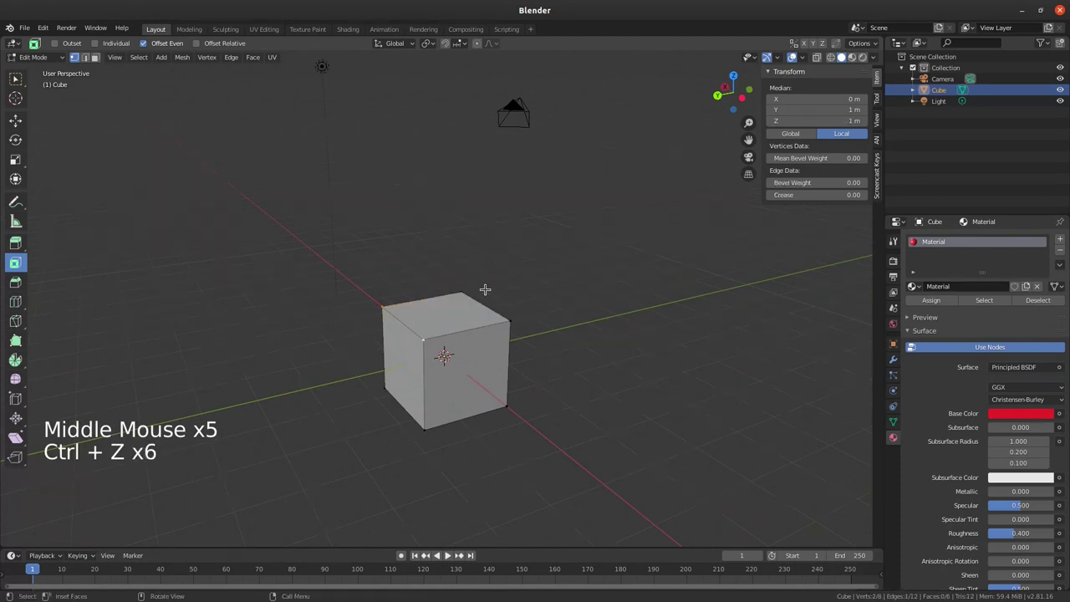
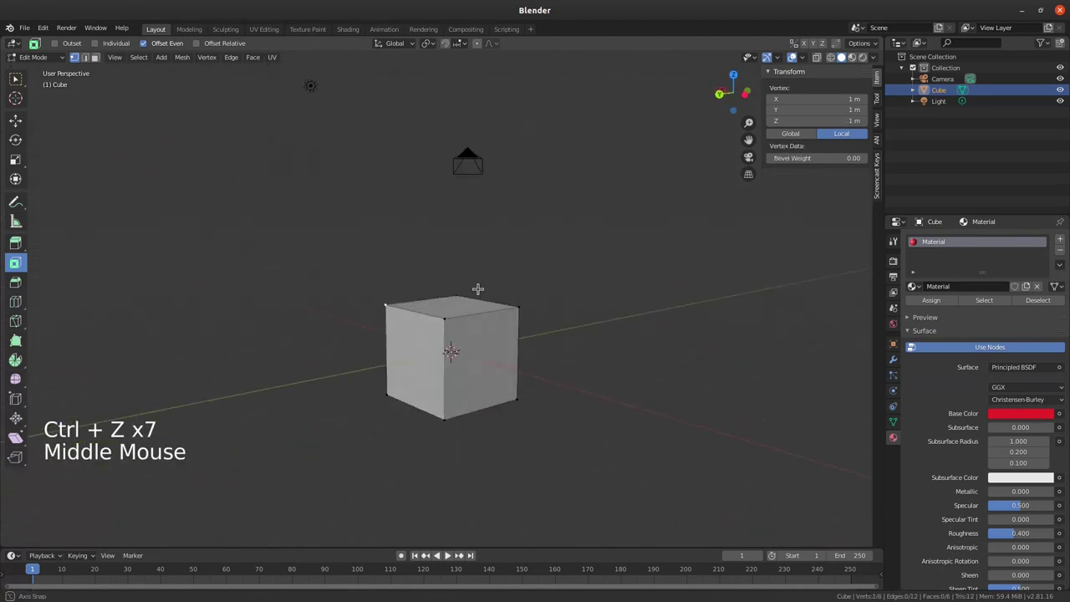
key("Tab")
Step: Orbit the view around the plain 2 m cube to inspect it
middle_click(554, 290)
middle_click(489, 287)
middle_click(454, 312)
middle_click(500, 316)
middle_click(502, 314)
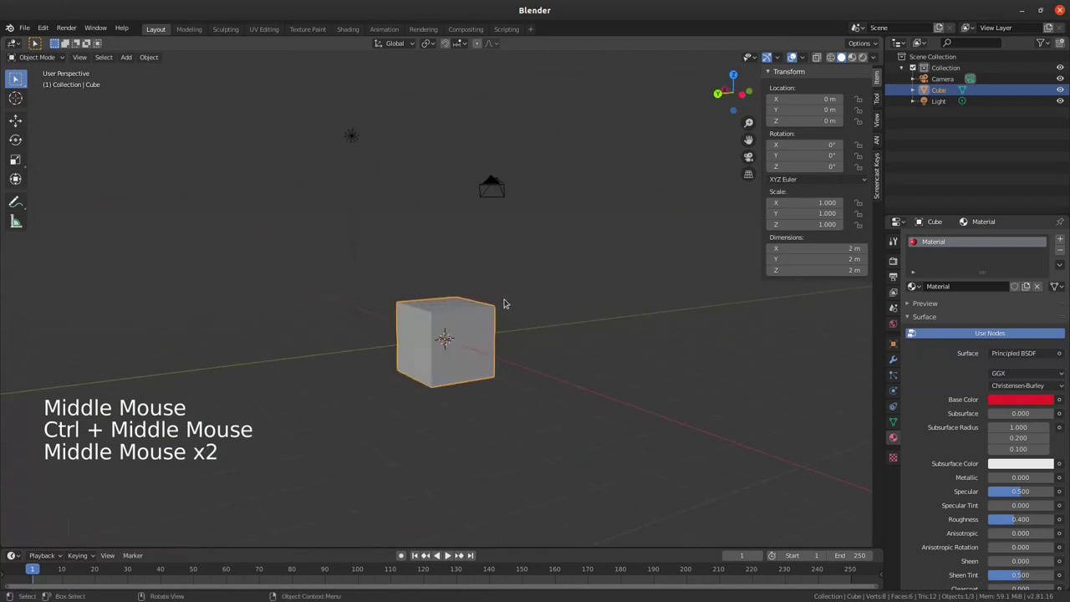
Step: Switch away from Blender to the file manager and bring up cadeira.jpg in the image viewer
middle_click(506, 306)
middle_click(512, 309)
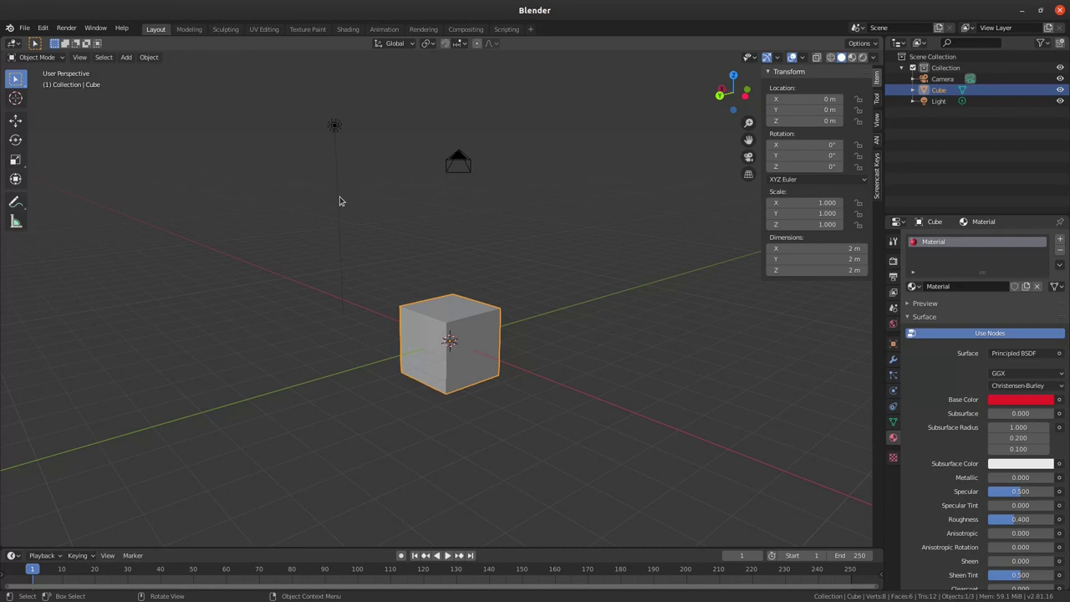
key("Tab")
key("Tab")
key("Tab")
key("Tab")
key("Tab")
key("Tab")
key("Tab")
key("Tab")
key("Tab")
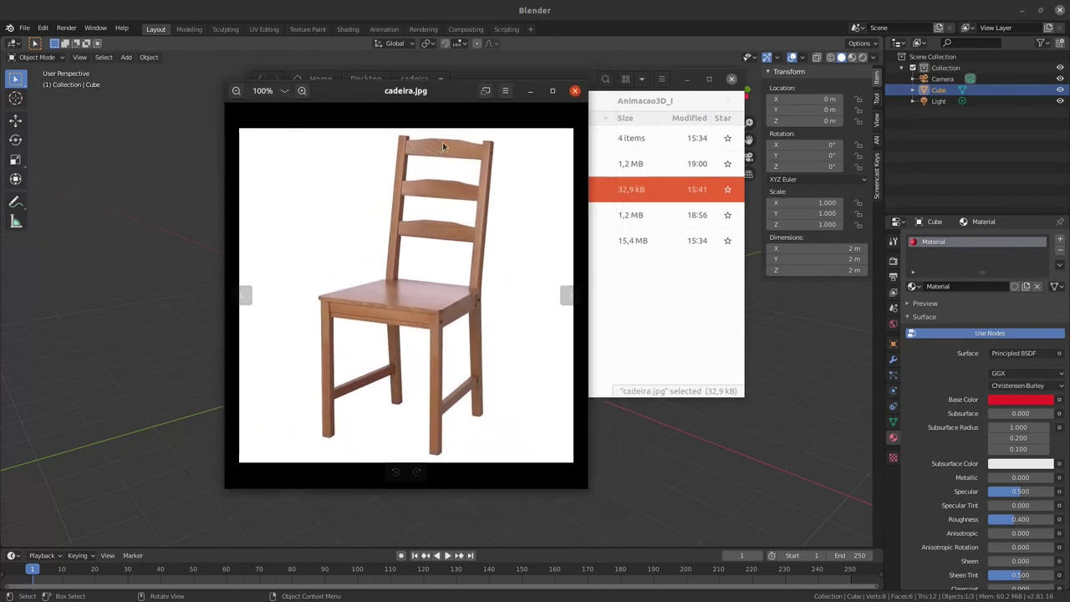
Step: Close the cadeira.jpg image viewer to return to the Blender viewport
left_click(501, 261)
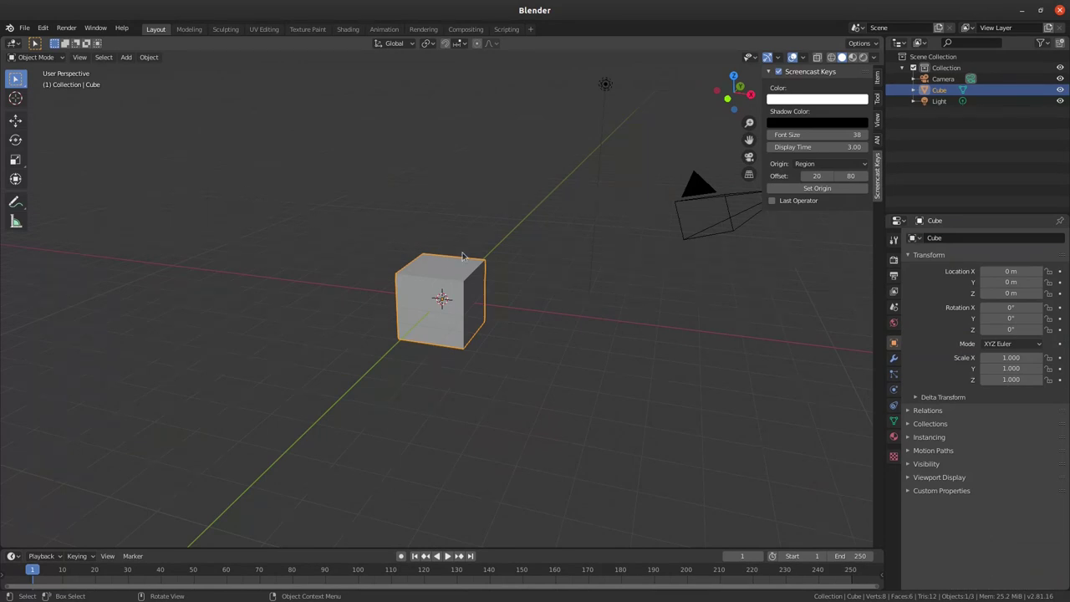
Step: Add cadeira.jpg to the scene as a reference image via Shift+A > Image > Reference
key("shift+a")
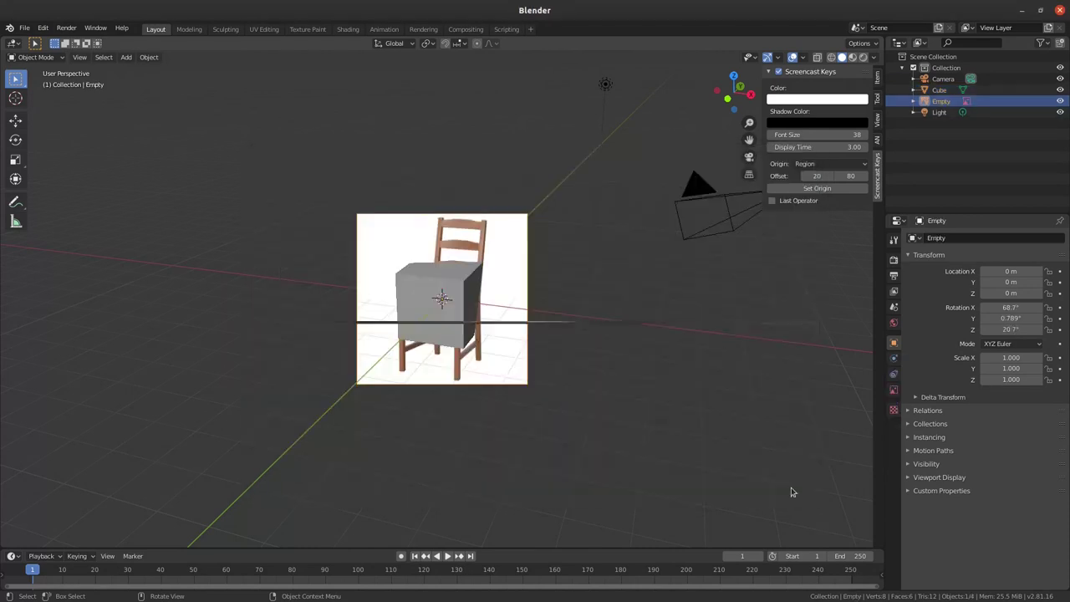
middle_click(506, 277)
left_click(509, 268)
Step: Move the chair reference image aside from the cube, orbiting to check its placement
key("g")
middle_click(608, 269)
middle_click(600, 265)
middle_click(597, 277)
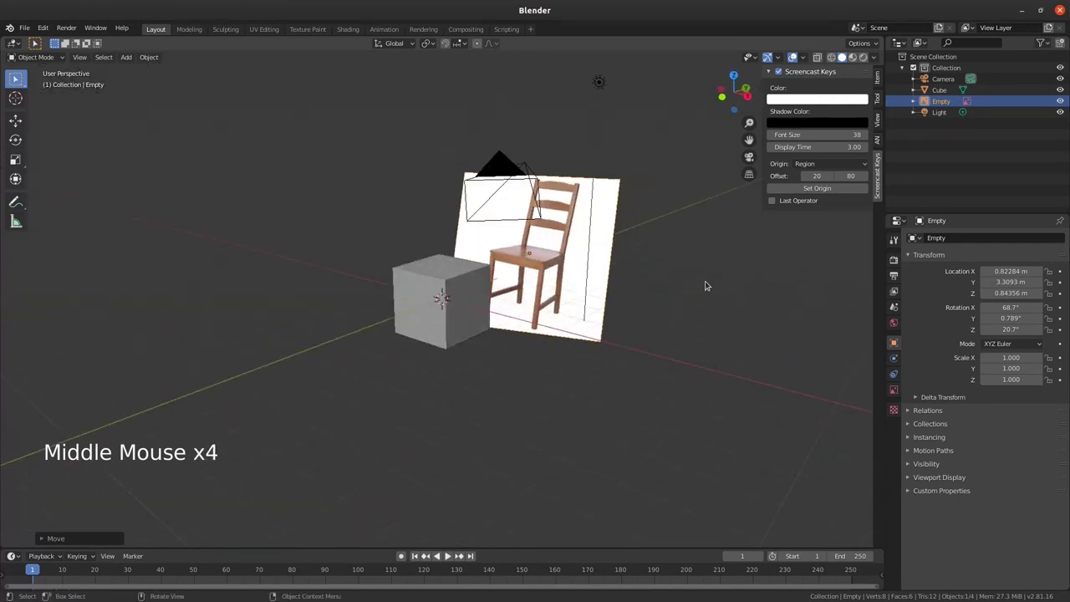
middle_click(577, 289)
middle_click(524, 270)
middle_click(558, 230)
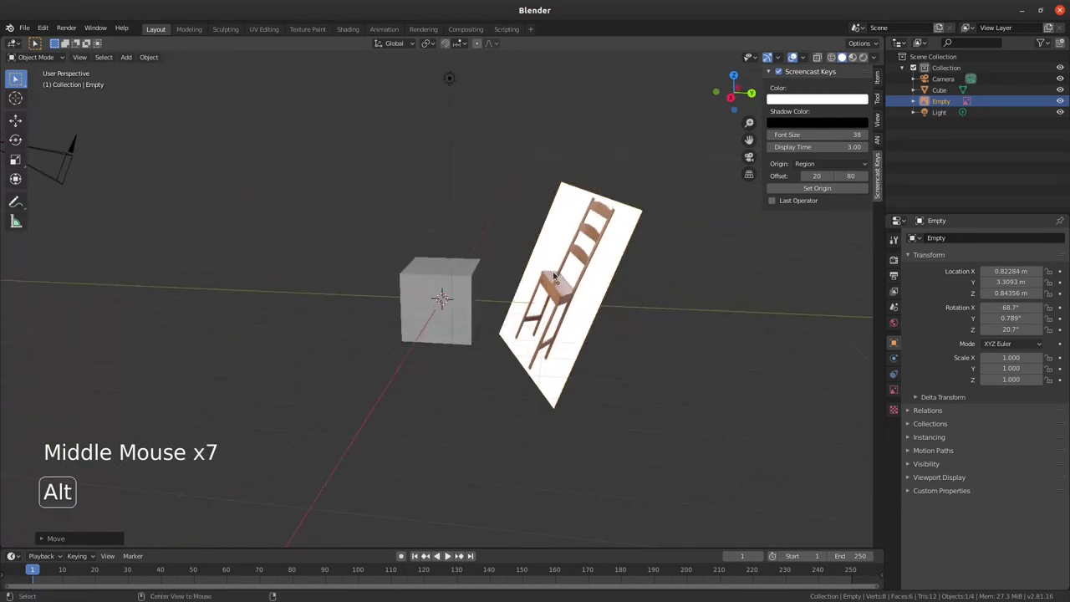
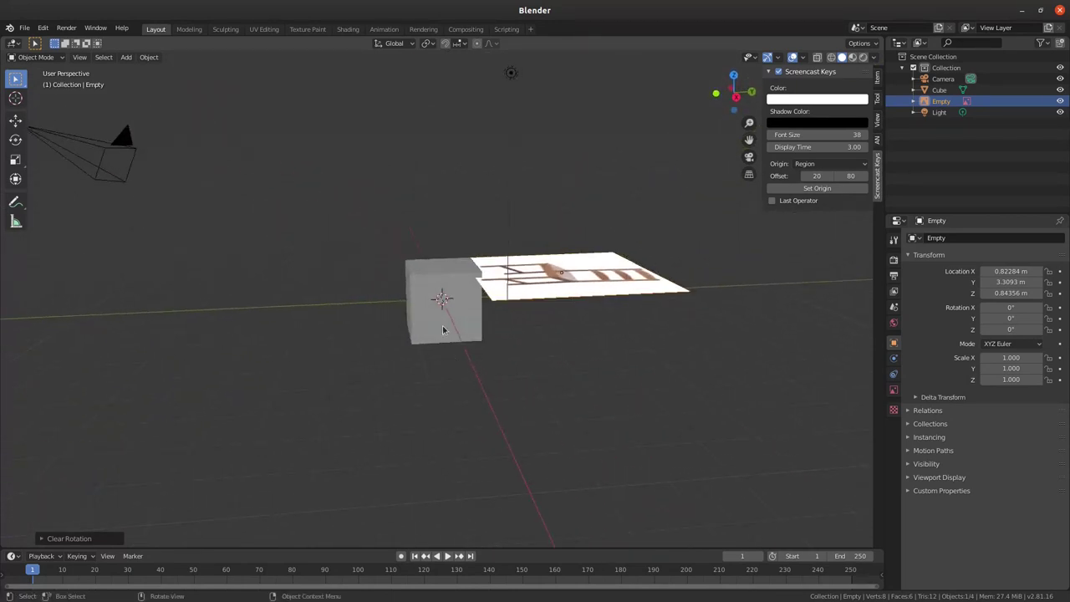
Step: Rotate the reference image upright and orbit around the scene to view it beside the cube
key("r")
middle_click(596, 258)
middle_click(688, 252)
middle_click(752, 270)
middle_click(736, 275)
middle_click(638, 263)
middle_click(610, 286)
middle_click(574, 323)
middle_click(491, 292)
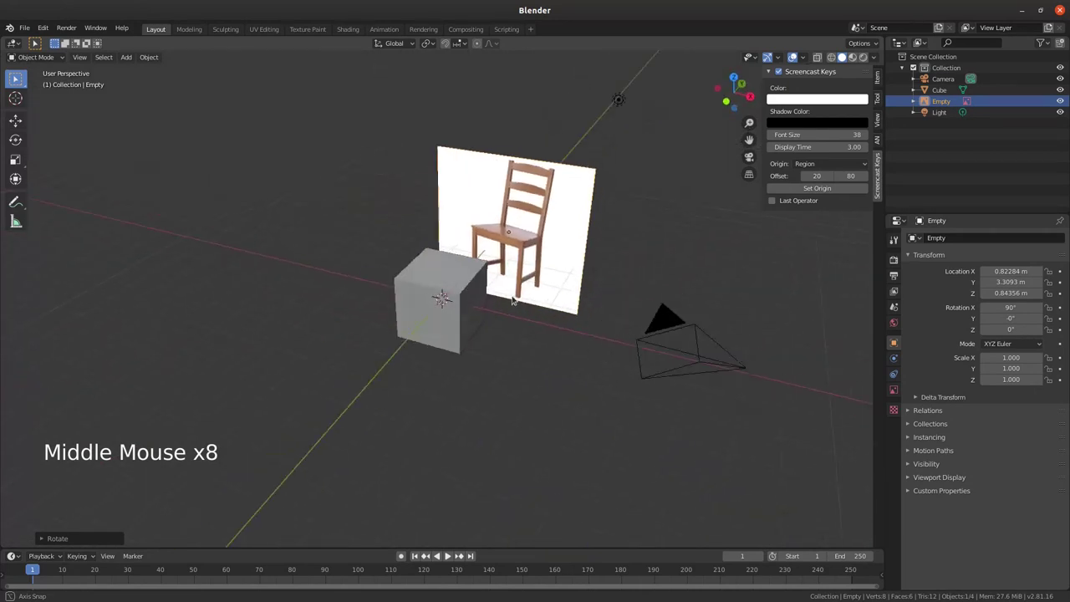
middle_click(334, 286)
middle_click(418, 248)
middle_click(386, 316)
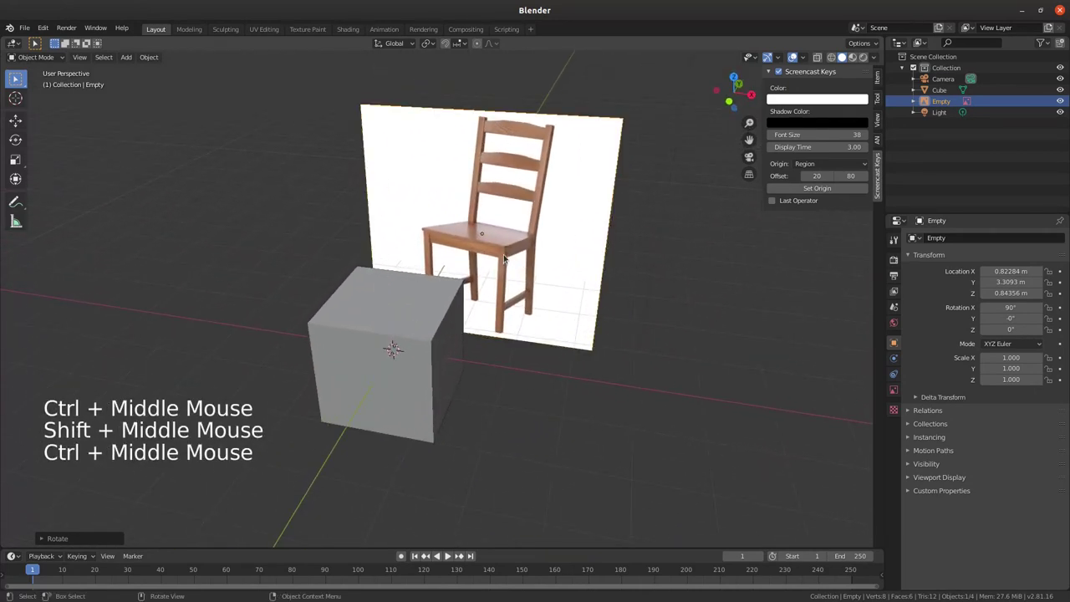
Step: Move the reference image up and farther right, then select the cube's Outliner name for renaming
key("g")
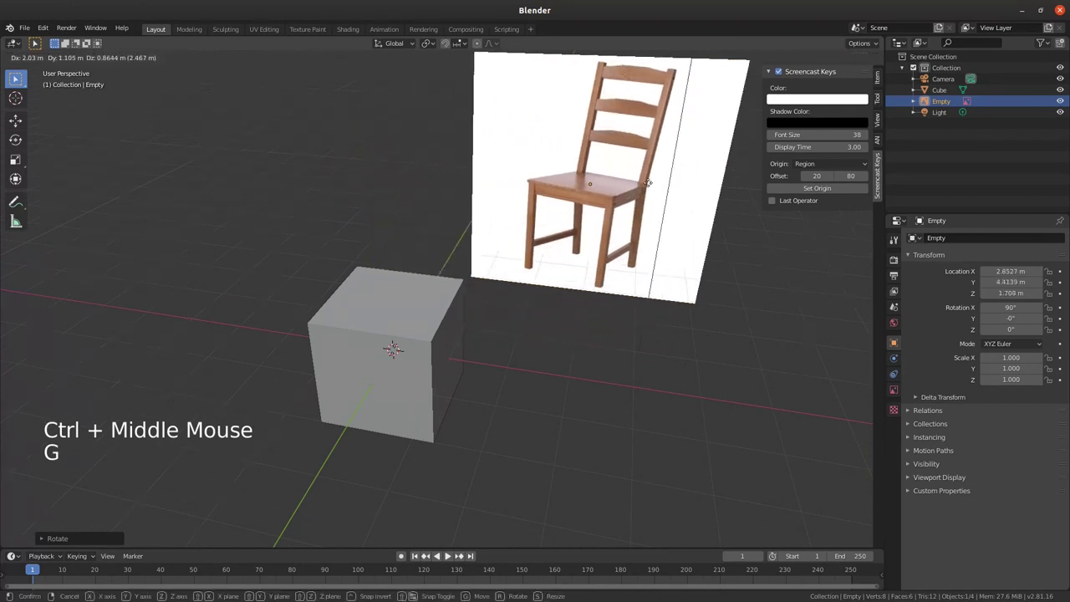
key("g")
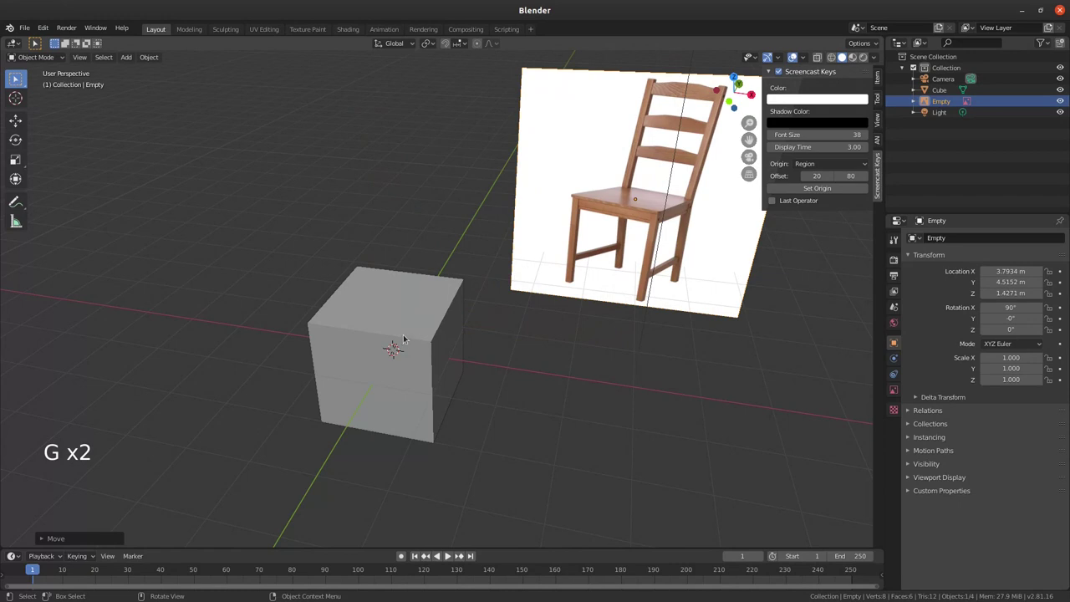
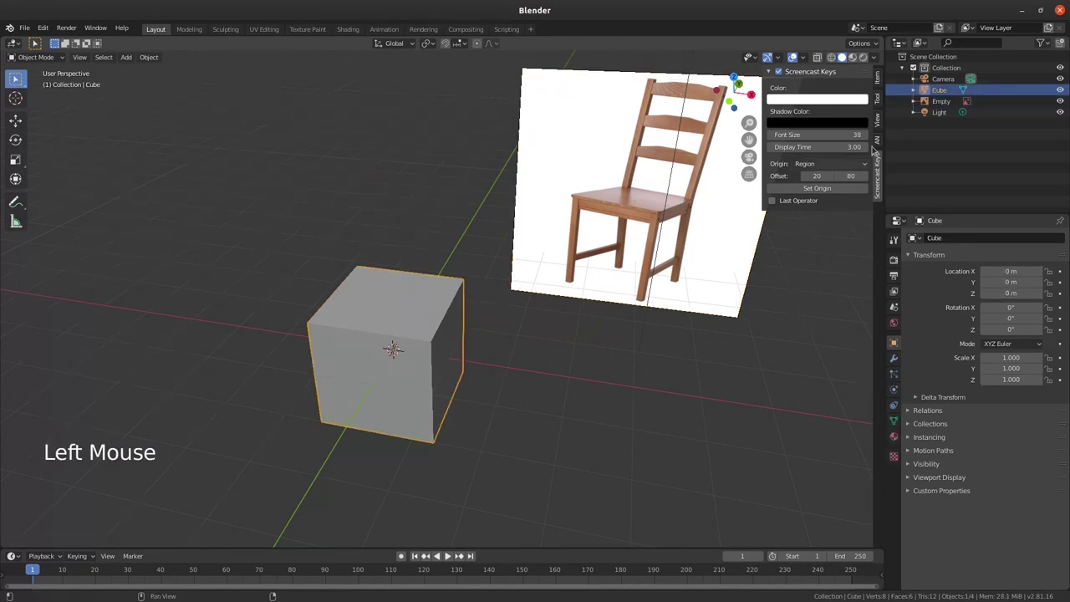
double_click(943, 100)
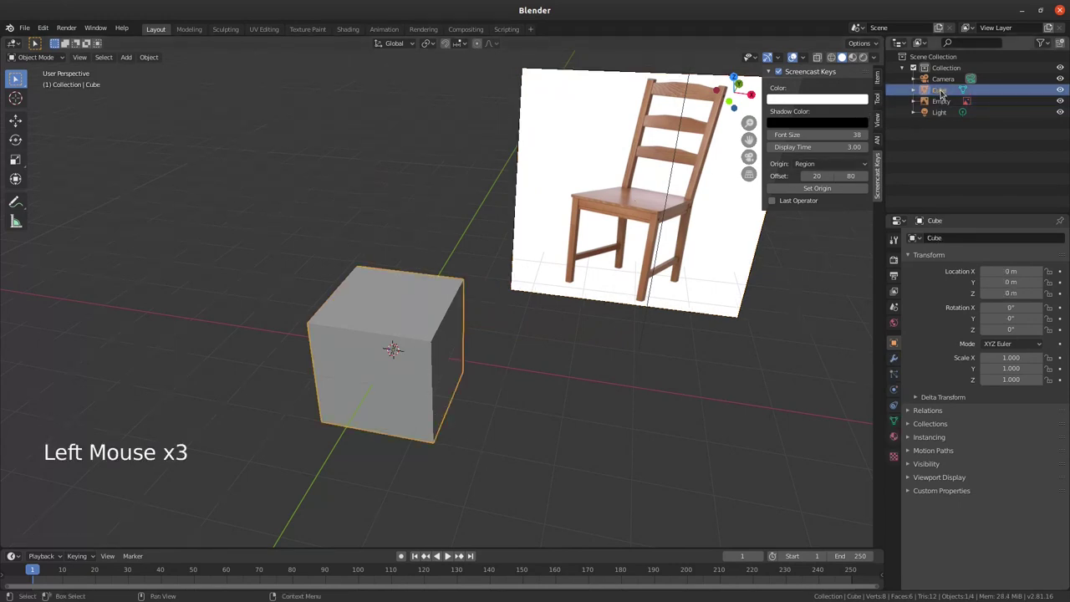
double_click(948, 98)
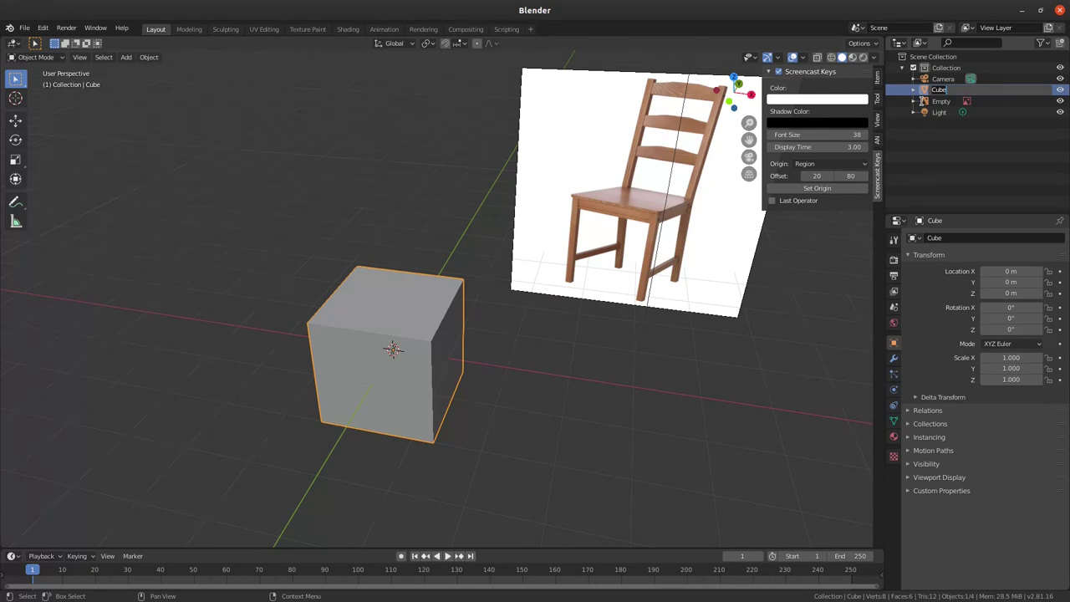
Step: Confirm the cube's new name Assento and orbit around the seat block
key("s")
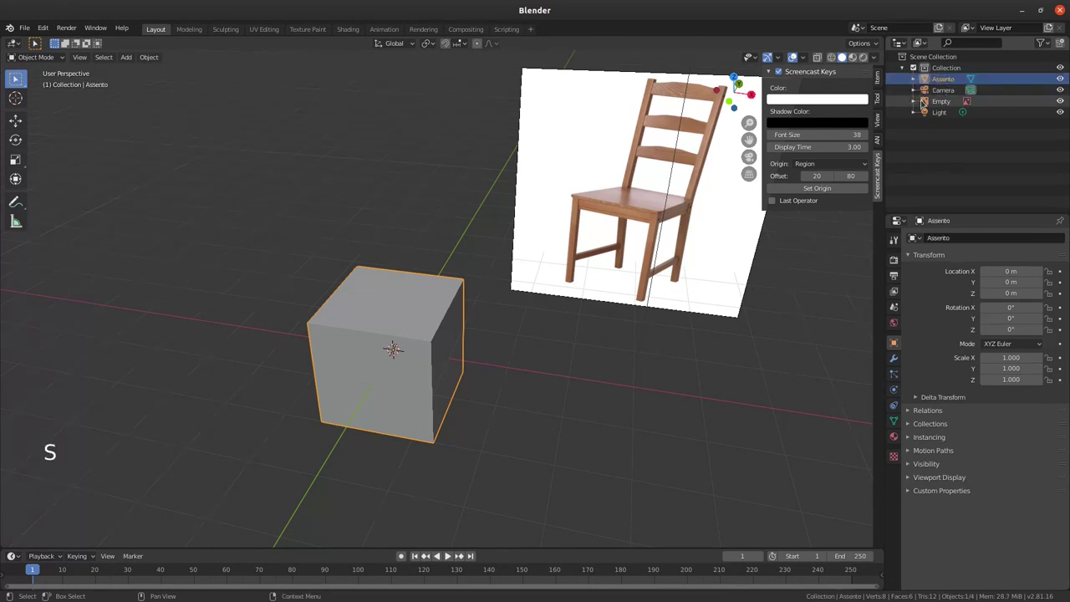
middle_click(401, 360)
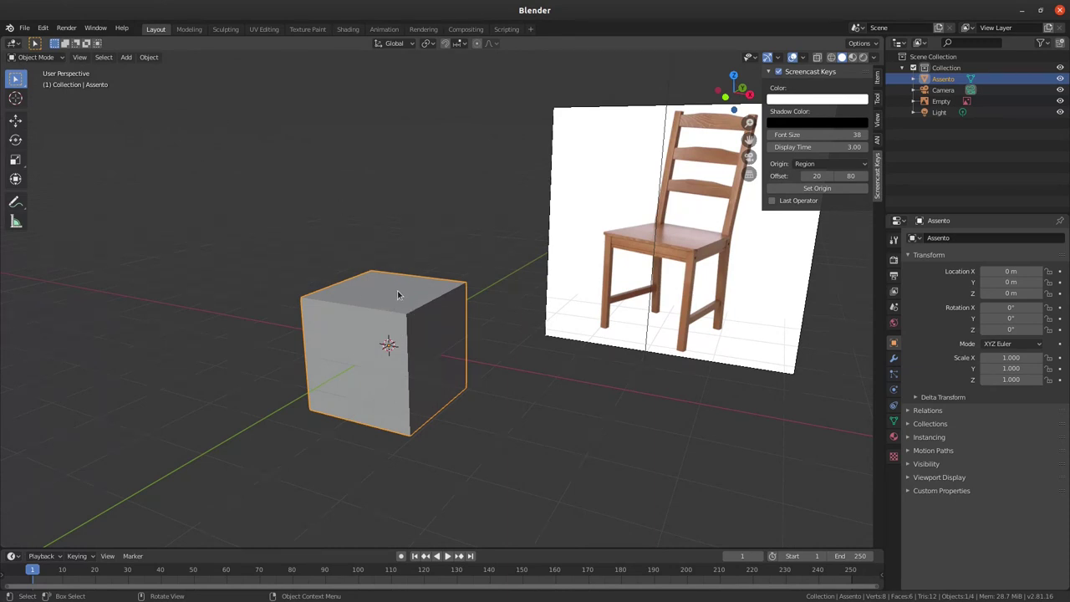
Step: Enter Edit Mode on Assento and undo an accidental face move
key("Tab")
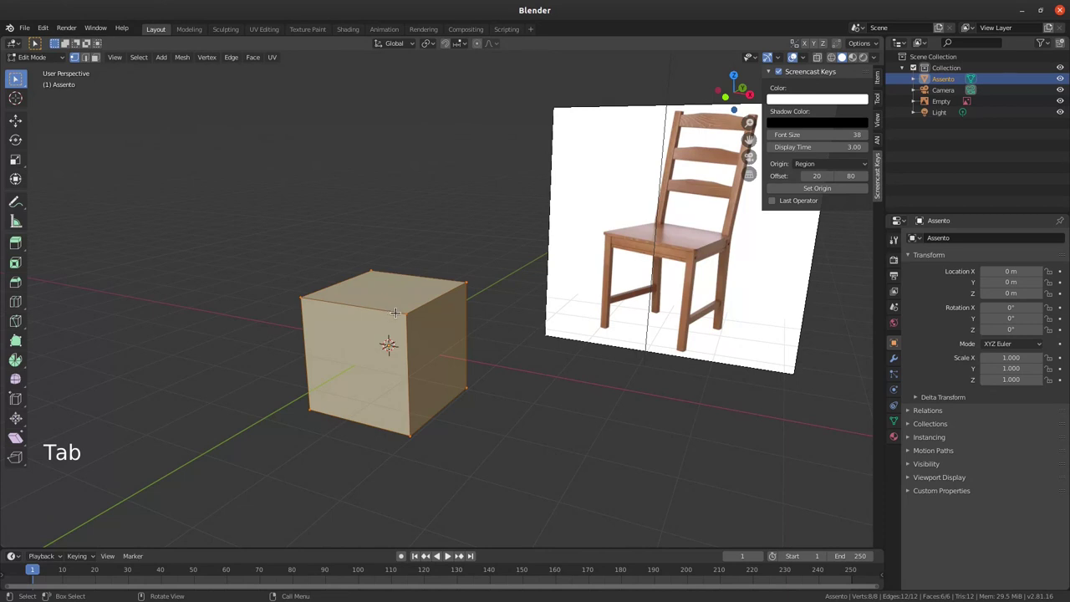
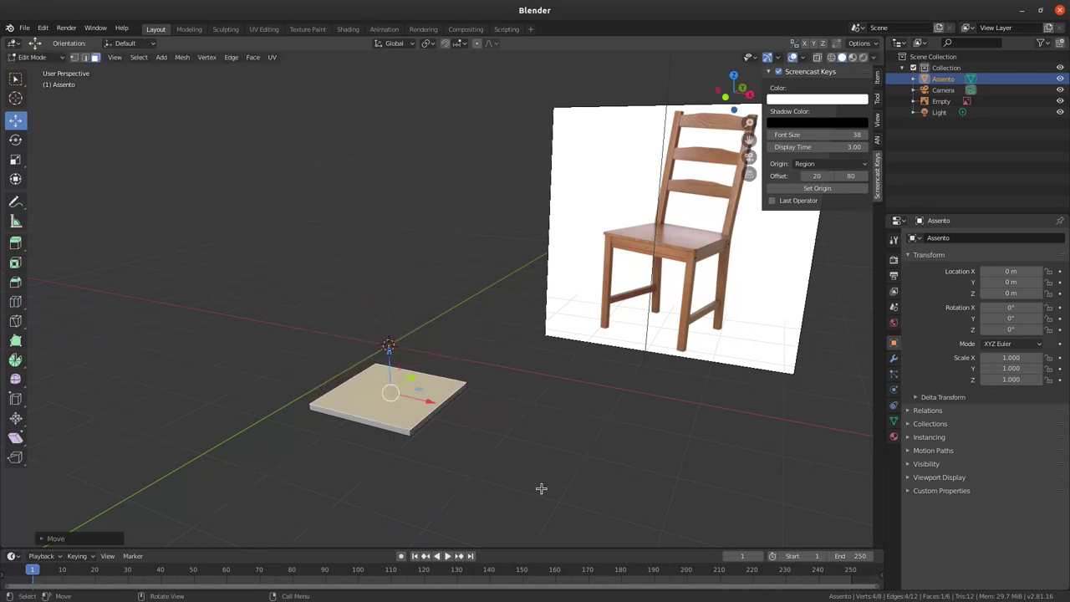
key("ctrl+z")
key("ctrl+z")
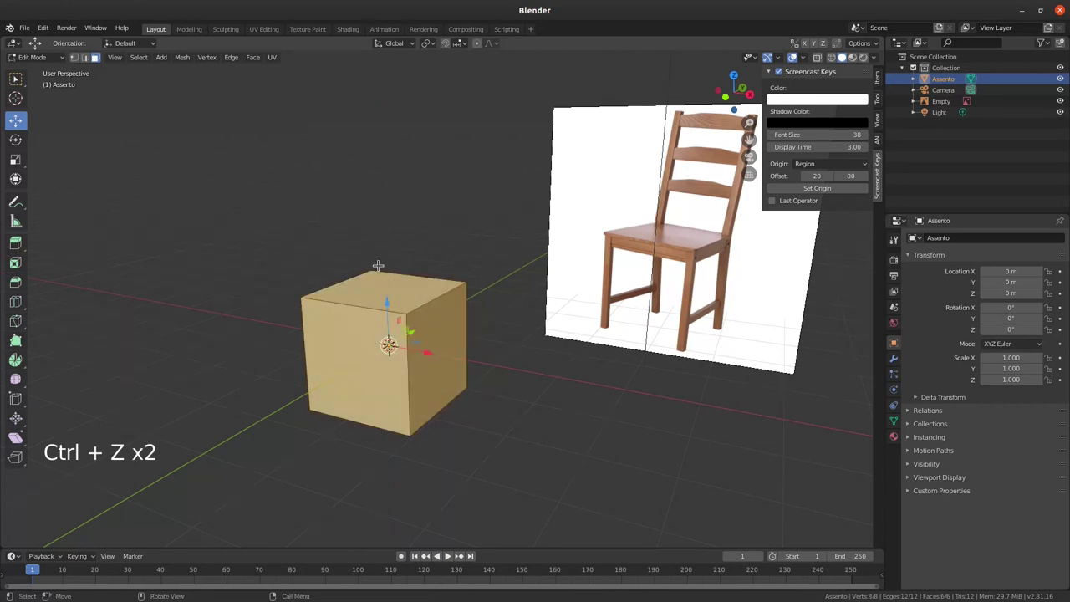
Step: Toggle selection with A until all eight of Assento's vertices are selected
key("a")
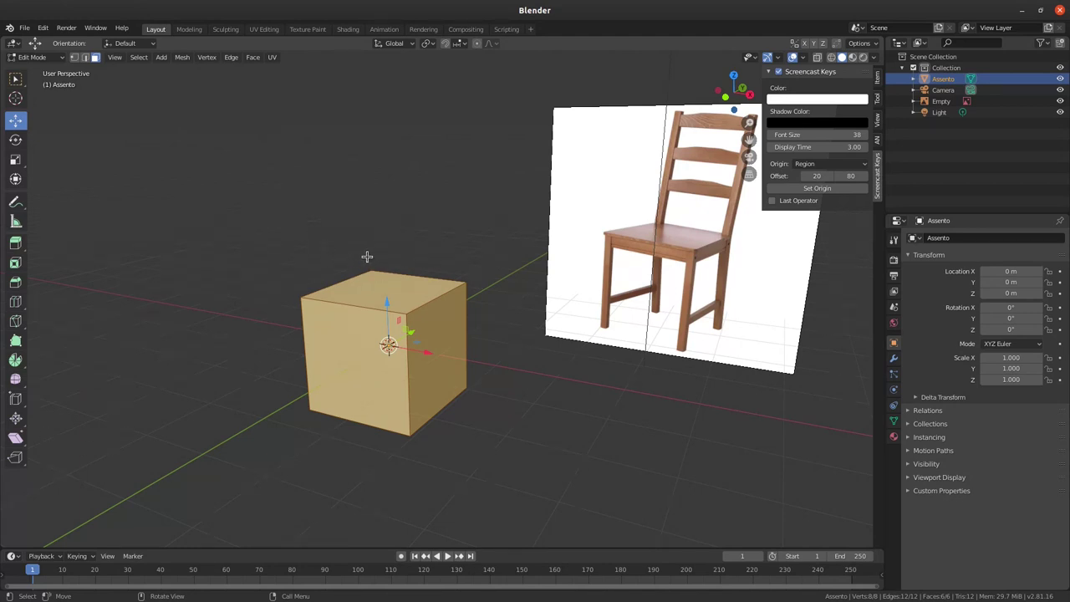
key("a")
key("a")
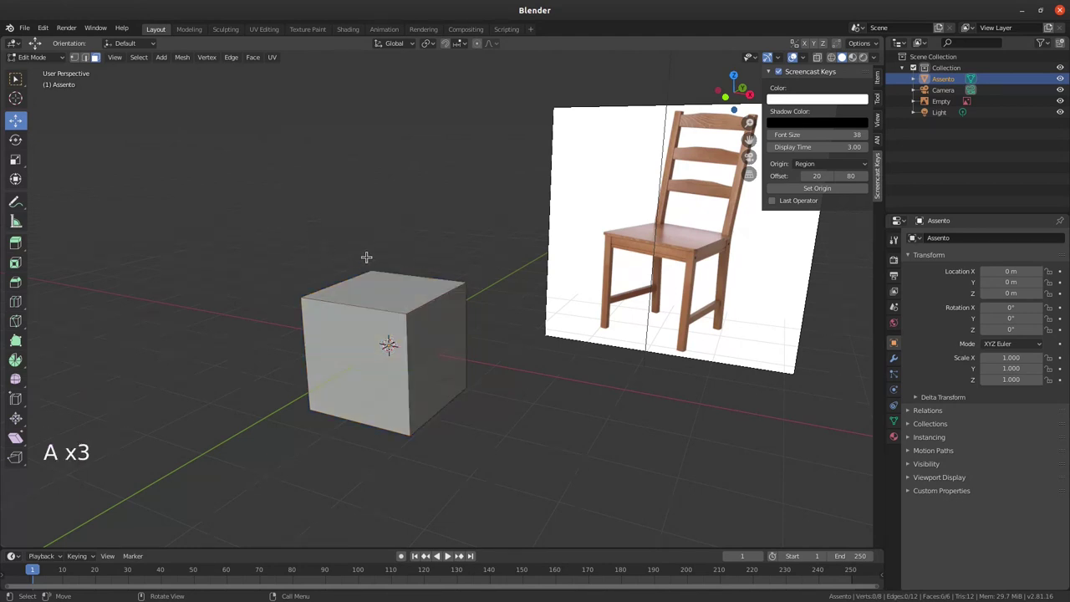
key("a")
key("a")
key("a")
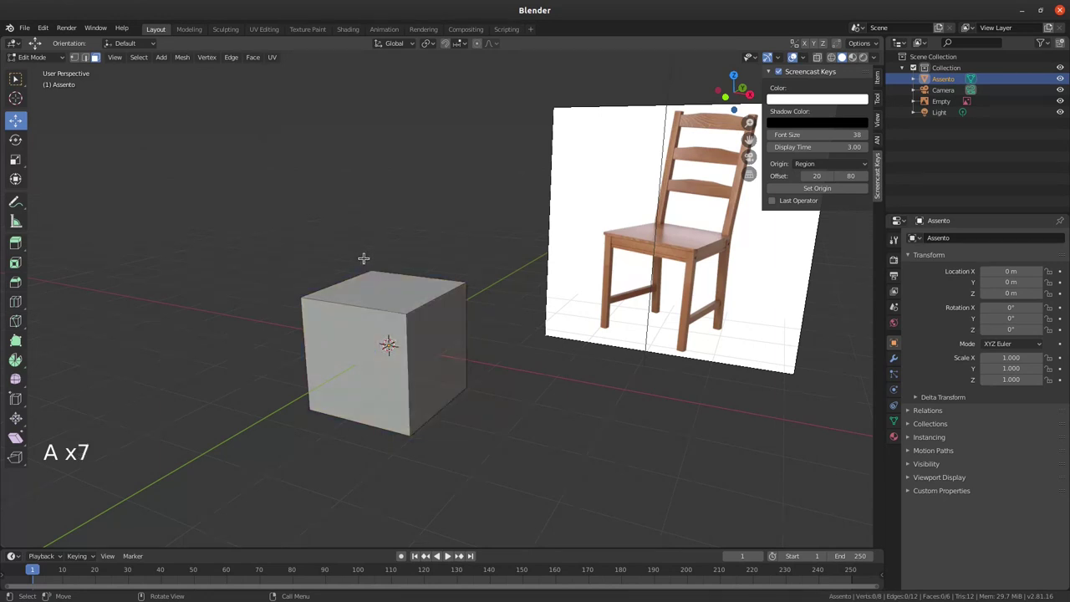
key("a")
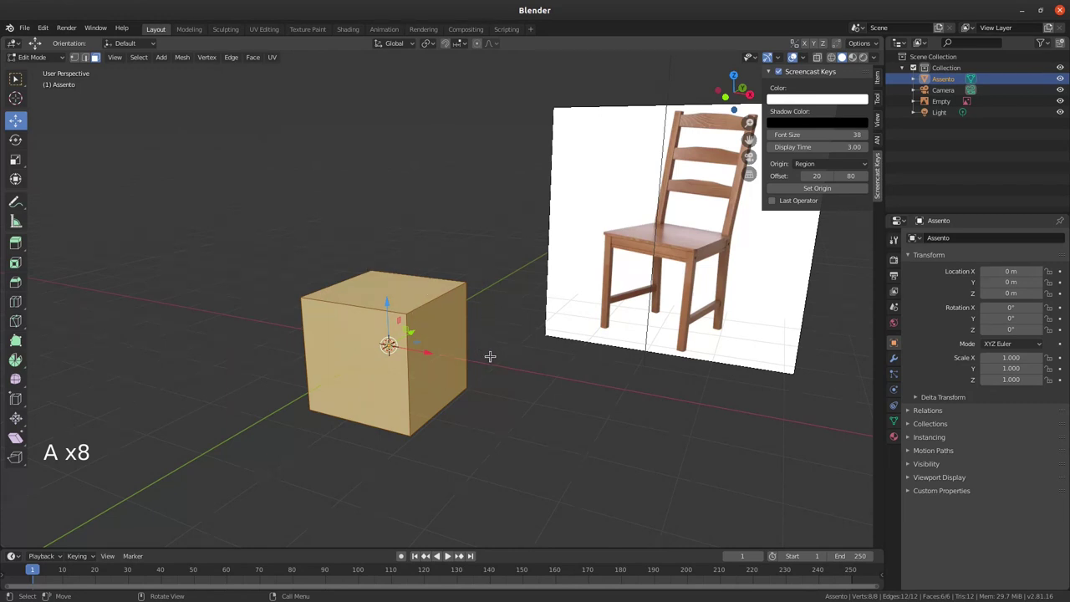
Step: Start scaling all of Assento's vertices to reshape the block into a seat slab
key("s")
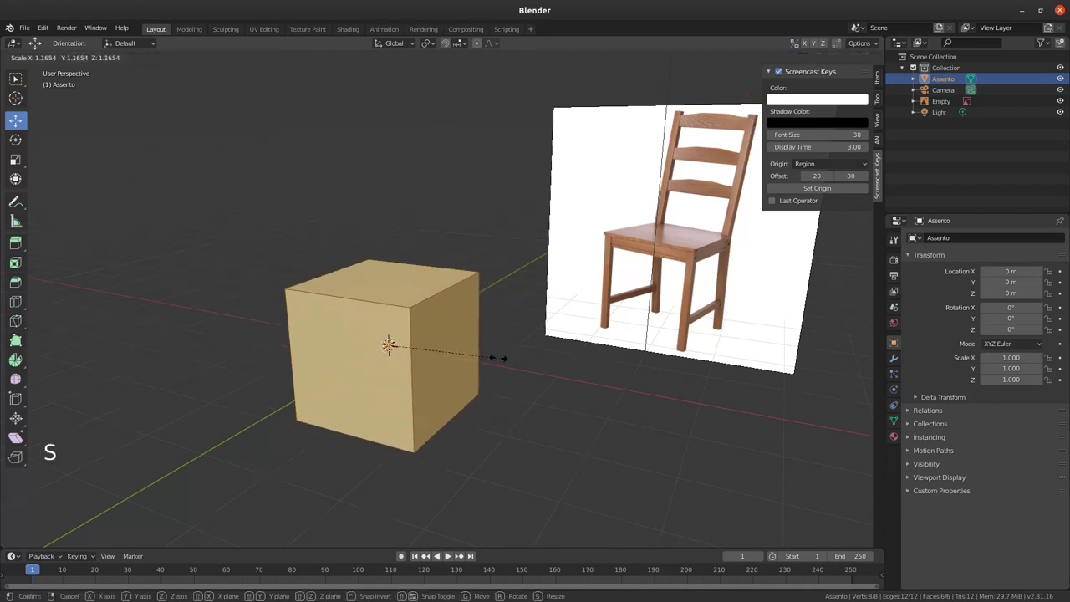
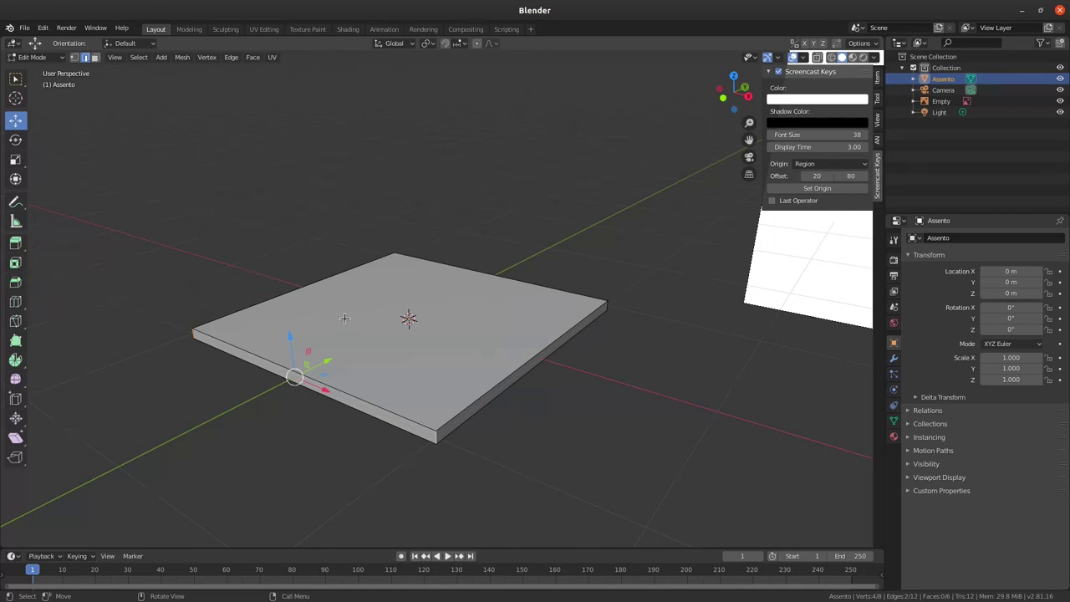
Step: Start a Ctrl+B bevel on the seat's selected corner edge, width around 0.53 m
key("ctrl+b")
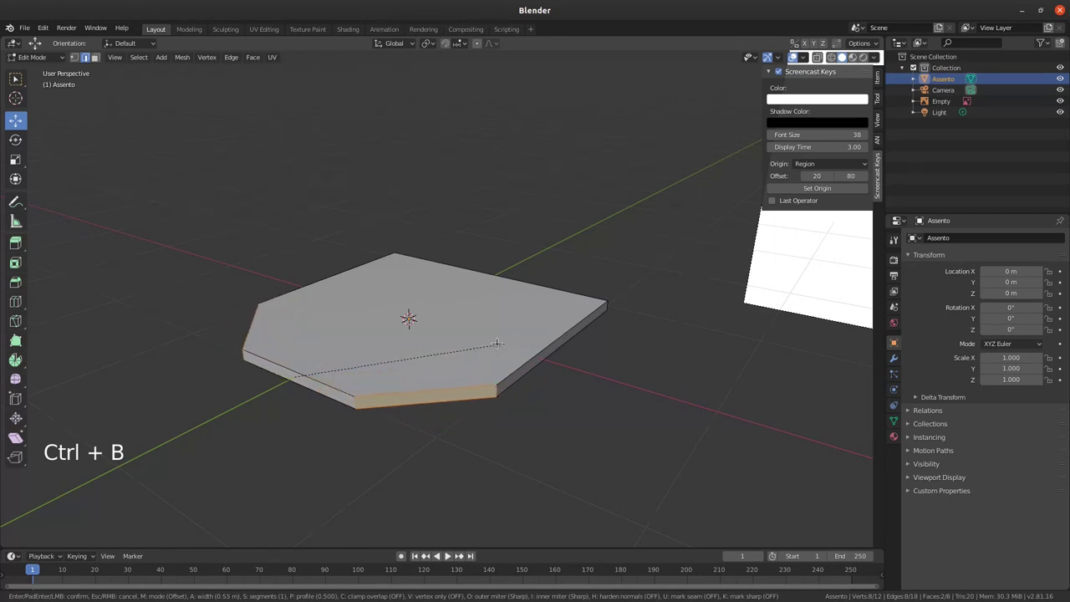
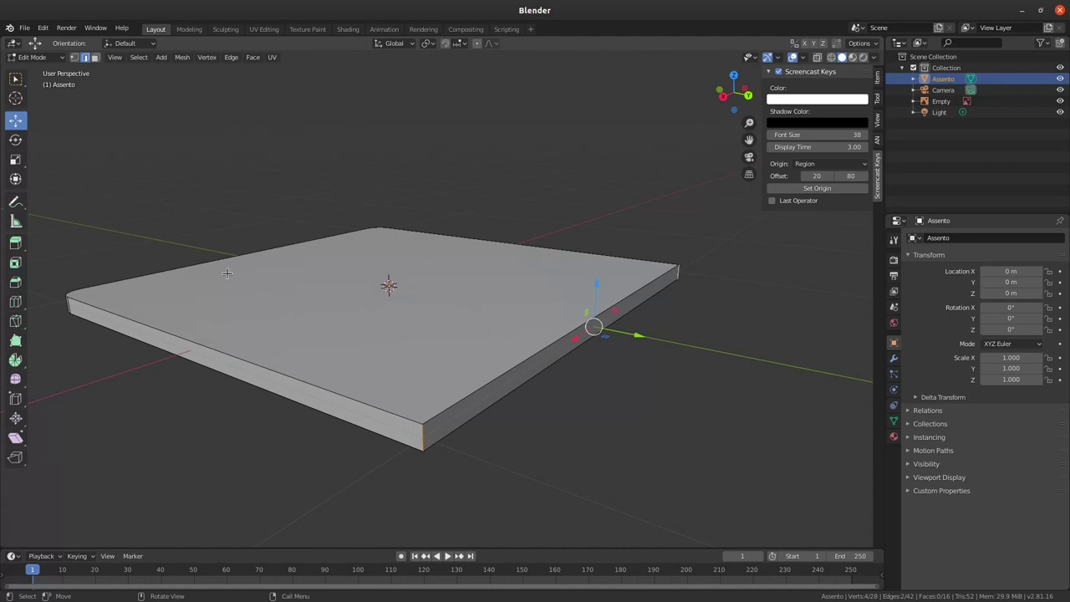
Step: Confirm the corner bevel on the seat and expand its operator settings for adjustment
key("ctrl+b")
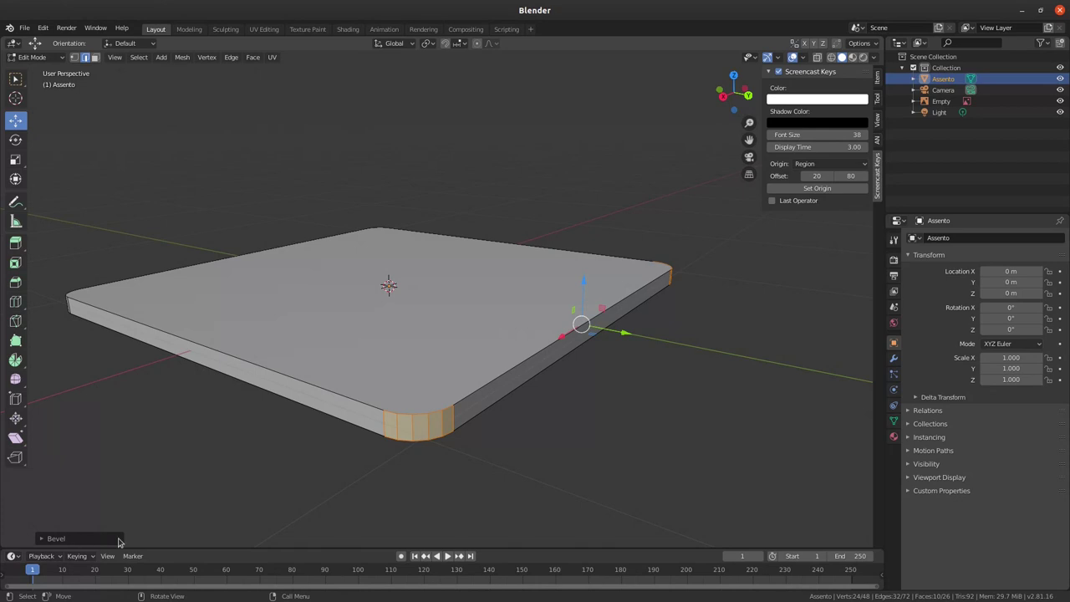
left_click(44, 541)
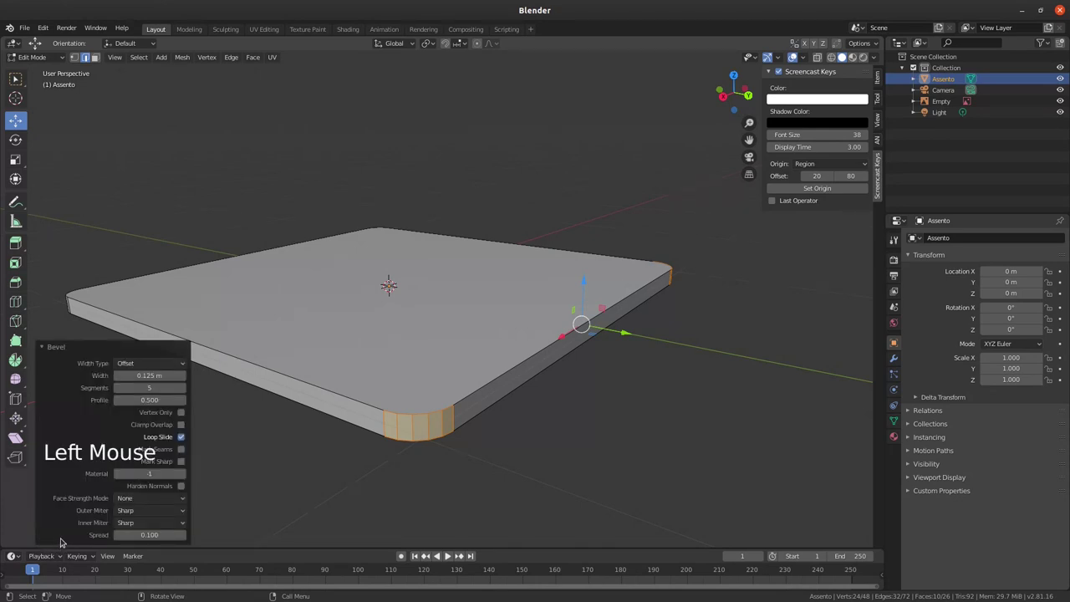
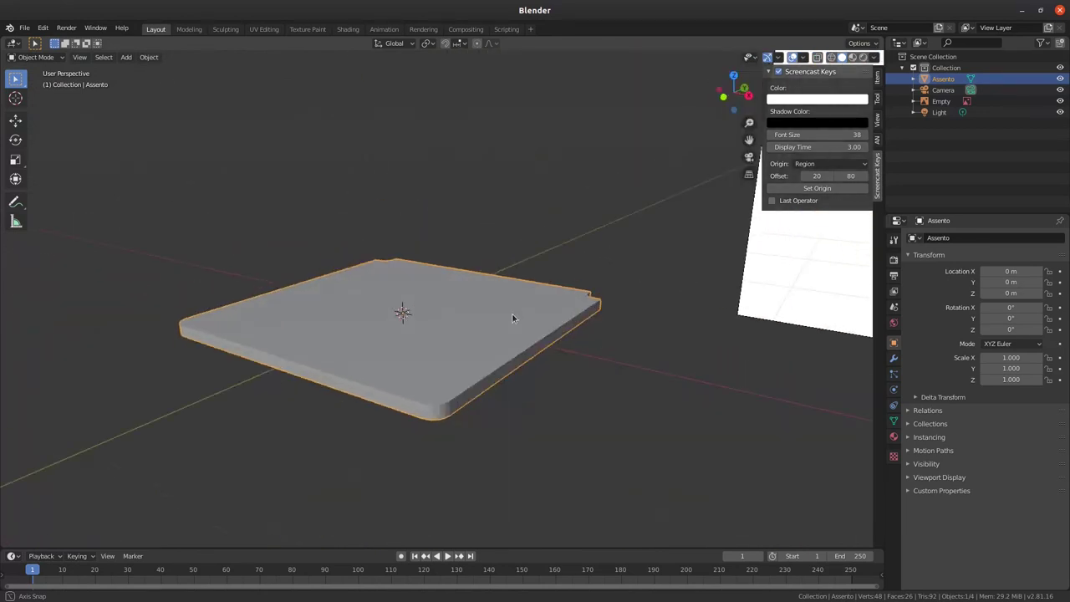
middle_click(392, 371)
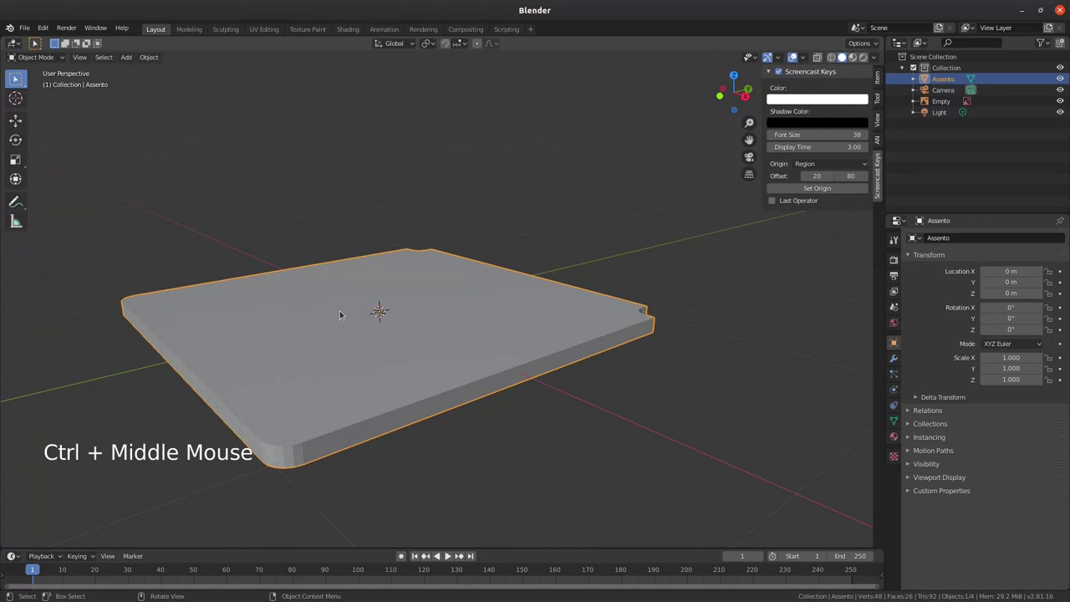
middle_click(338, 417)
middle_click(562, 336)
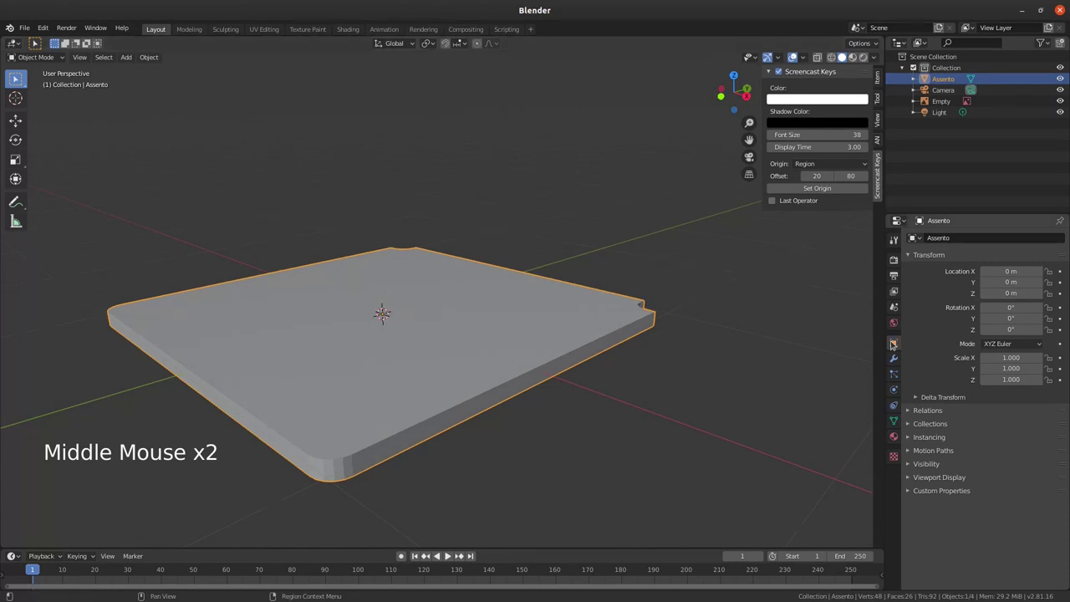
Step: Add a Bevel modifier to the Assento seat slab with a 0.002 m width
left_click(900, 367)
left_click(961, 237)
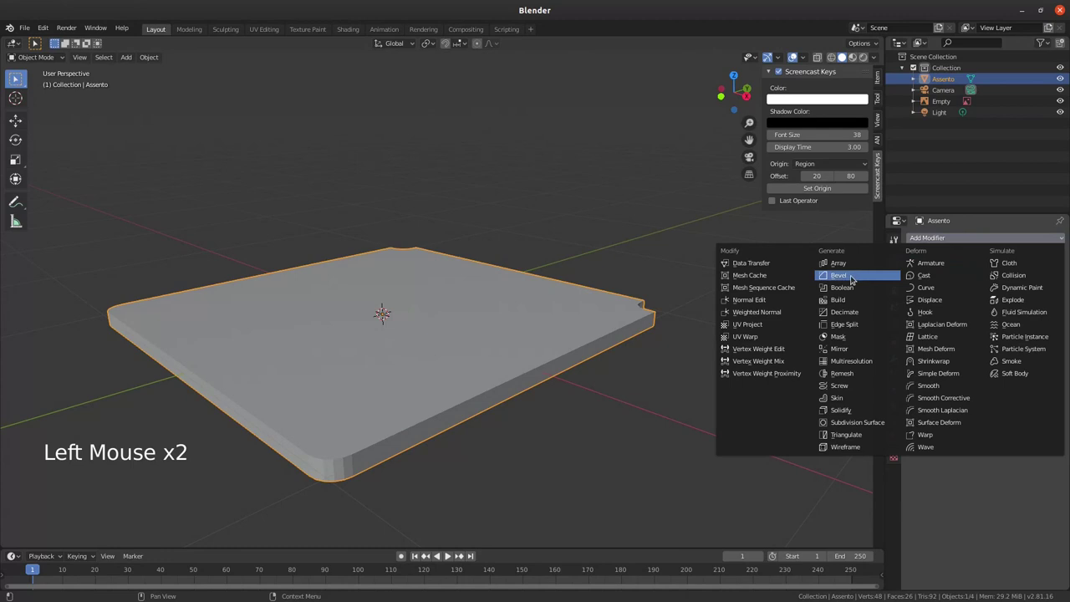
middle_click(360, 447)
middle_click(388, 406)
middle_click(375, 412)
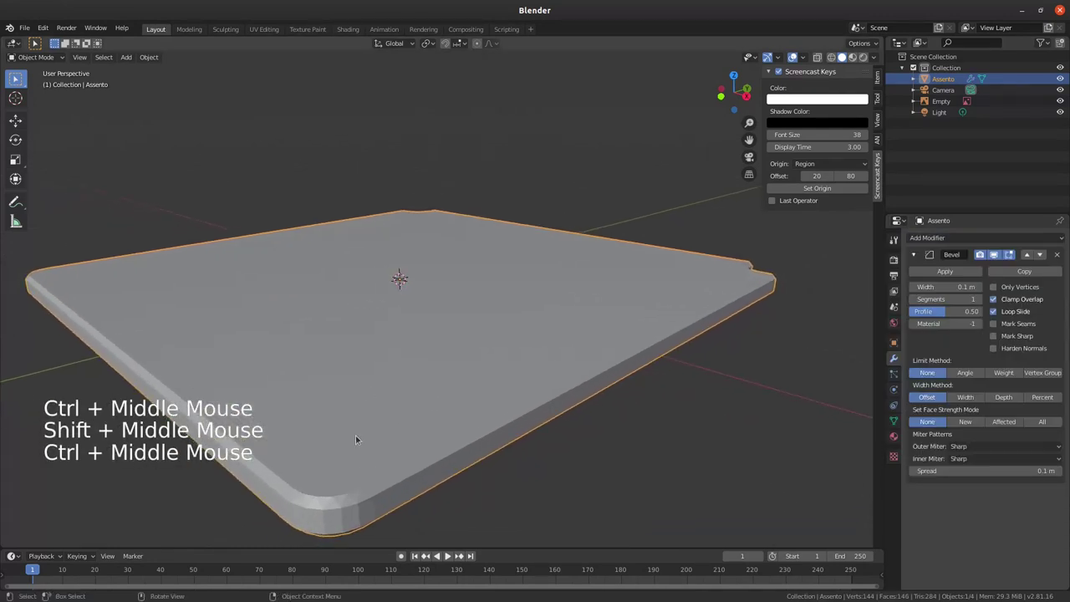
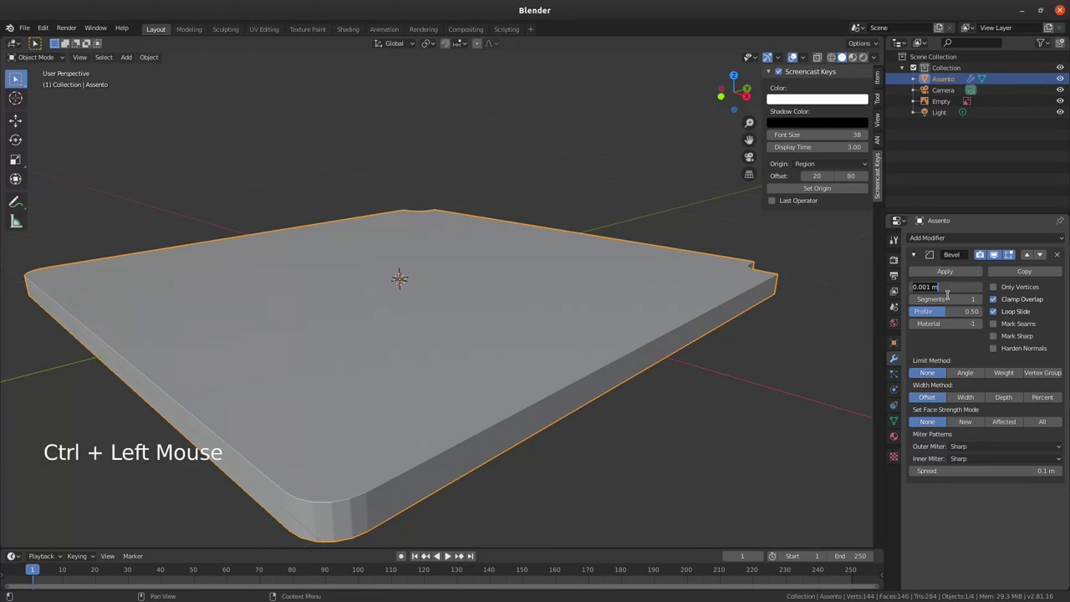
key("m")
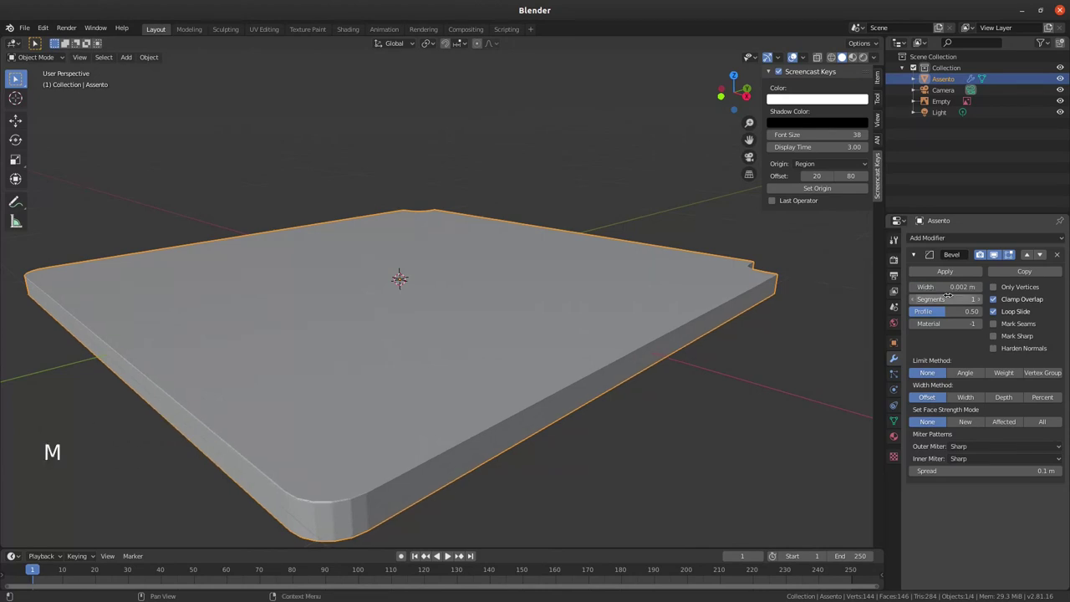
Step: Orbit around the bevelled seat and compare it against the reference chair image
middle_click(381, 474)
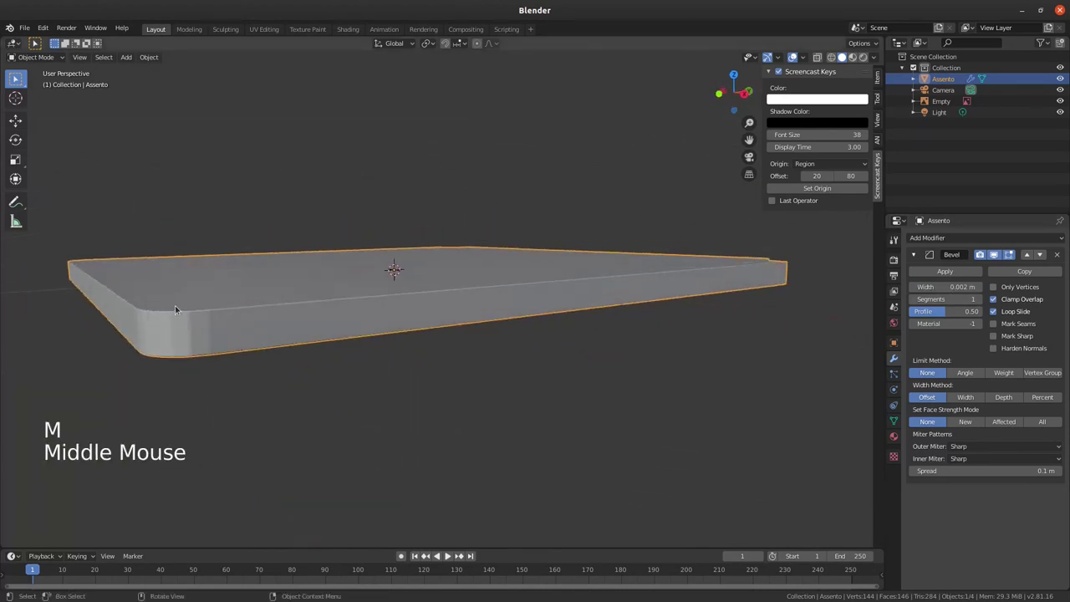
middle_click(553, 310)
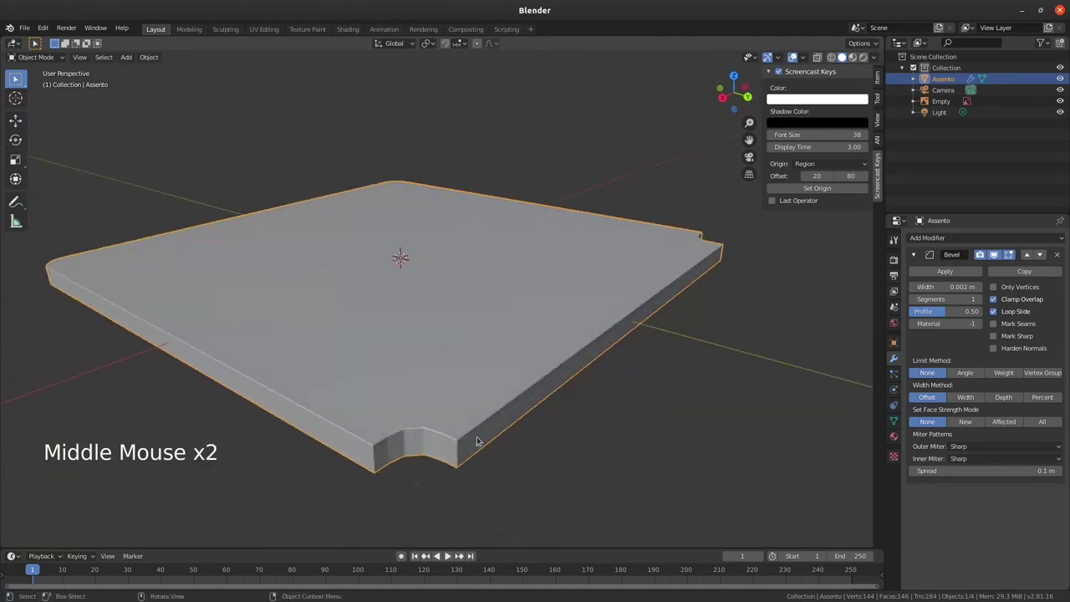
middle_click(445, 412)
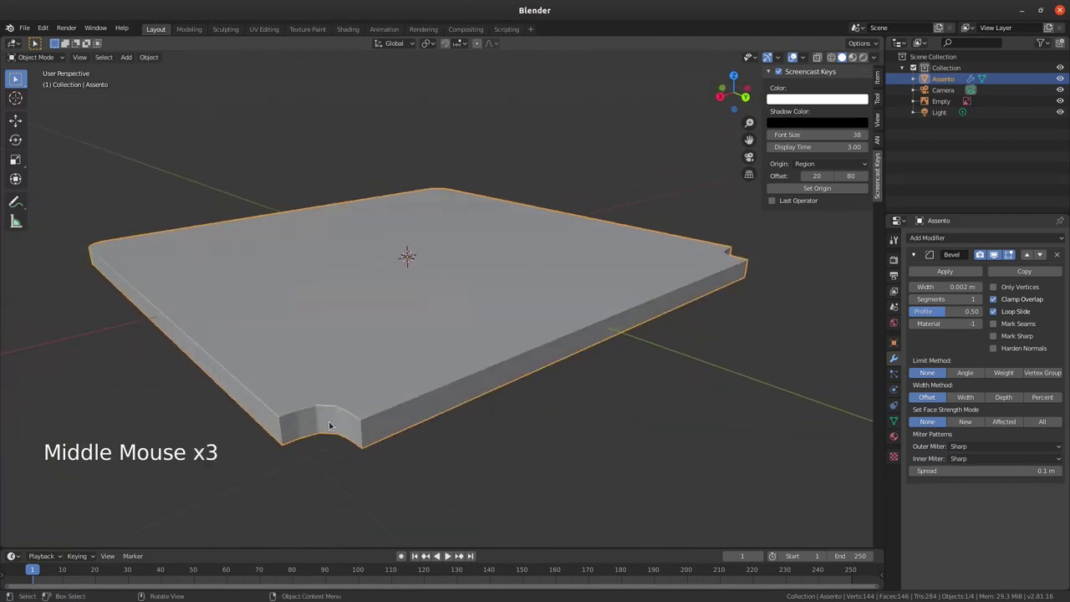
middle_click(338, 392)
middle_click(494, 337)
middle_click(501, 361)
middle_click(463, 305)
middle_click(441, 318)
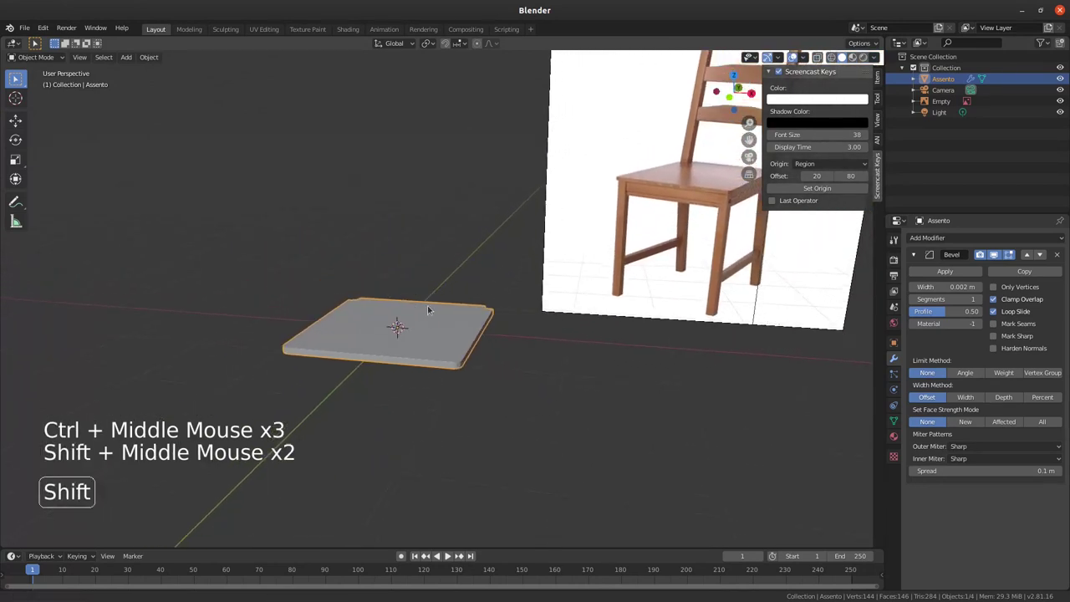
middle_click(571, 262)
middle_click(542, 256)
Step: Turn back to the seat and bring up the add menu to insert a new mesh cube
middle_click(356, 337)
middle_click(351, 347)
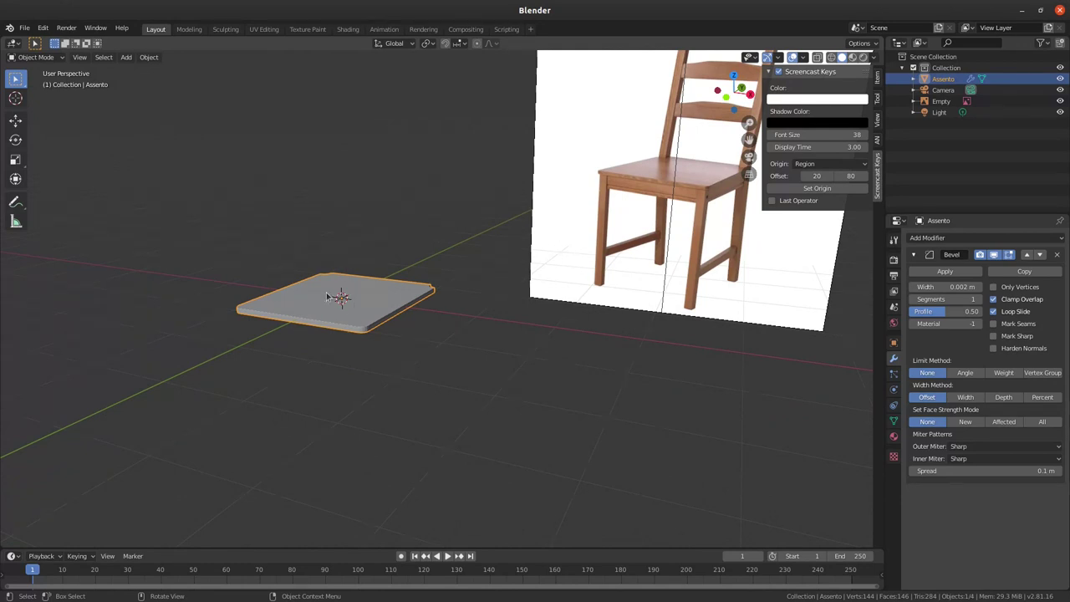
key("shift+a")
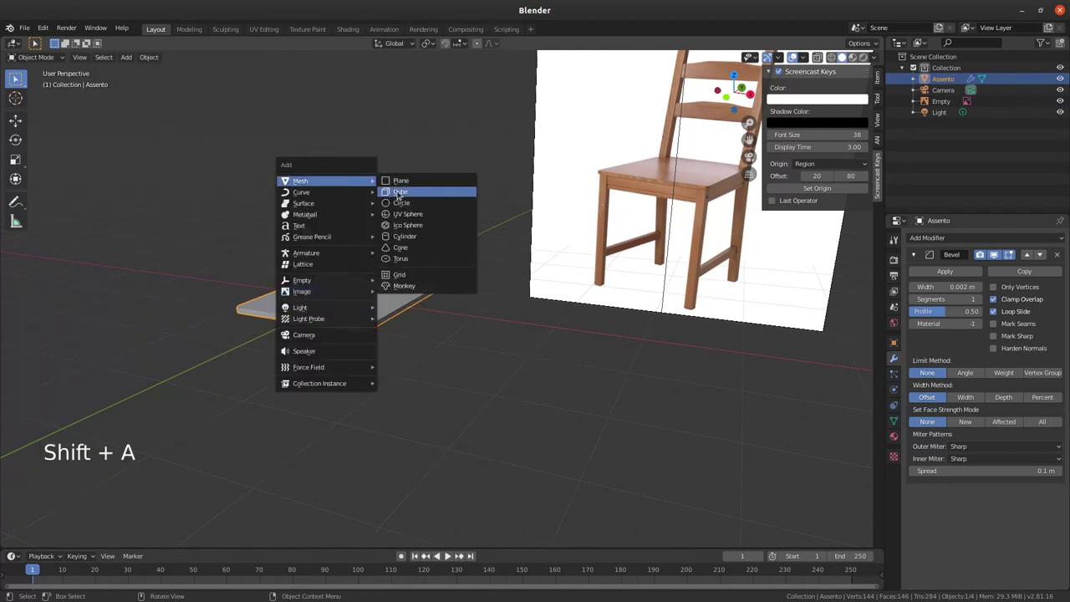
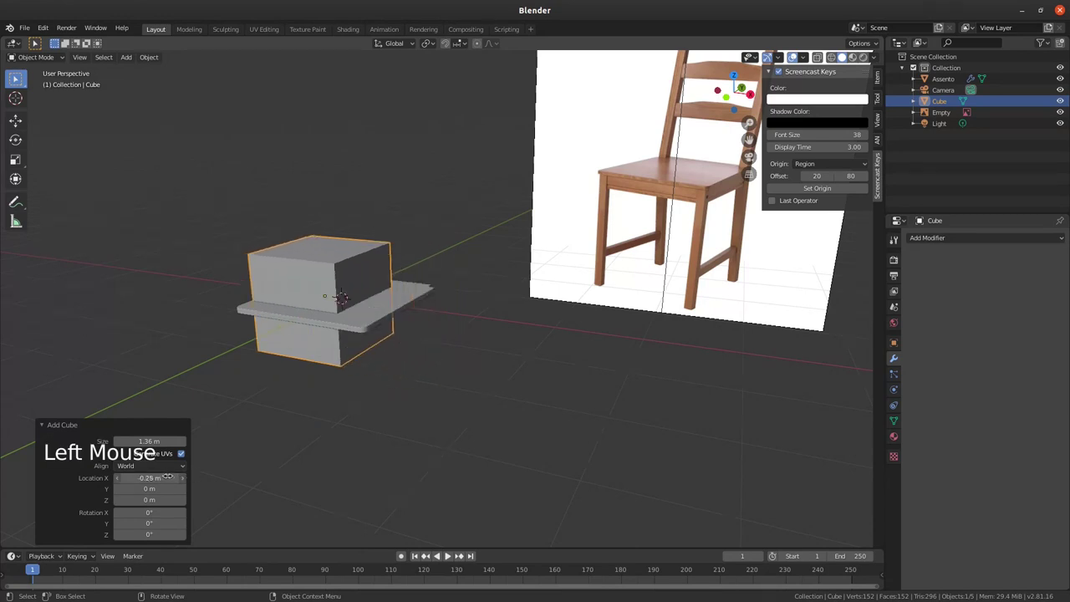
Step: Move the new cube off the seat toward one corner, locking the move to one axis
key("Escape")
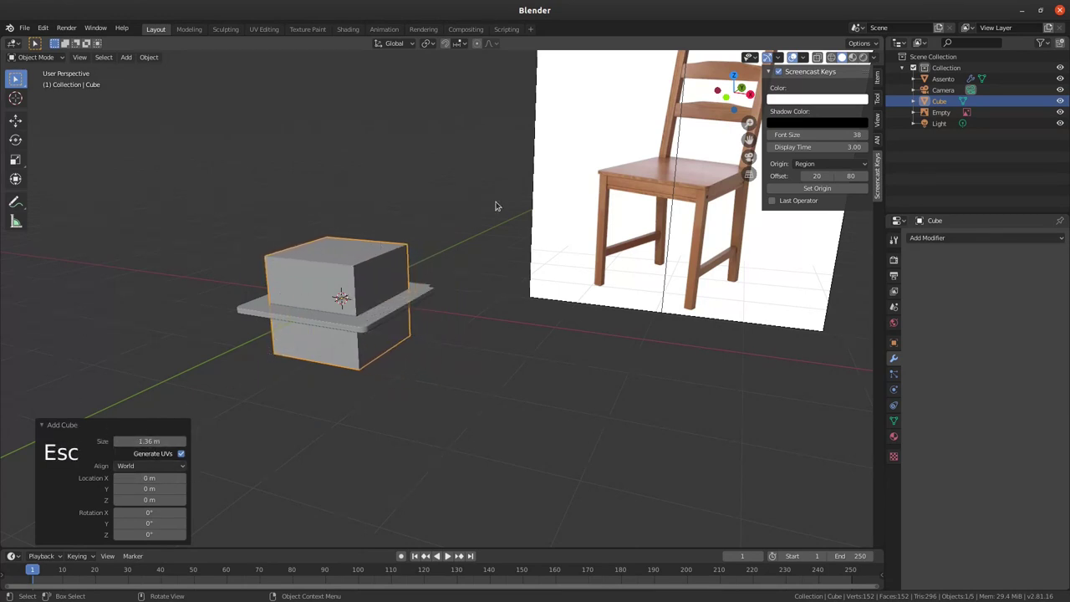
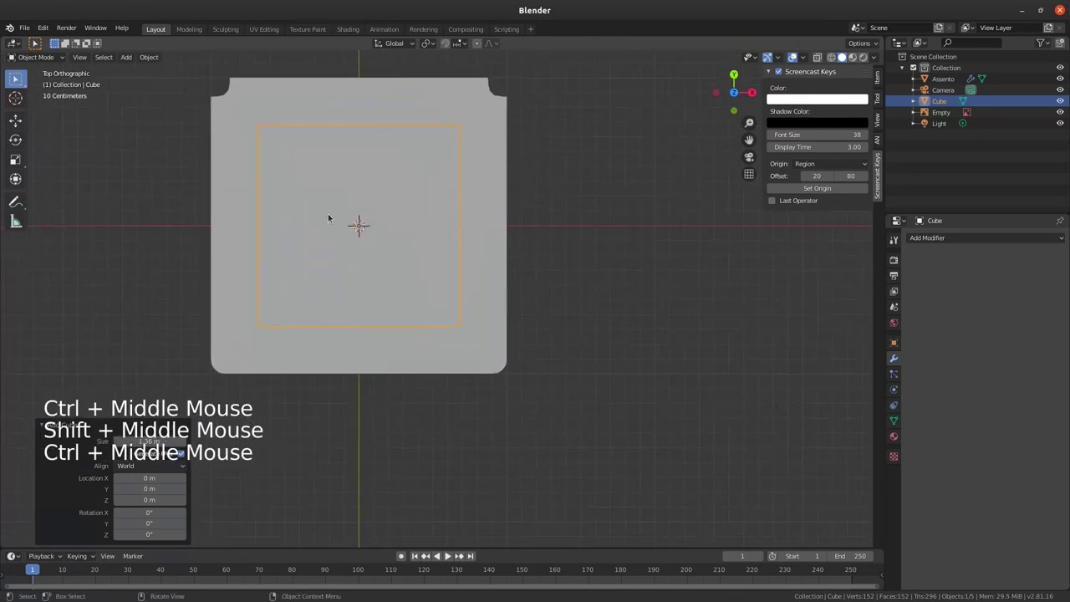
key("g")
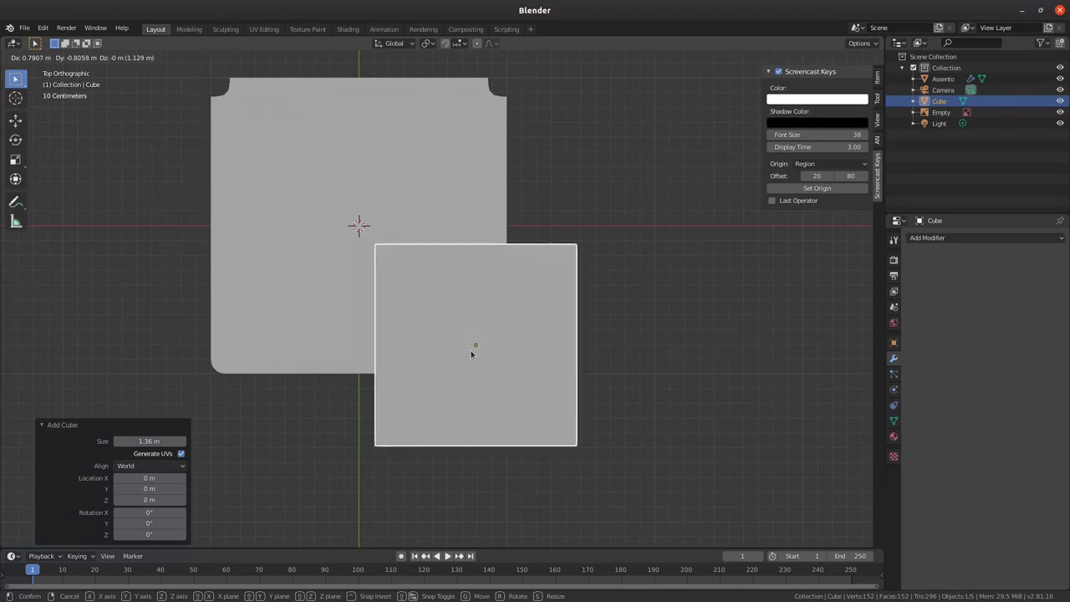
middle_click(411, 405)
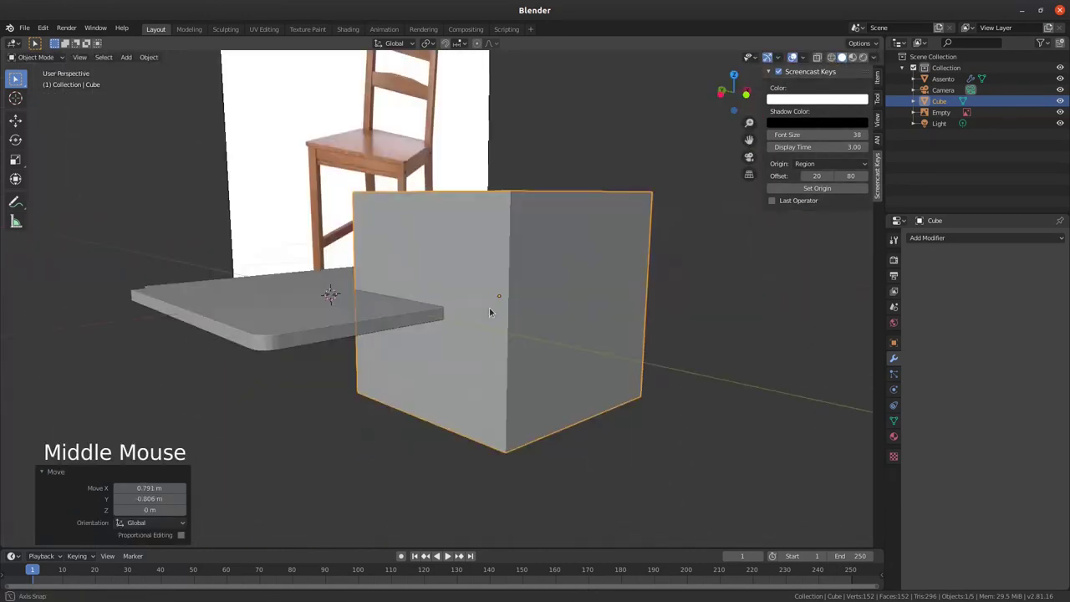
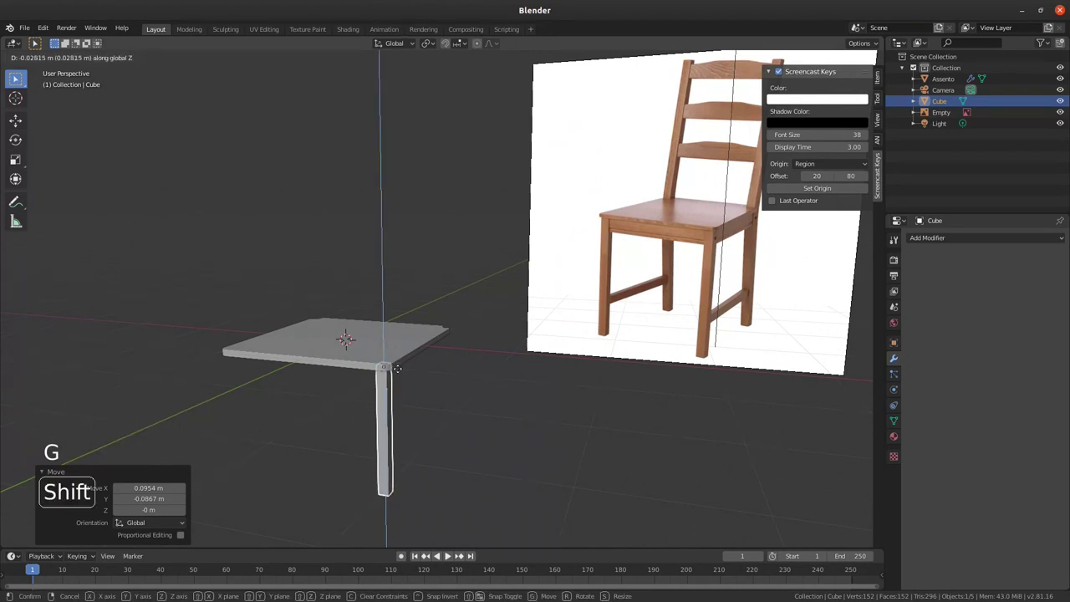
Step: Orbit the view to check the slim leg standing beneath the seat corner
middle_click(412, 354)
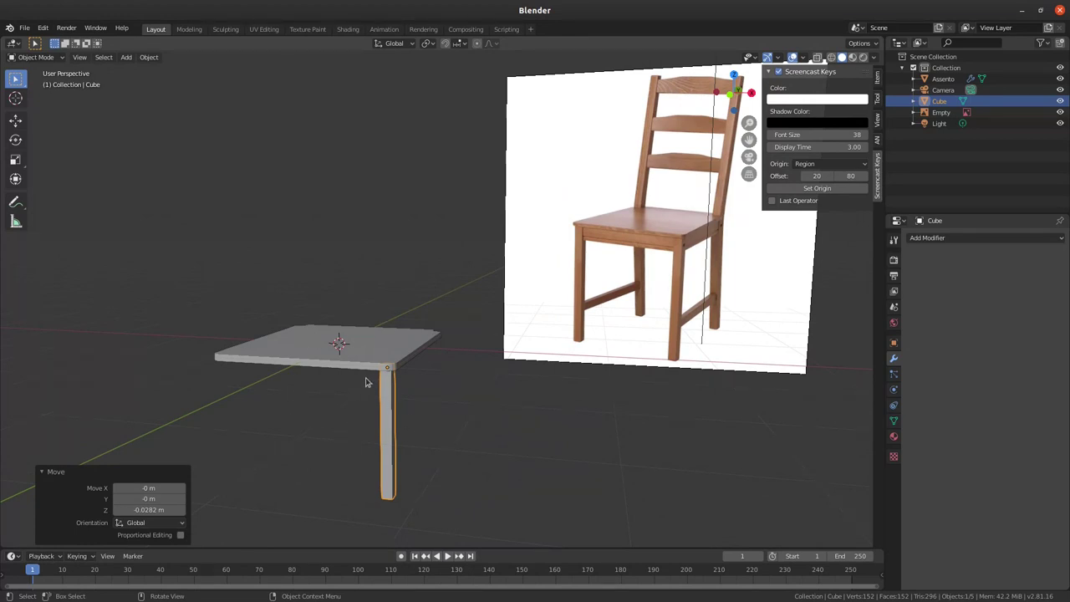
middle_click(355, 378)
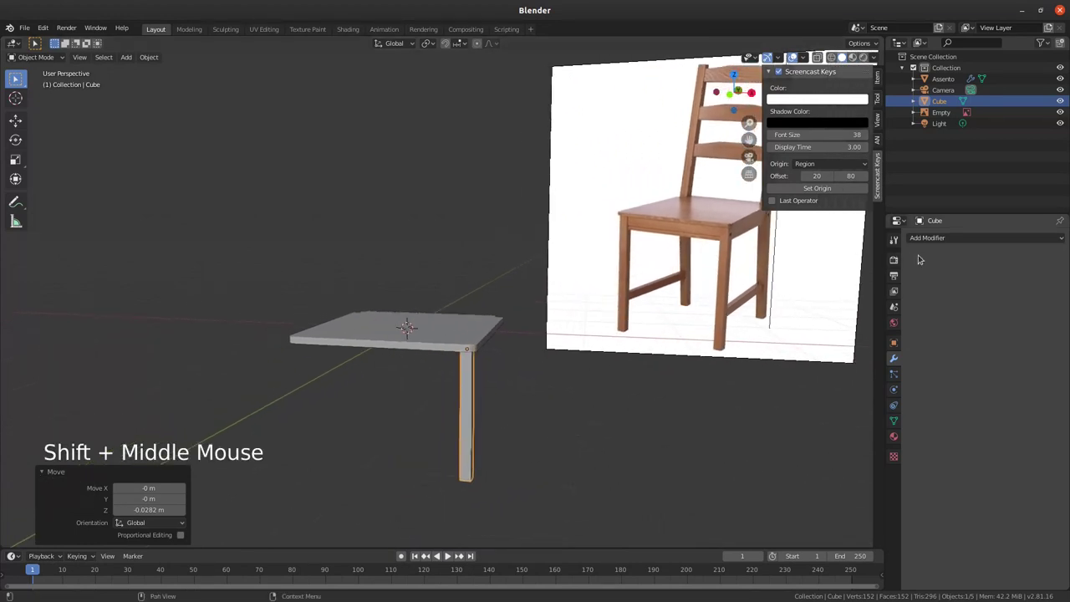
middle_click(448, 354)
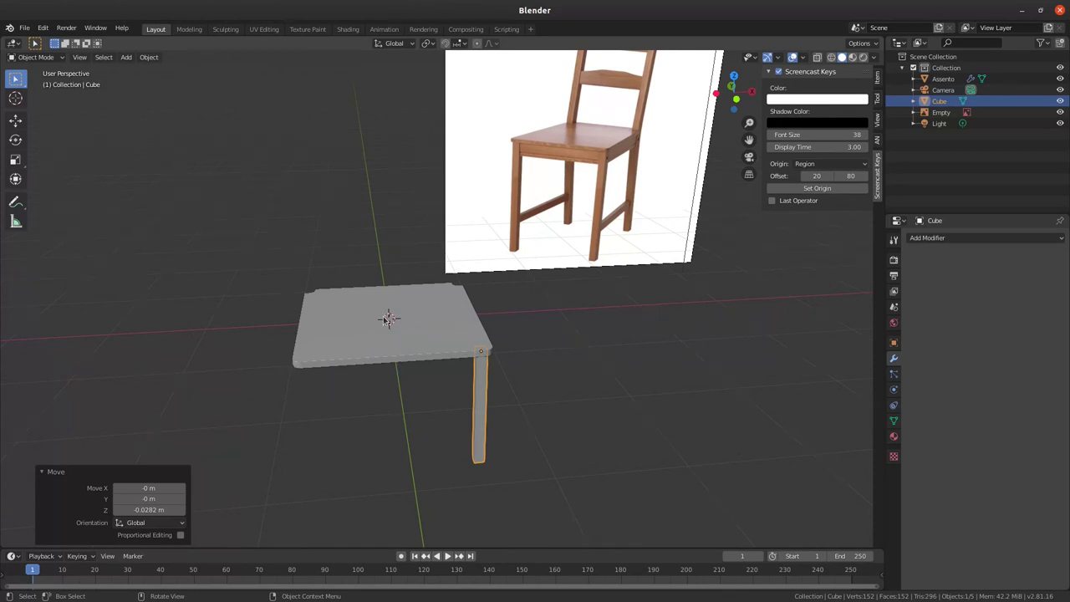
Step: Select the leg cube and add a Mirror modifier along the X axis
left_click(396, 333)
key("g")
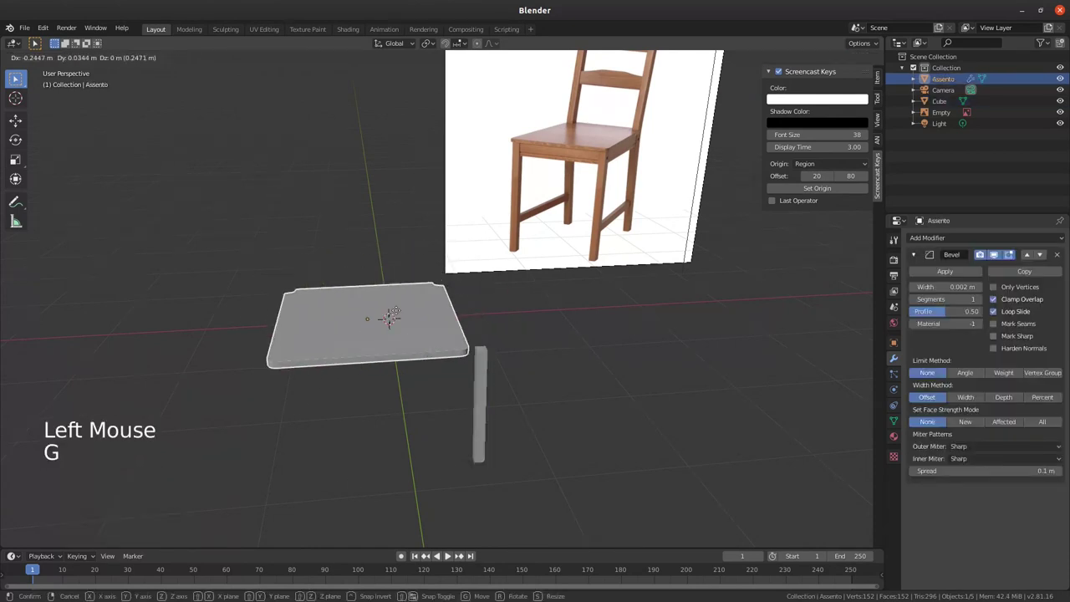
middle_click(395, 326)
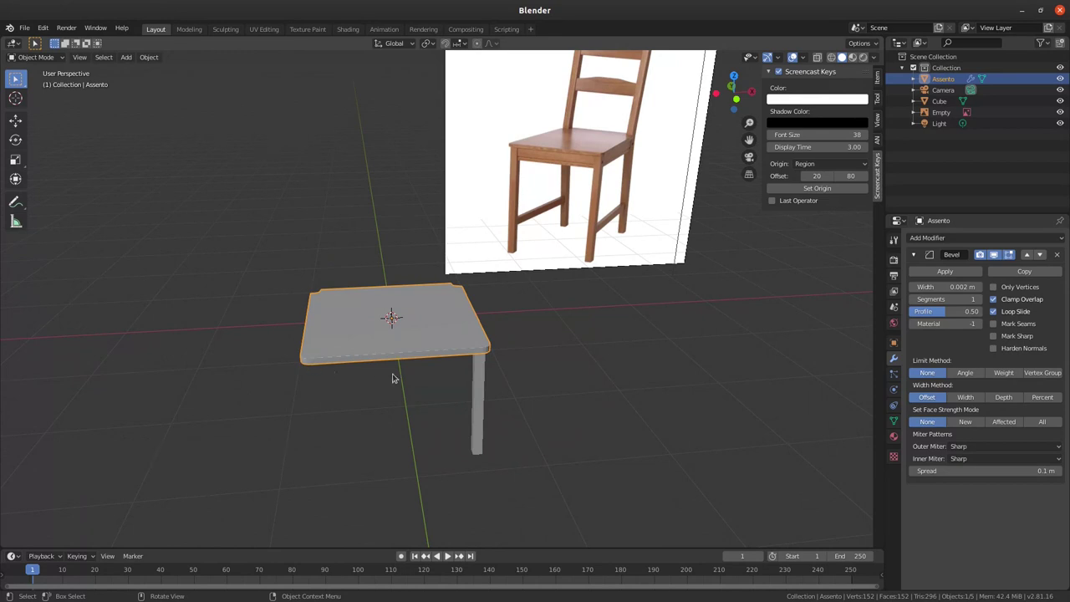
left_click(482, 377)
left_click(947, 237)
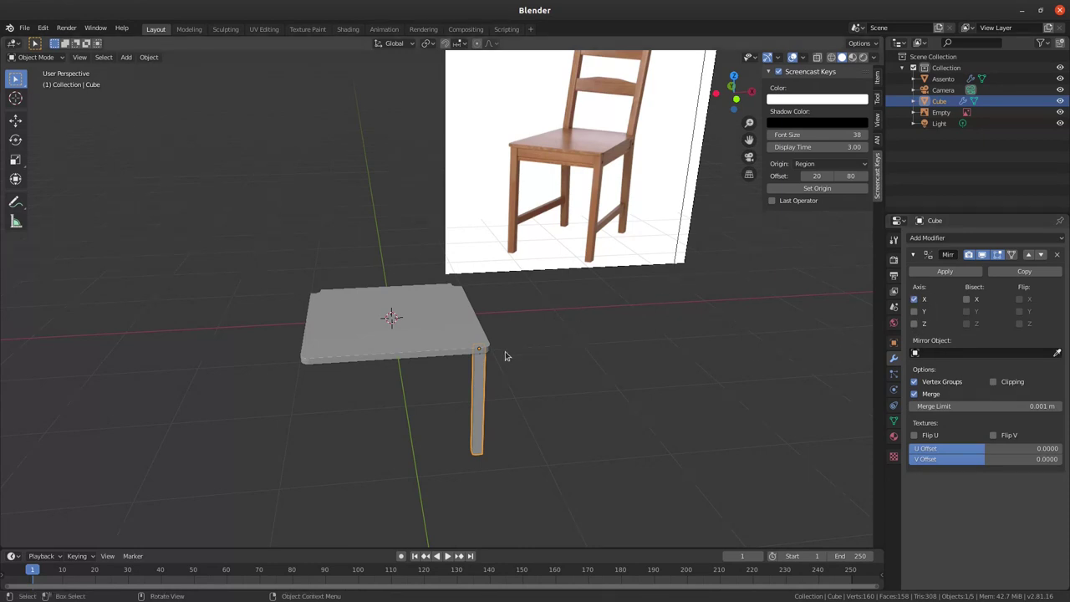
middle_click(489, 362)
middle_click(476, 380)
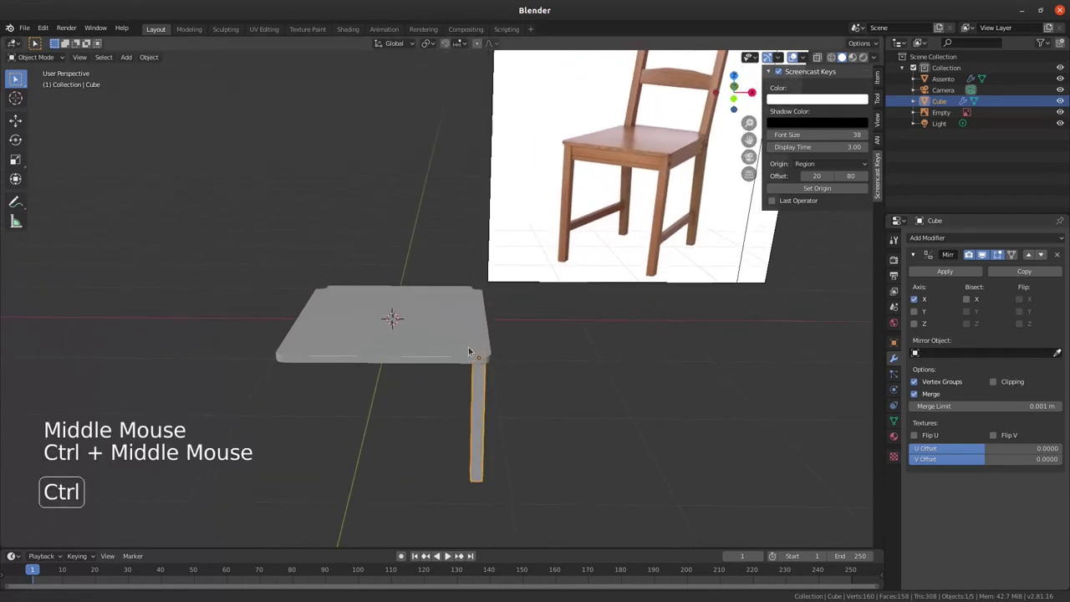
middle_click(495, 312)
middle_click(448, 317)
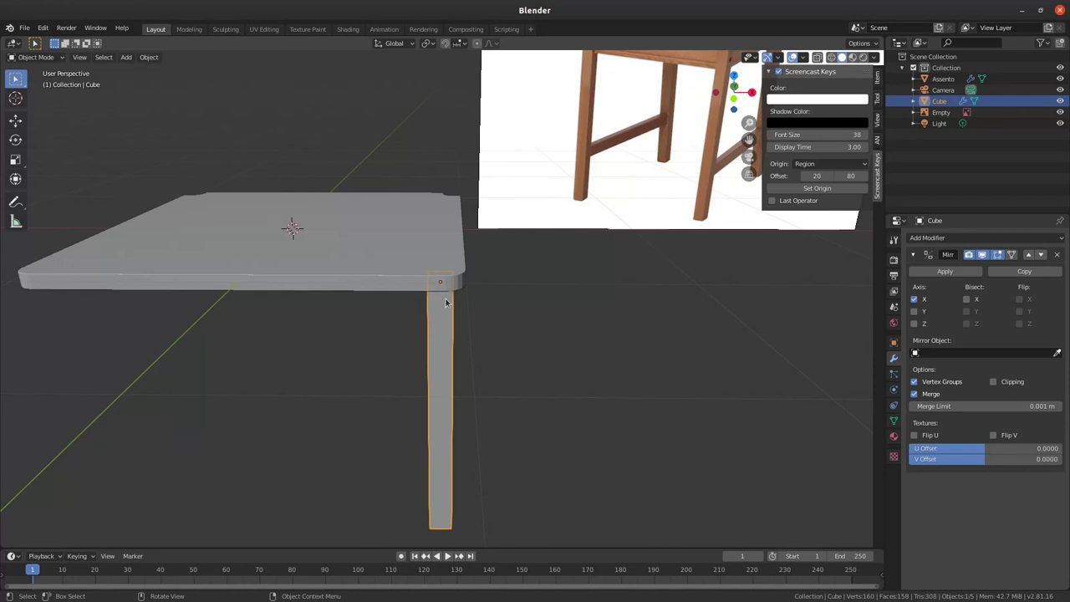
key("Tab")
key("g")
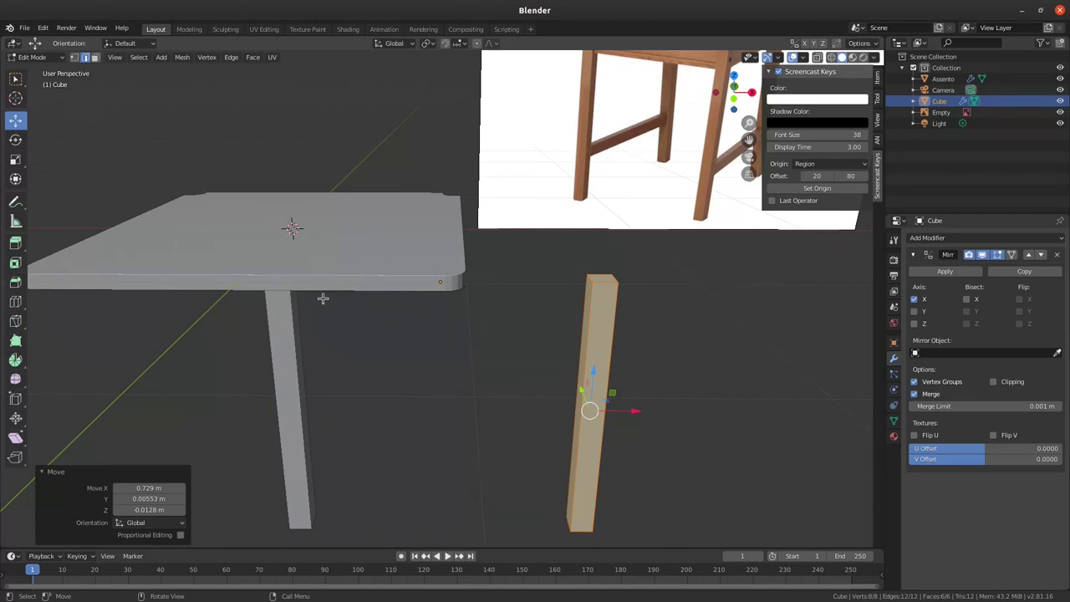
key("g")
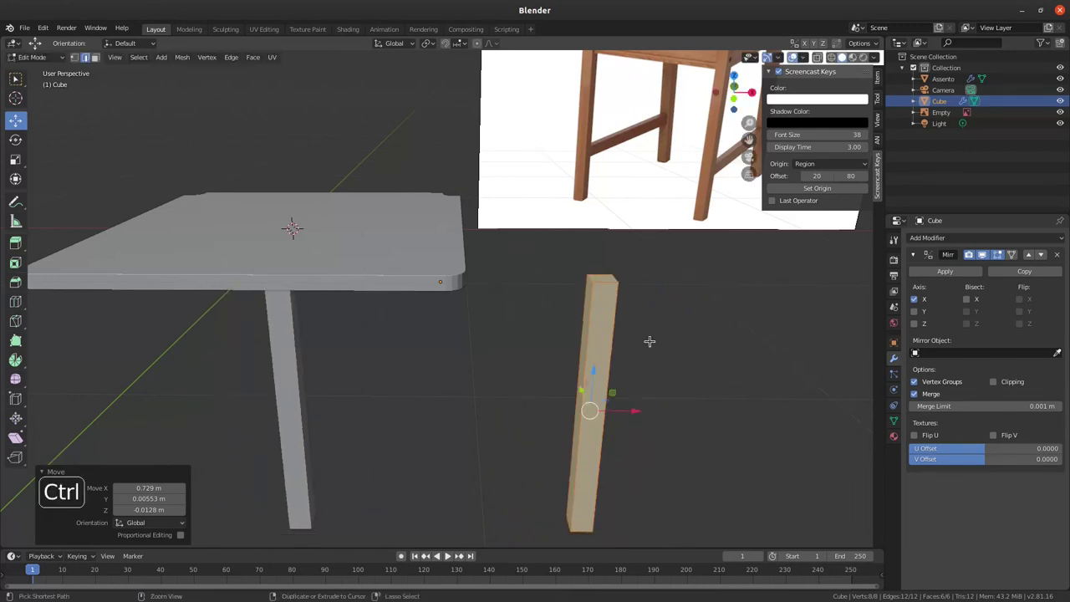
key("ctrl+z")
key("Tab")
middle_click(355, 262)
middle_click(338, 293)
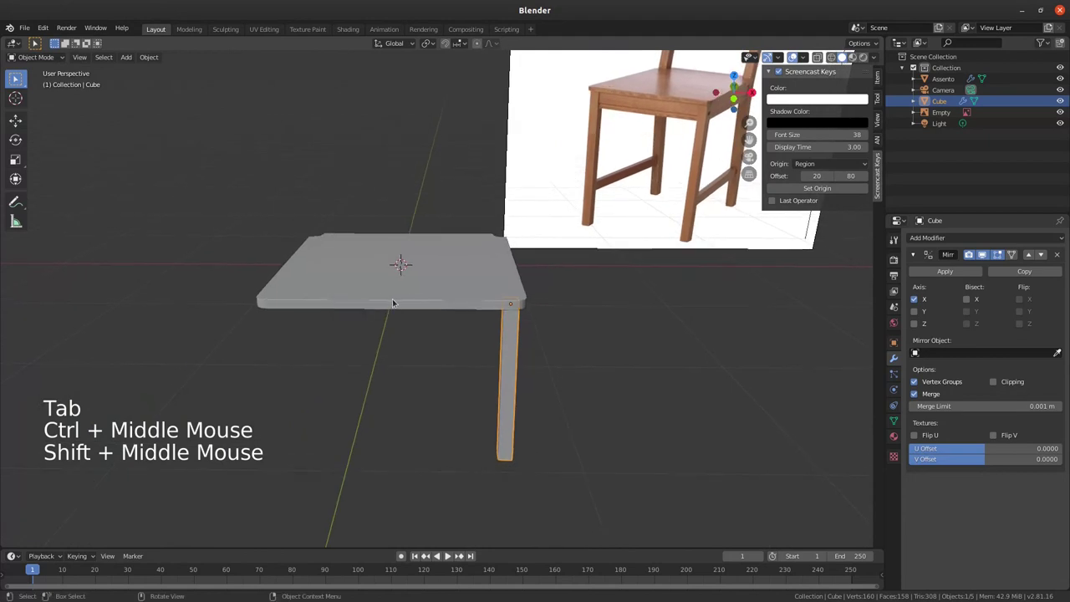
middle_click(396, 316)
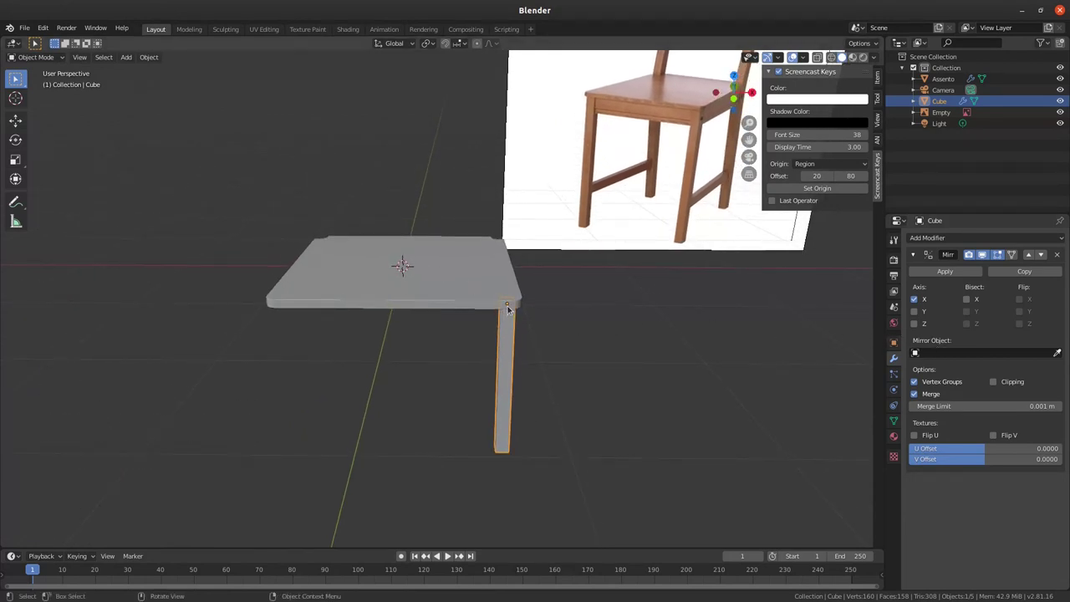
Step: Set Assento as the leg's Mirror Object so a second leg appears under the opposite corner
left_click(414, 280)
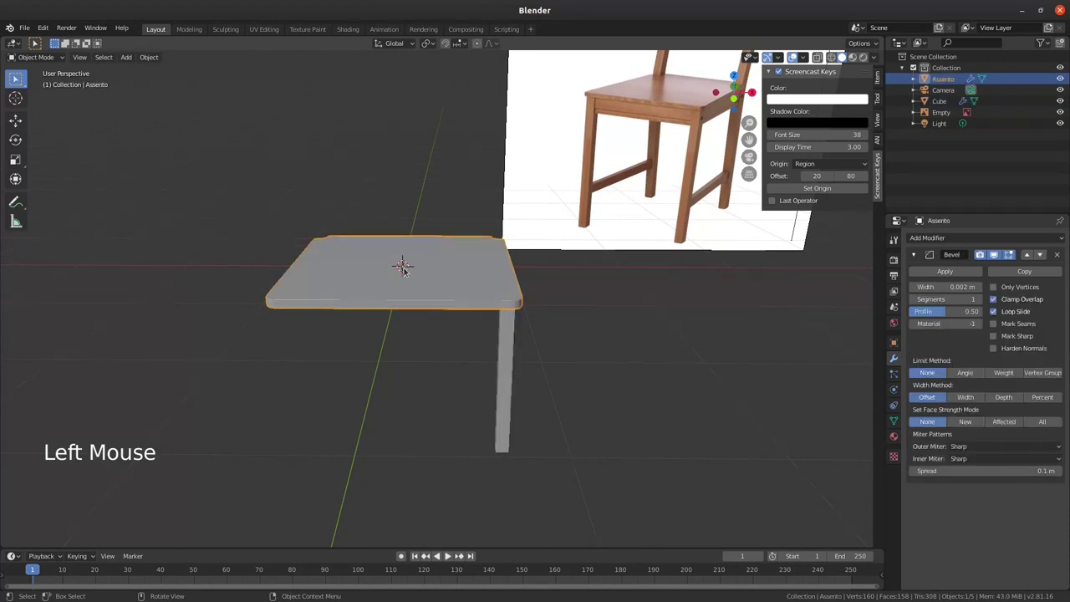
left_click(512, 343)
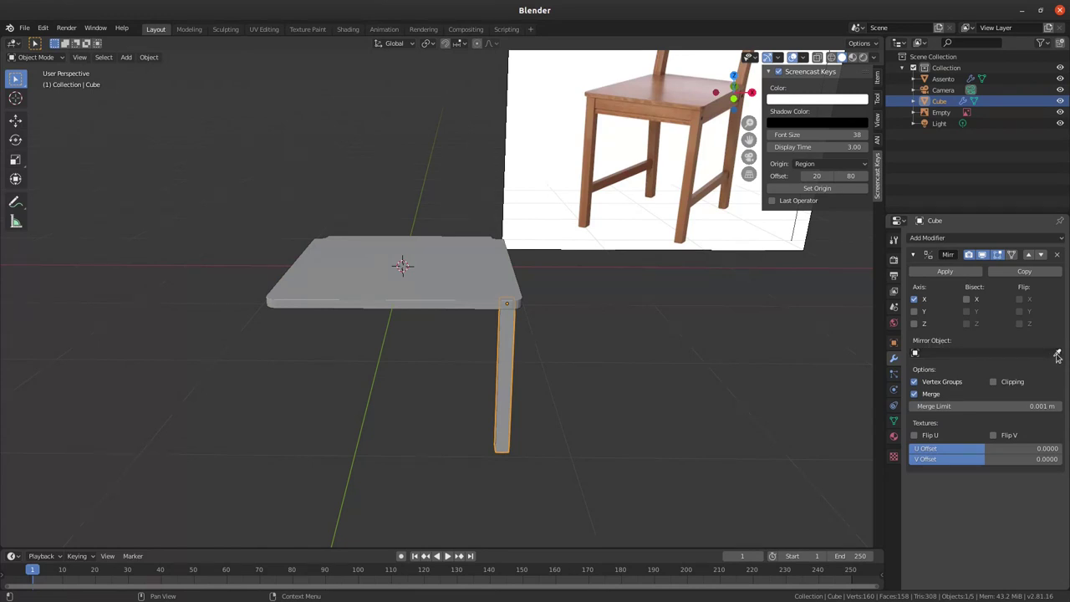
left_click(1057, 353)
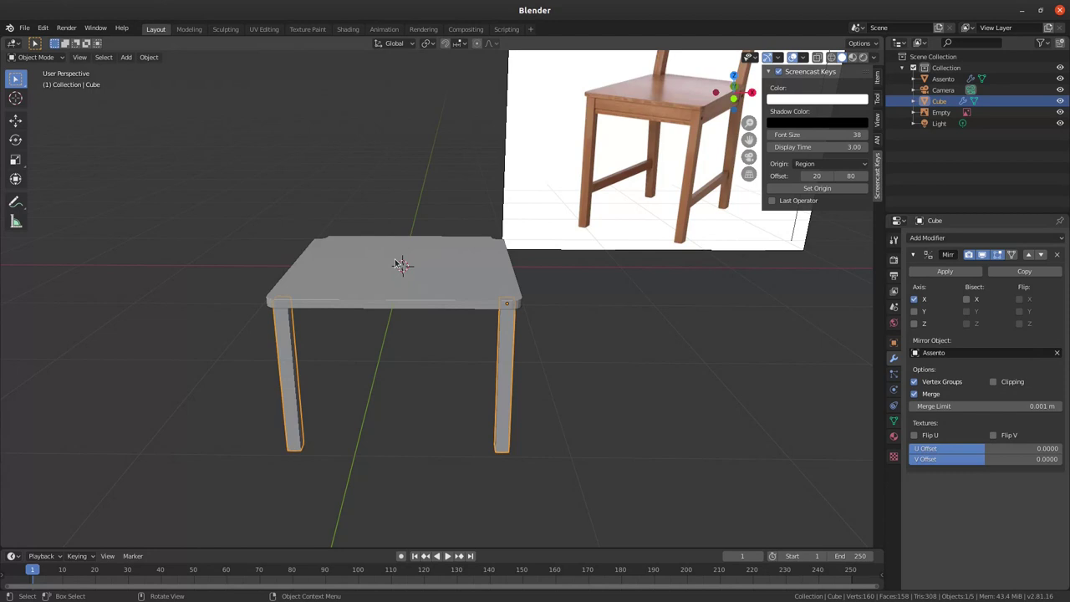
middle_click(403, 311)
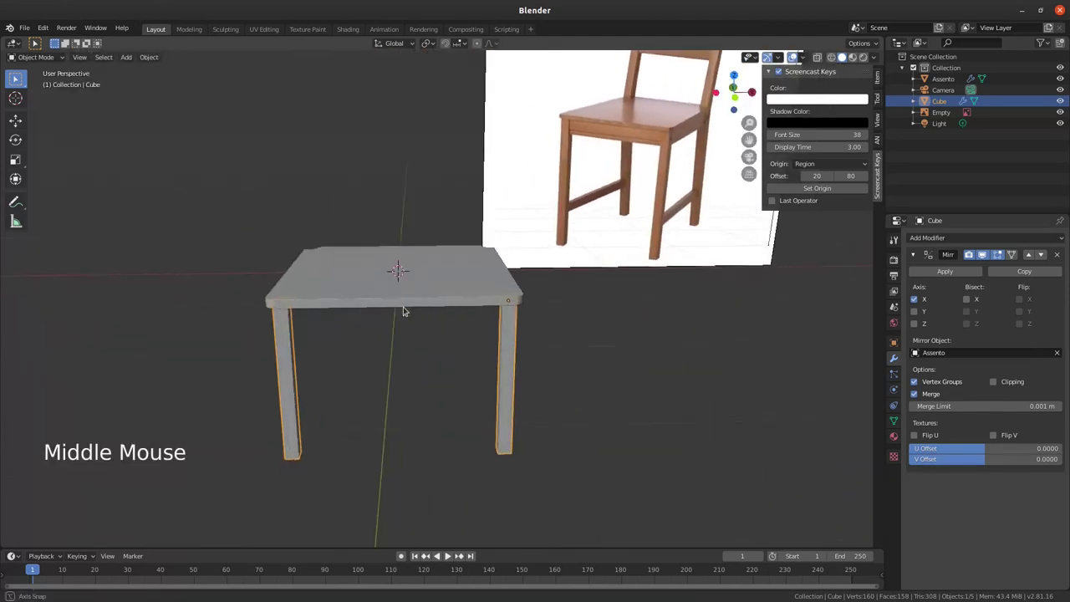
Step: Move the leg to test the mirrored copy and orbit to check both legs
left_click(512, 335)
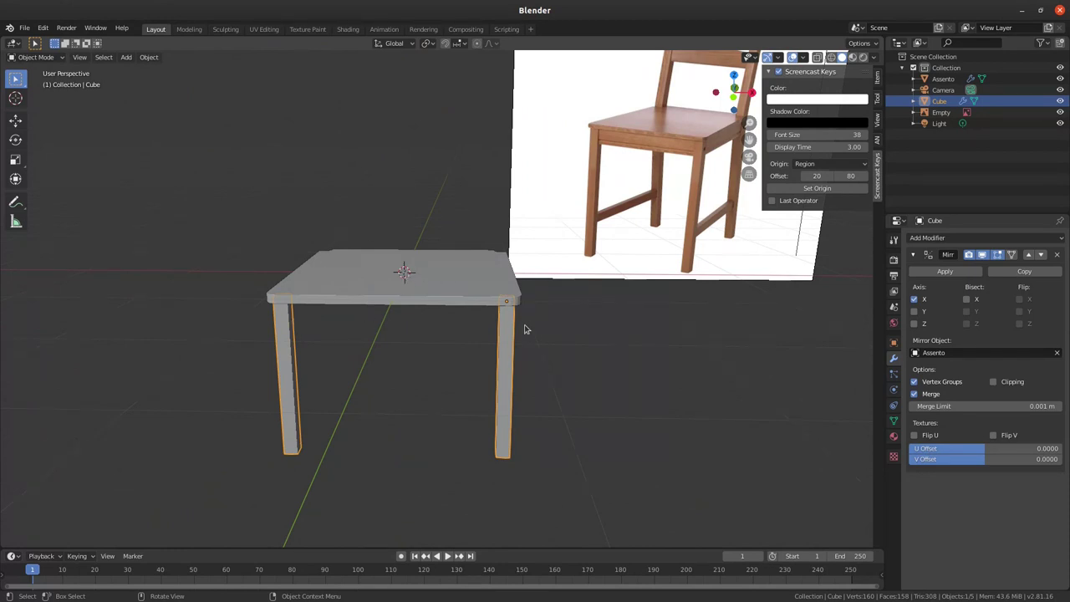
left_click(513, 352)
key("g")
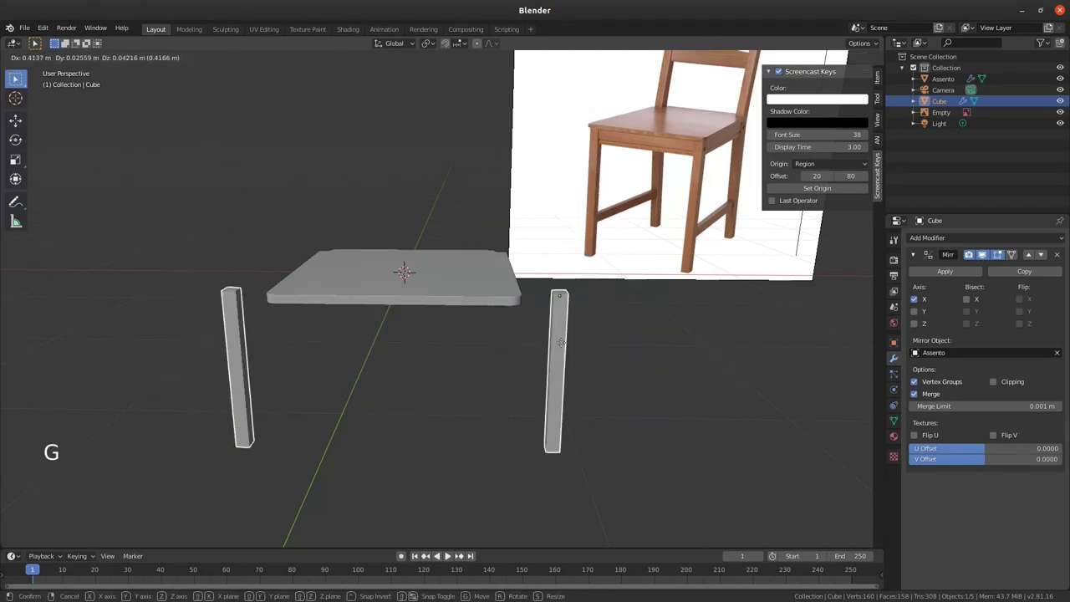
middle_click(463, 321)
middle_click(421, 319)
middle_click(464, 349)
middle_click(337, 327)
middle_click(432, 364)
middle_click(432, 347)
middle_click(438, 334)
middle_click(425, 317)
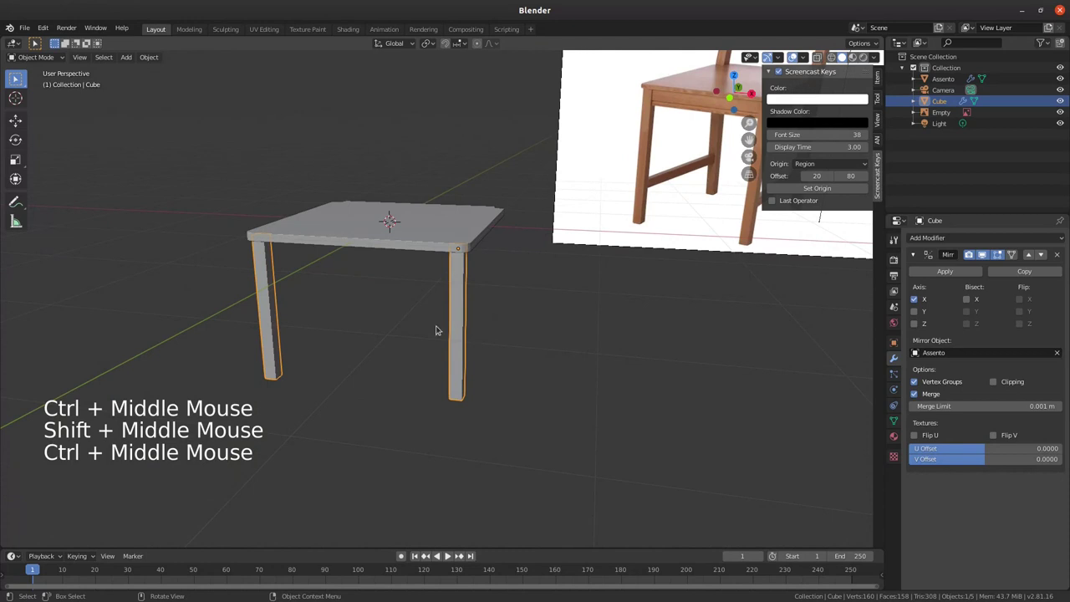
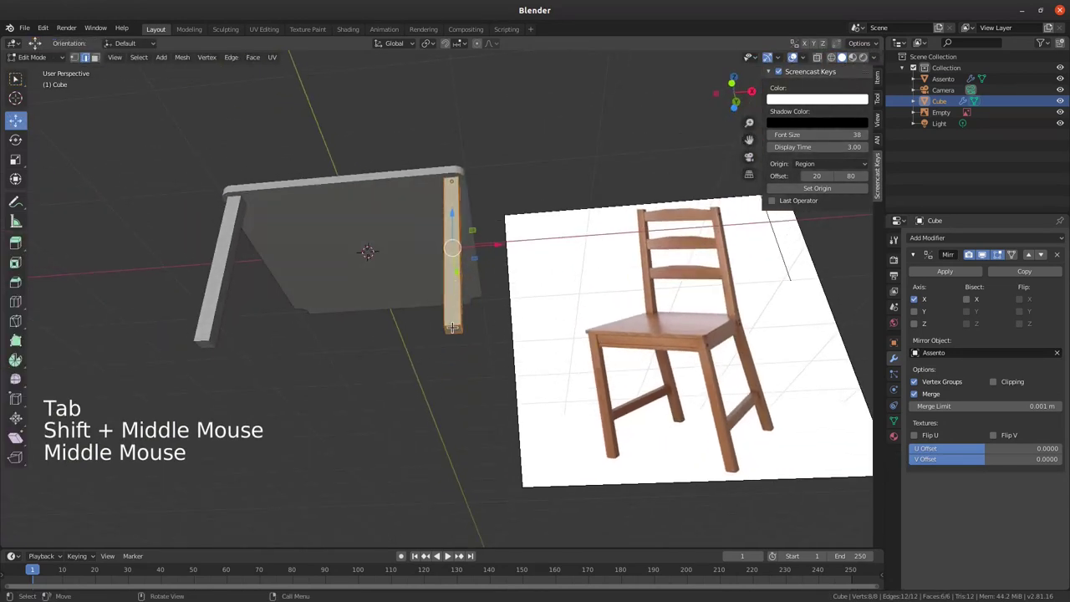
key("3")
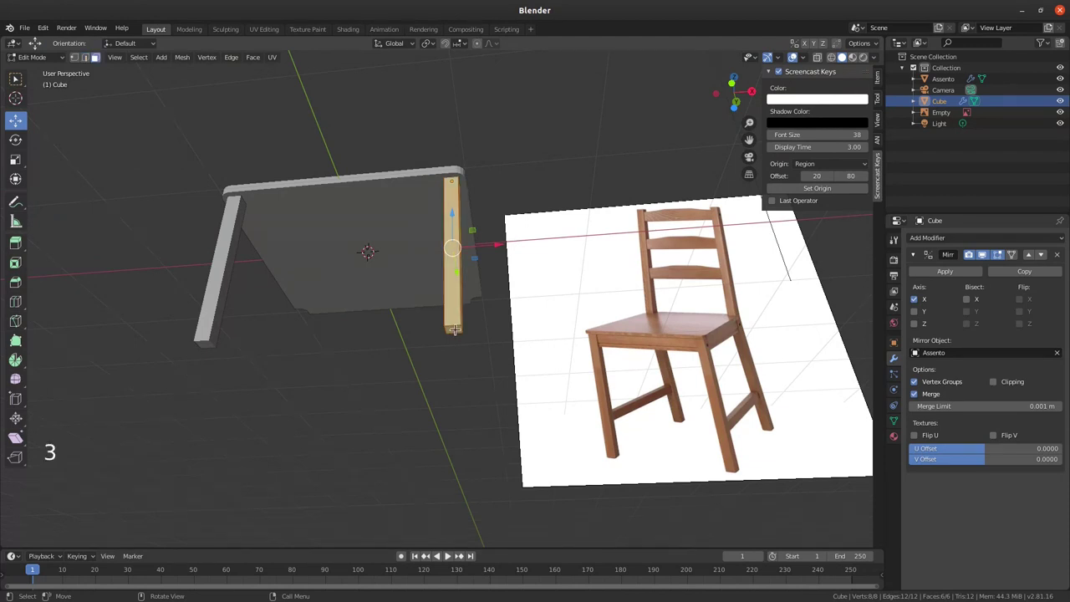
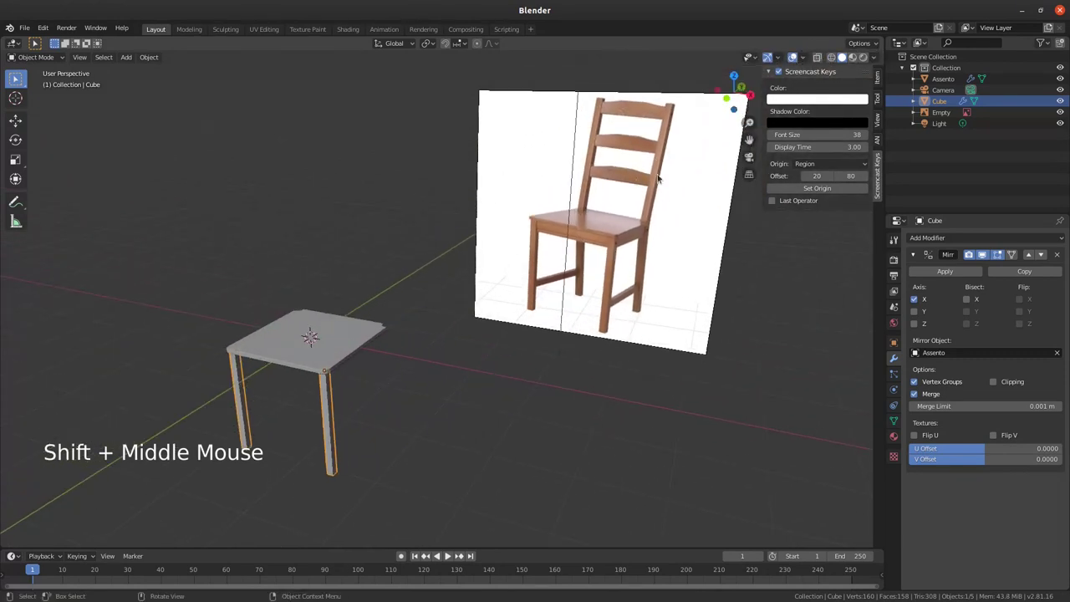
Step: Orbit between the reference chair photo and the seat to view its back edge
middle_click(373, 376)
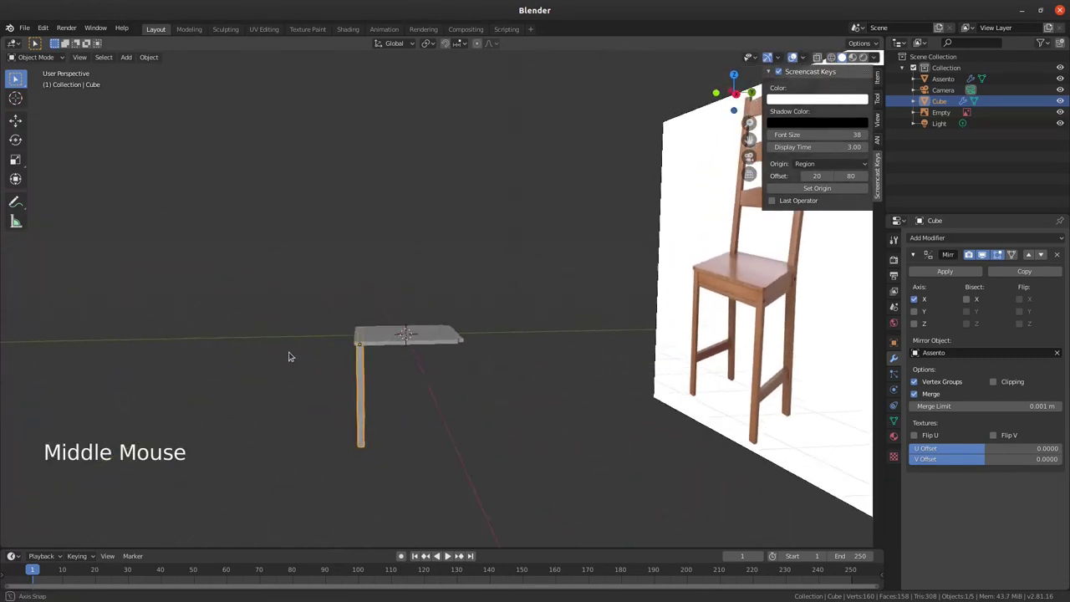
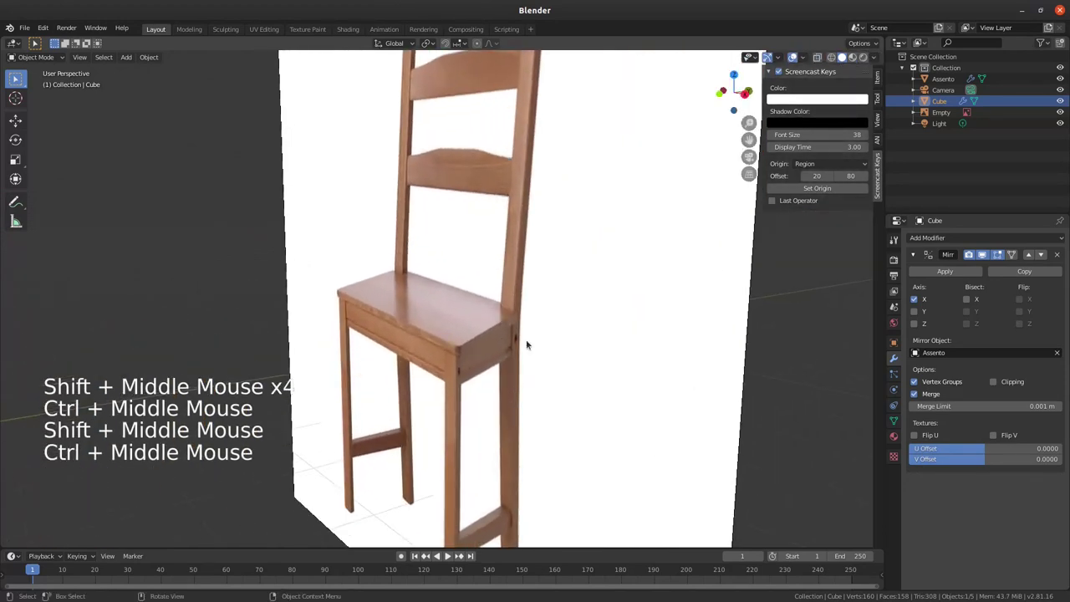
middle_click(302, 358)
middle_click(362, 328)
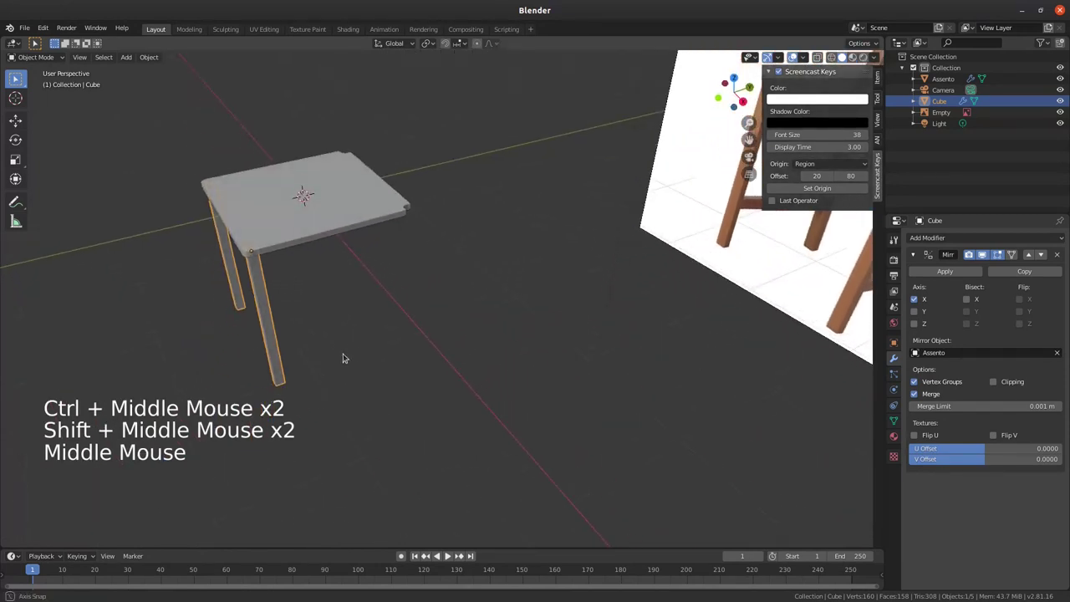
middle_click(277, 291)
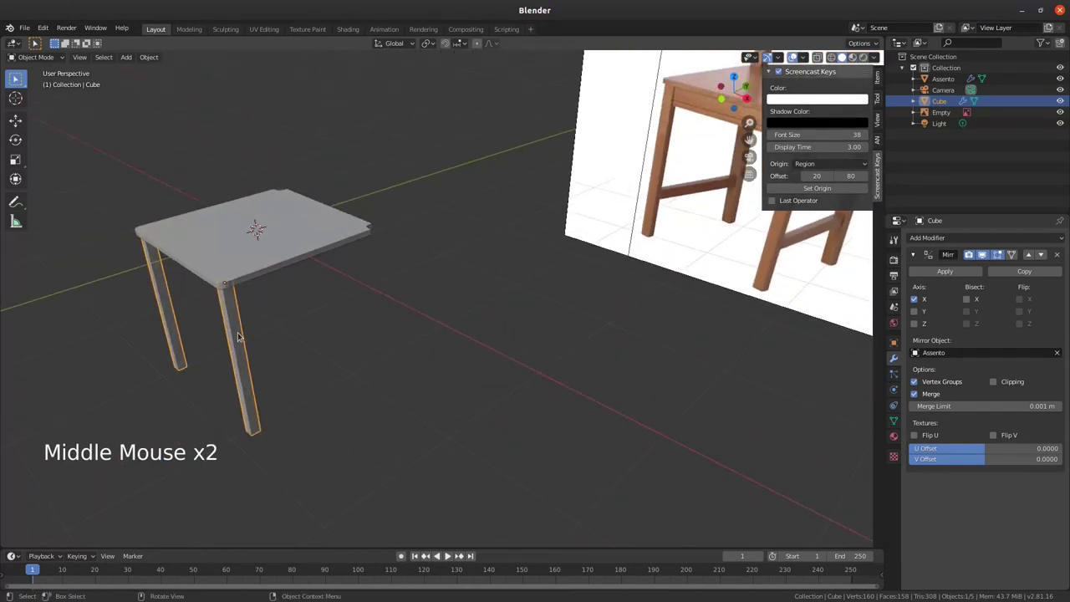
middle_click(272, 332)
middle_click(287, 346)
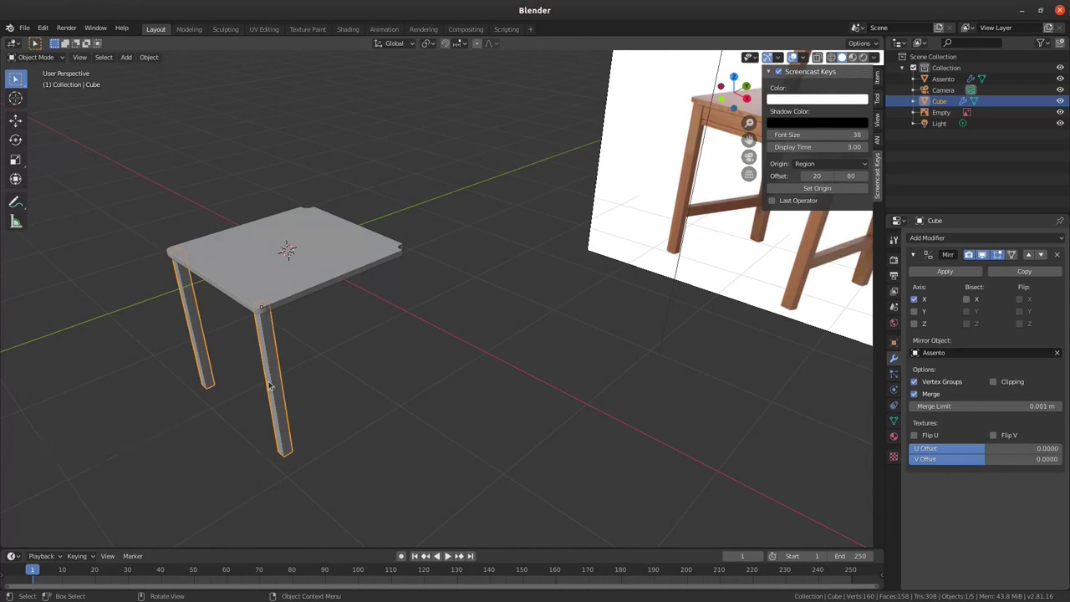
middle_click(290, 360)
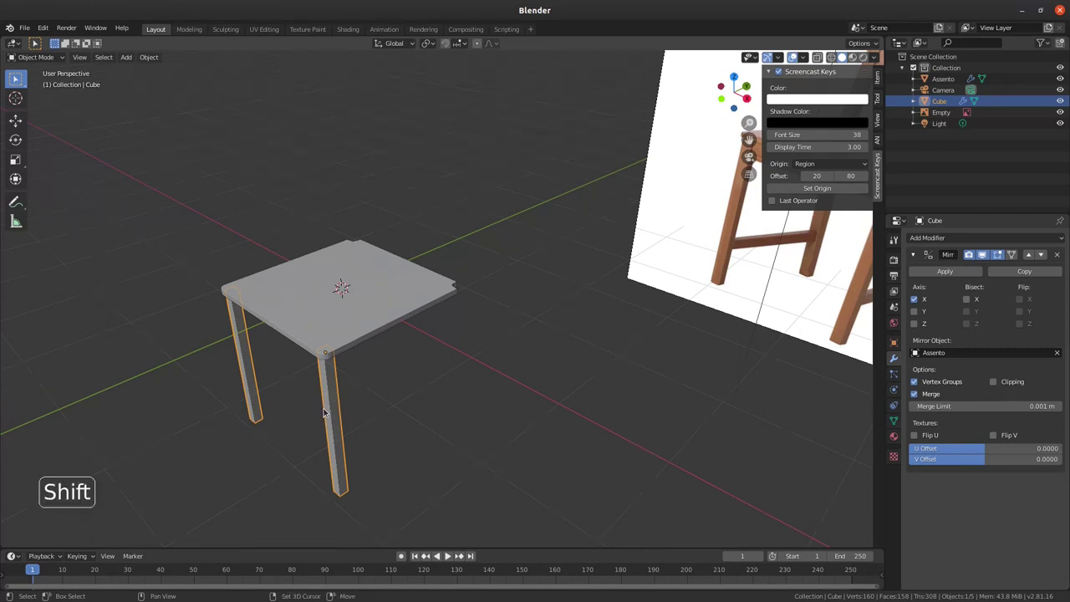
Step: Duplicate the leg as Cube.001 and orbit around the seat and legs
key("shift+d")
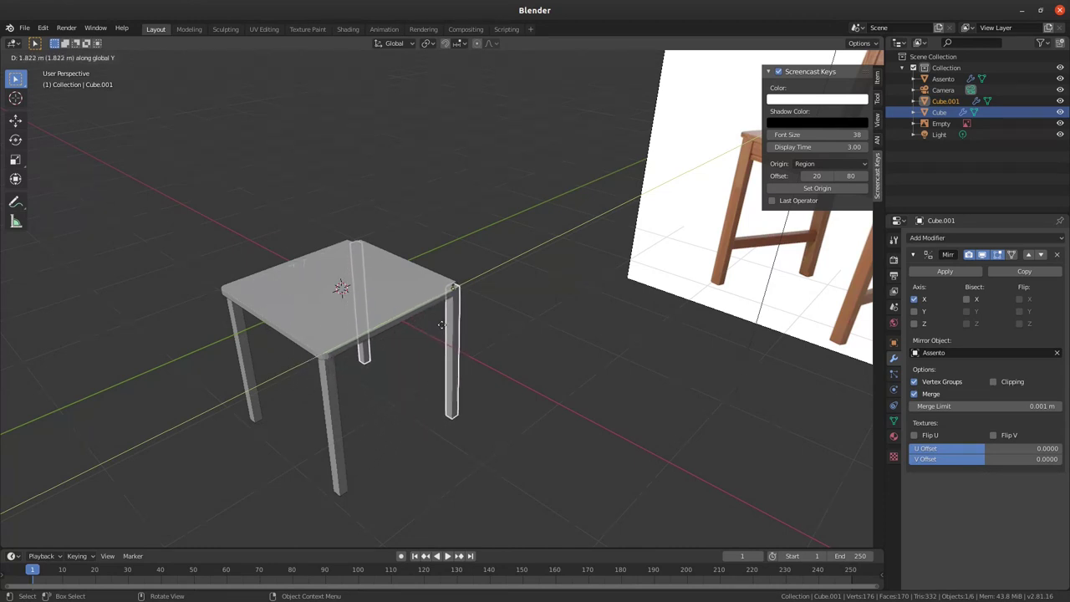
middle_click(473, 315)
middle_click(483, 292)
middle_click(472, 283)
middle_click(407, 318)
middle_click(393, 329)
middle_click(376, 301)
middle_click(377, 322)
middle_click(287, 289)
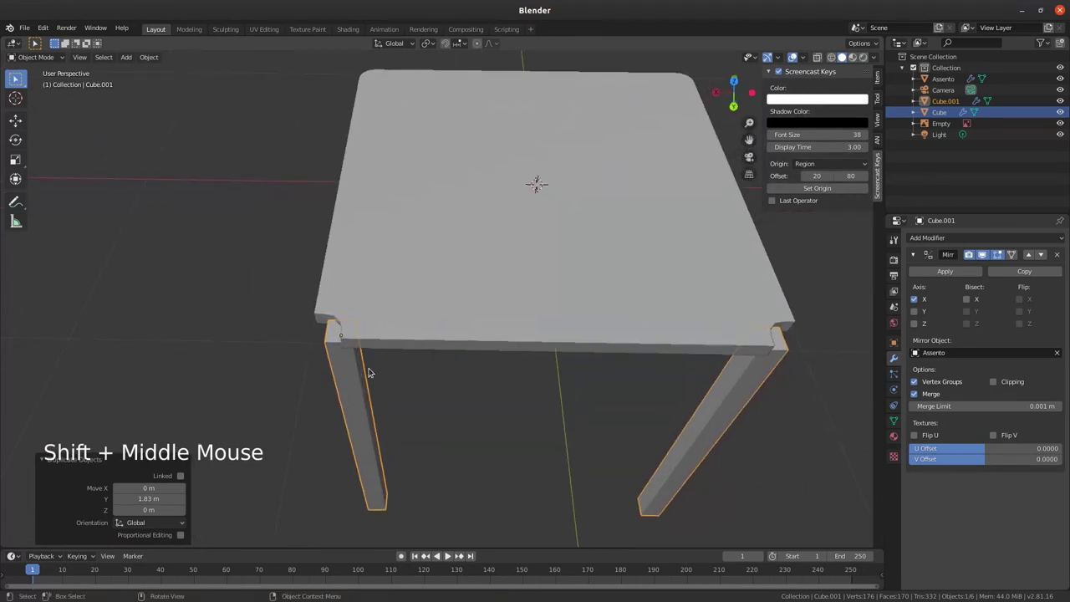
Step: Nudge the copied leg along X so all four legs sit under the seat corners, checking by orbit
key("g")
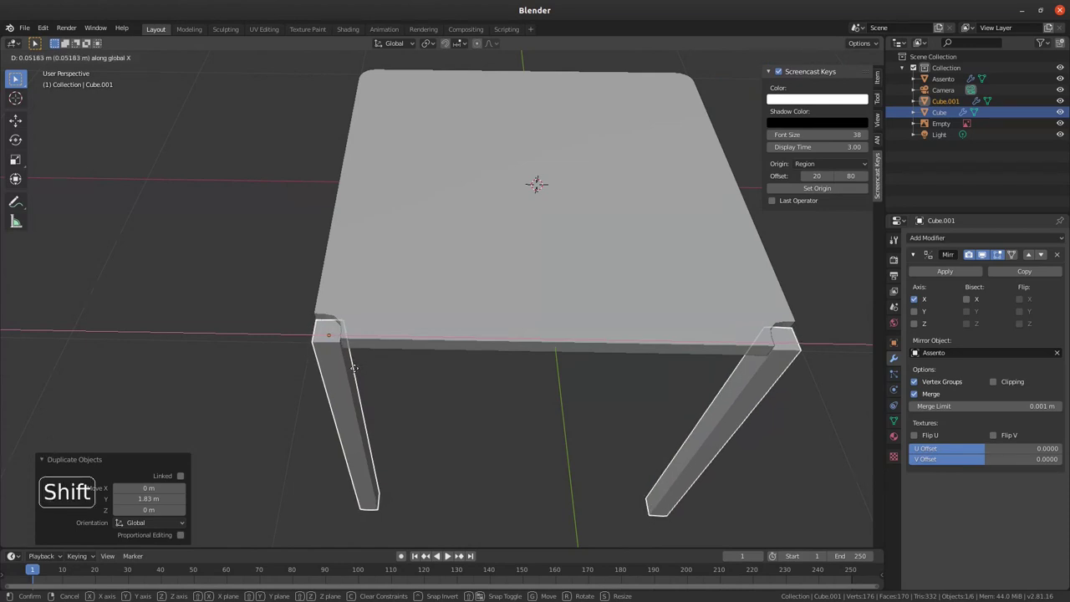
middle_click(370, 355)
middle_click(380, 377)
middle_click(416, 344)
middle_click(443, 328)
middle_click(433, 366)
middle_click(446, 352)
middle_click(465, 372)
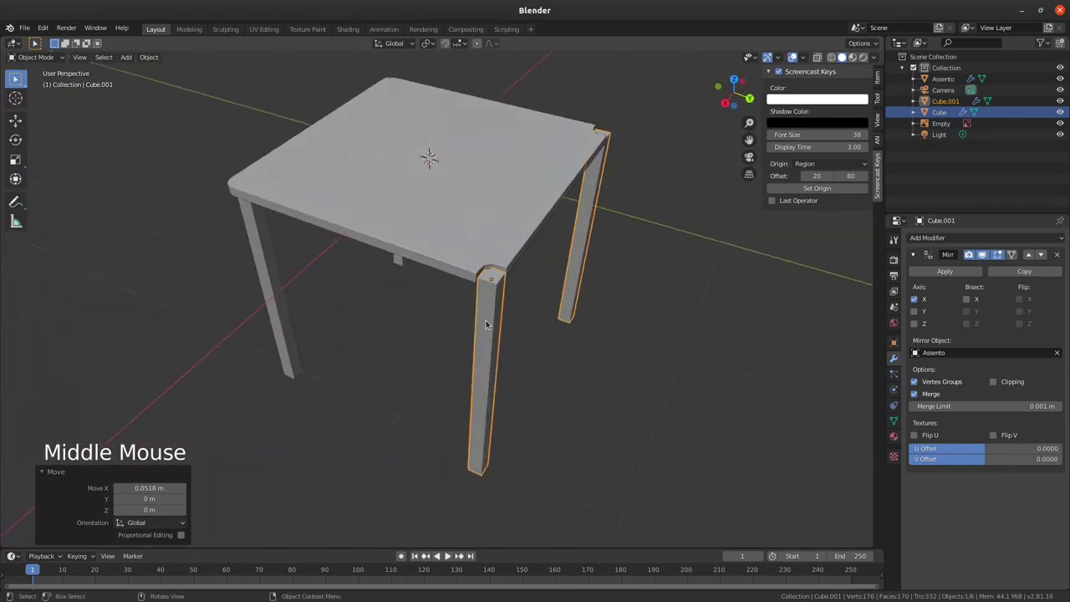
Step: Enter mesh edit mode on Cube.001 and select its top face
key("Tab")
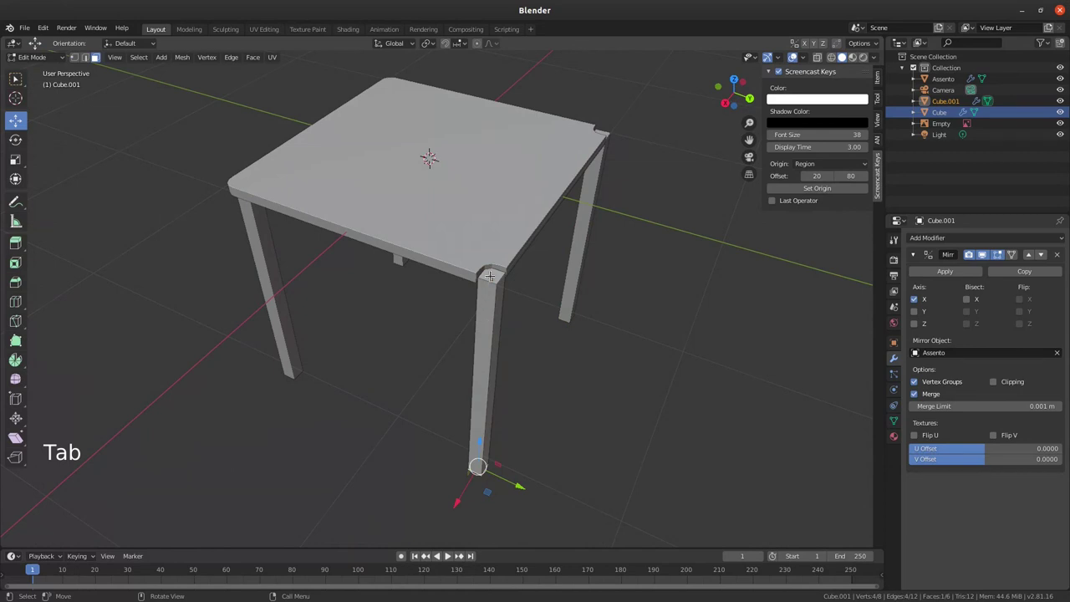
left_click(488, 273)
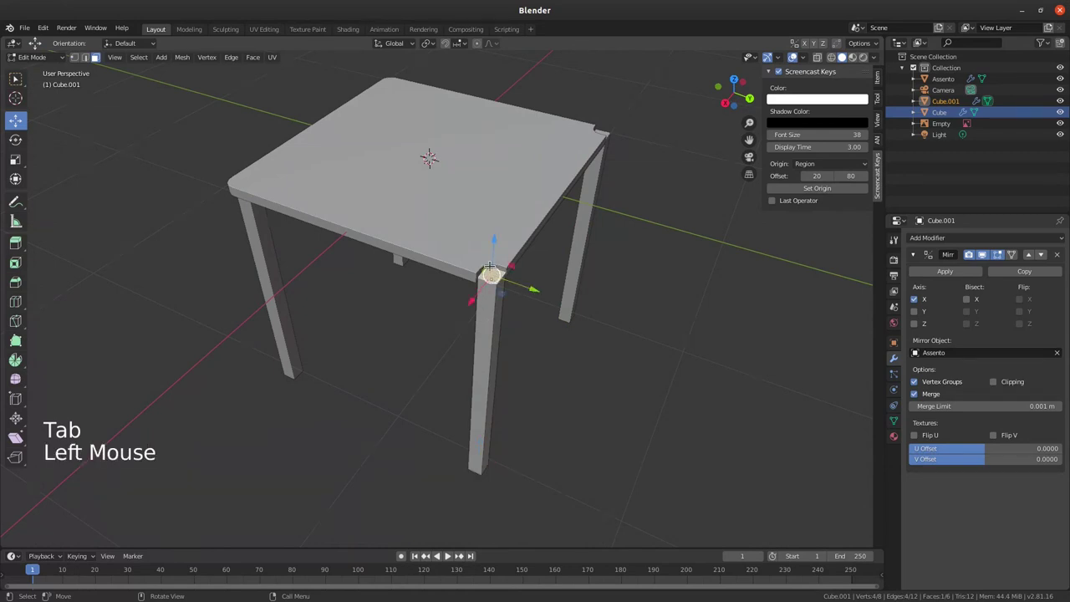
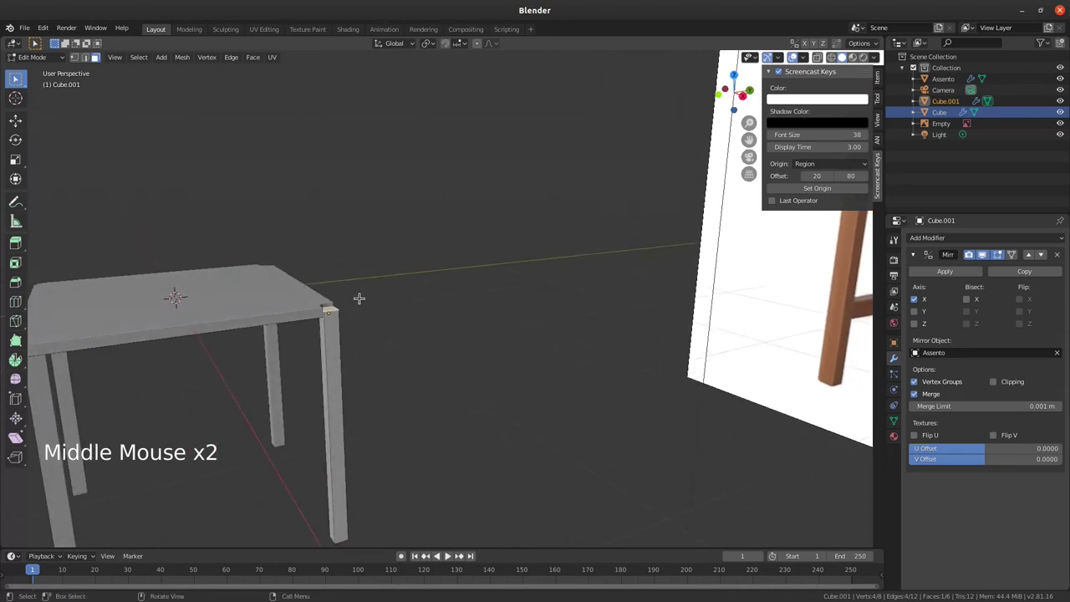
Step: Extrude the back legs' top faces upward into tall uprights and return to Object Mode
key("e")
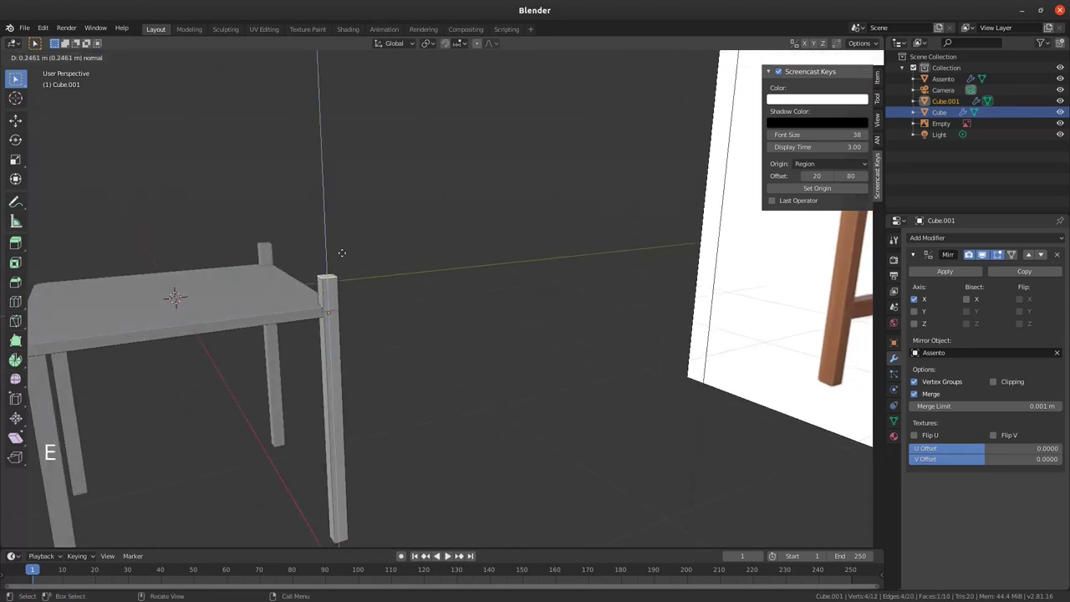
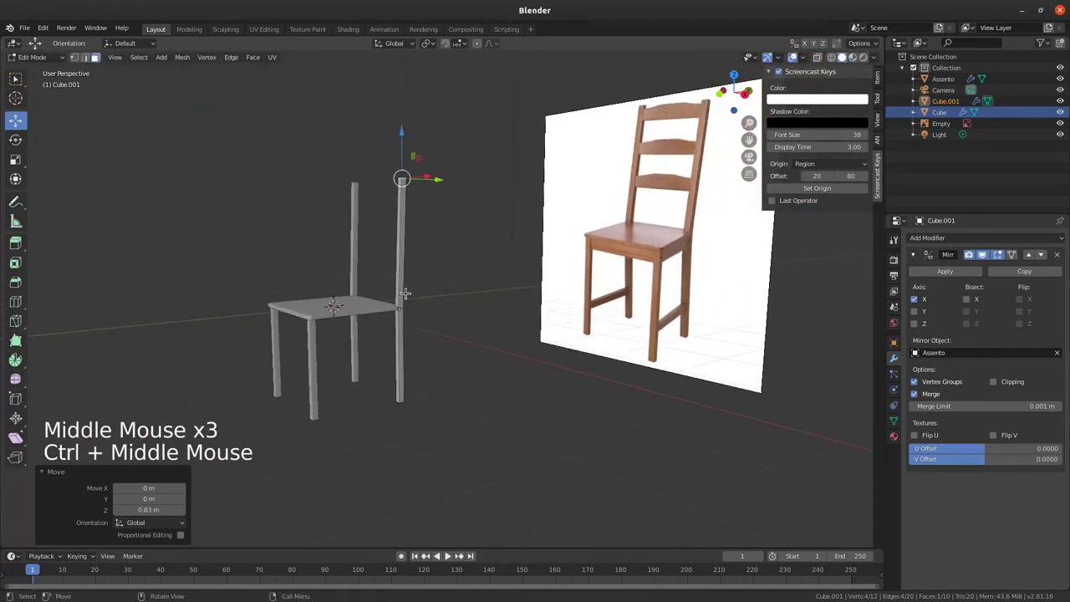
key("Tab")
middle_click(405, 331)
middle_click(417, 342)
middle_click(390, 344)
middle_click(383, 318)
Step: Select the other leg pair and bring up its Add Modifier list
left_click(280, 366)
left_click(915, 255)
left_click(935, 240)
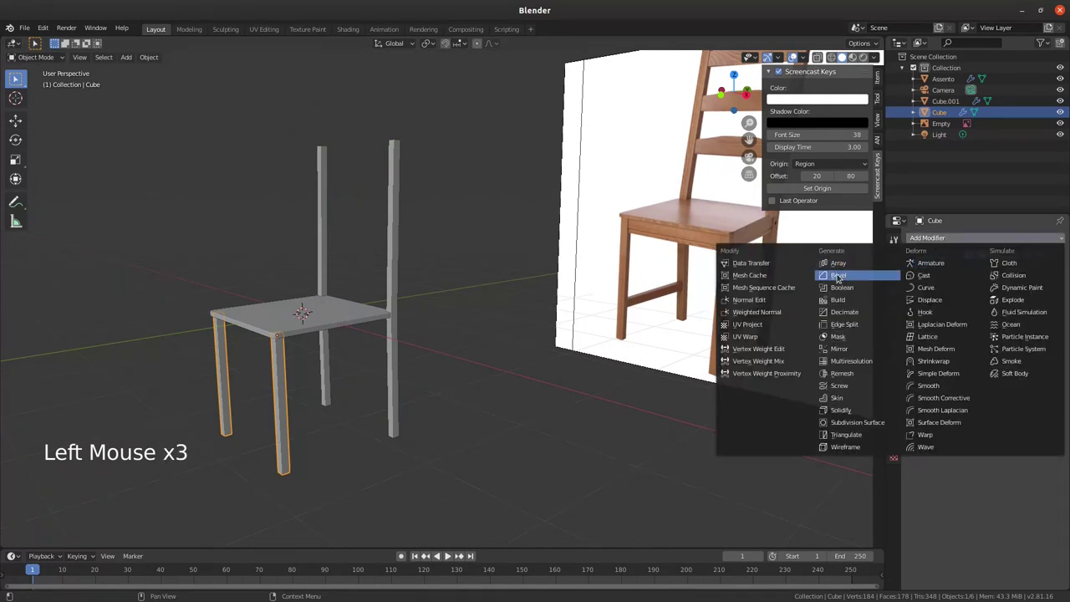
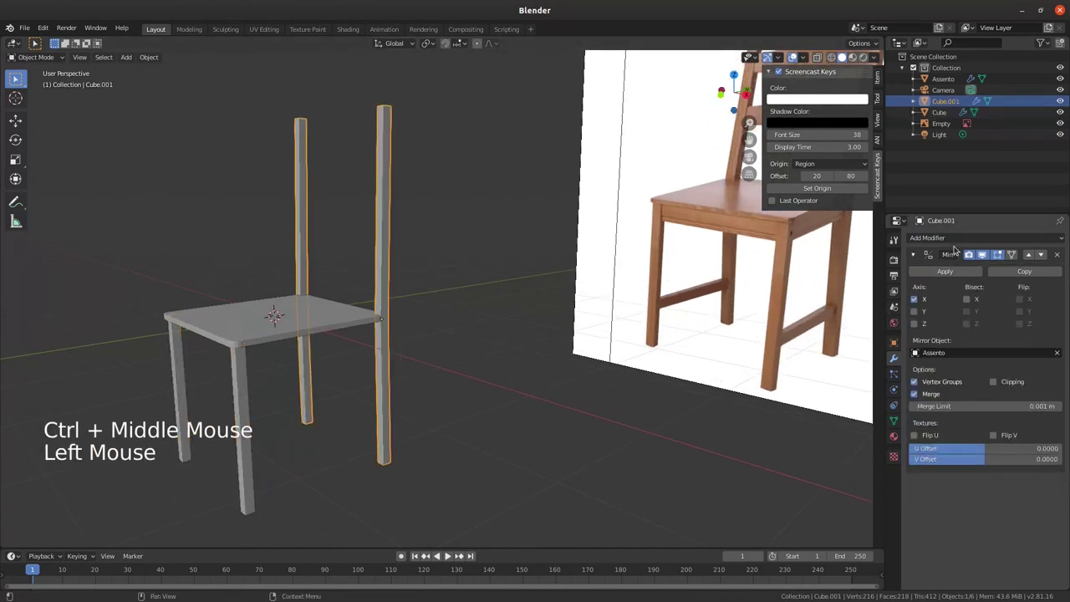
Step: Add a Bevel modifier of 2 mm width to Cube.001's uprights and inspect the result
left_click(949, 238)
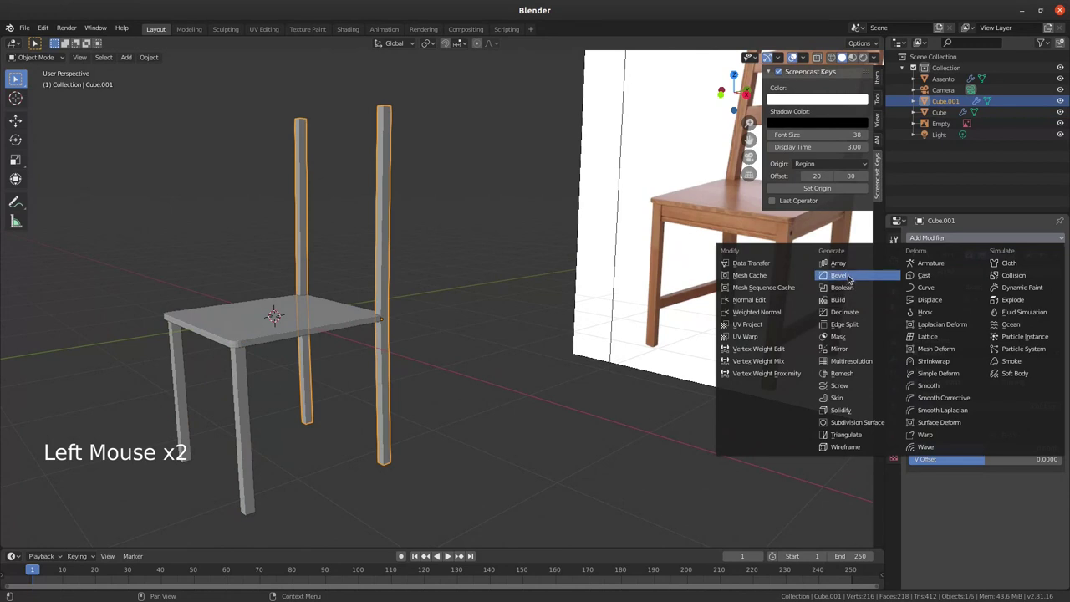
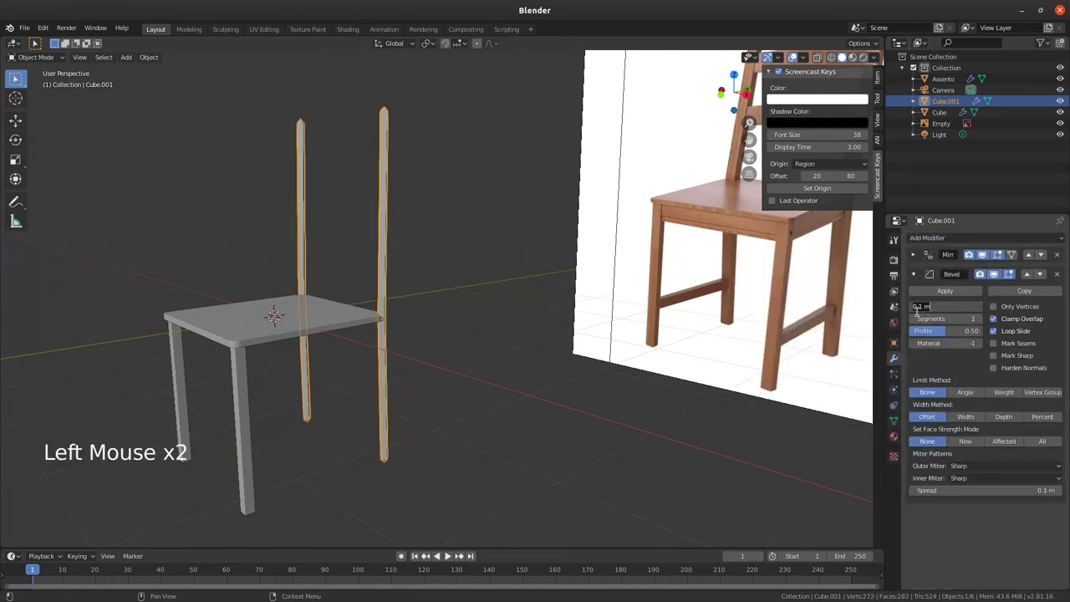
key("m")
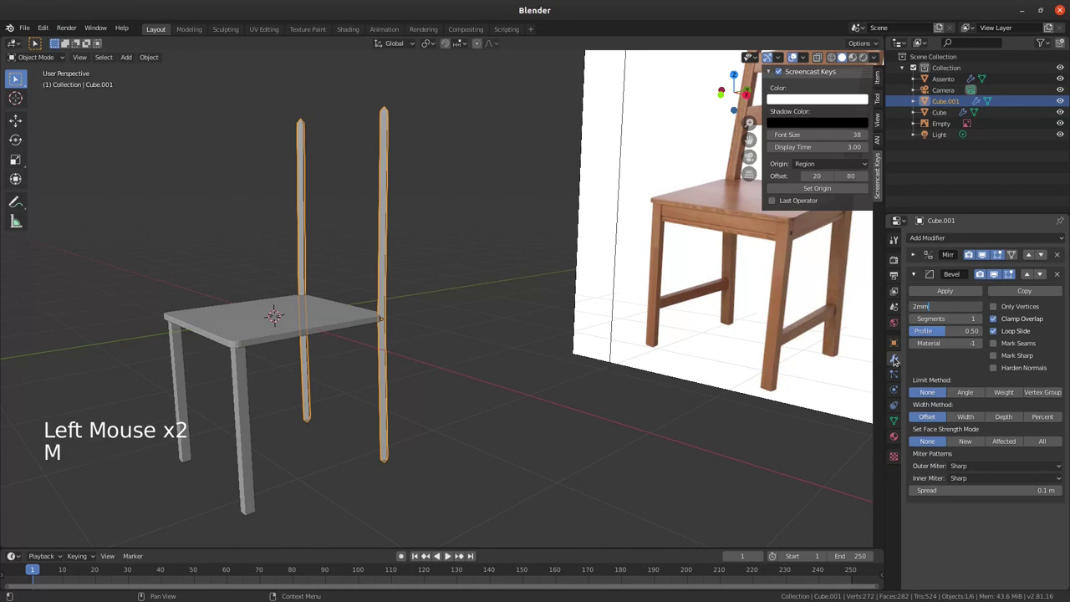
middle_click(384, 271)
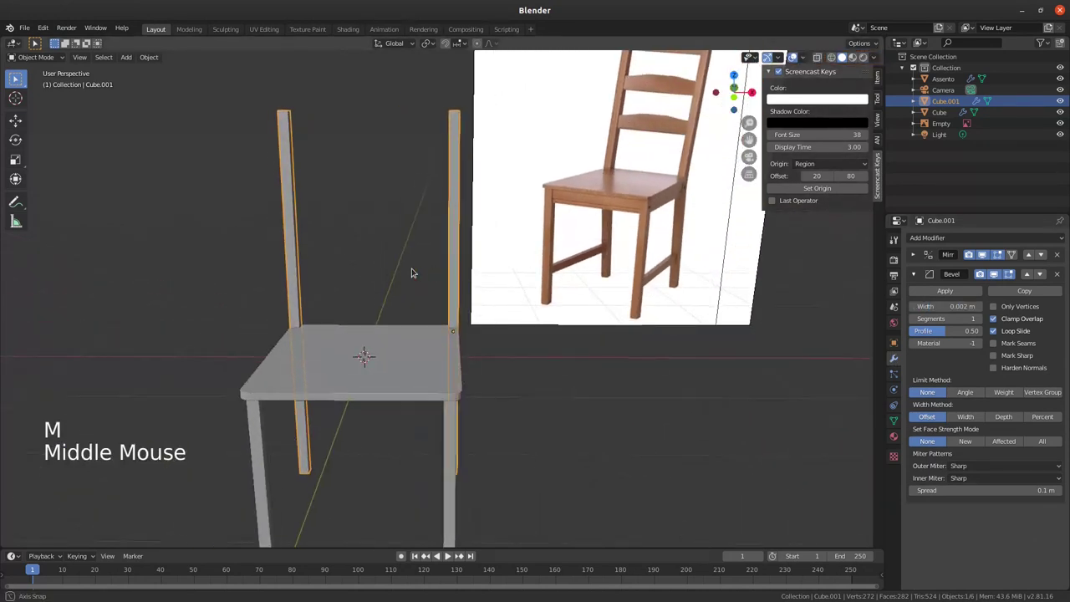
middle_click(399, 278)
middle_click(369, 304)
middle_click(404, 374)
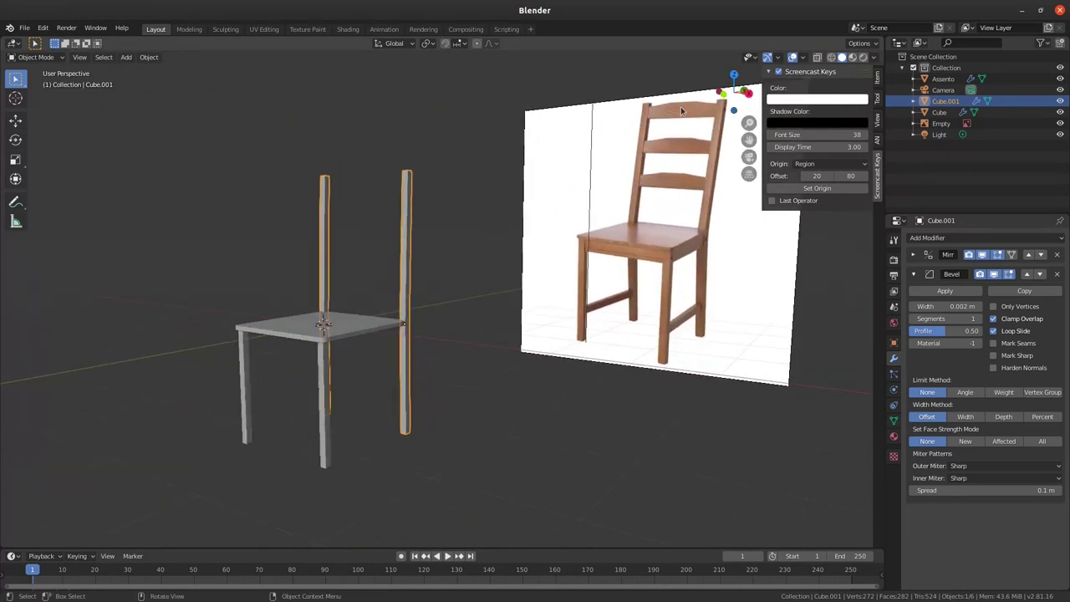
middle_click(422, 262)
Step: Bring up the Add menu to insert a new mesh object for the Encosto backrest
middle_click(423, 314)
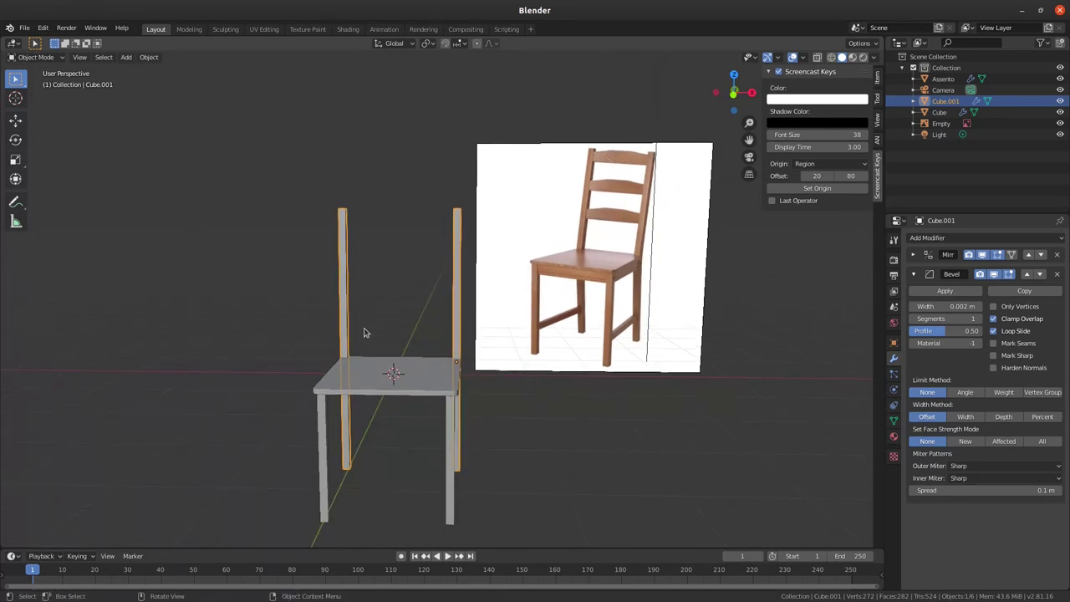
key("shift+a")
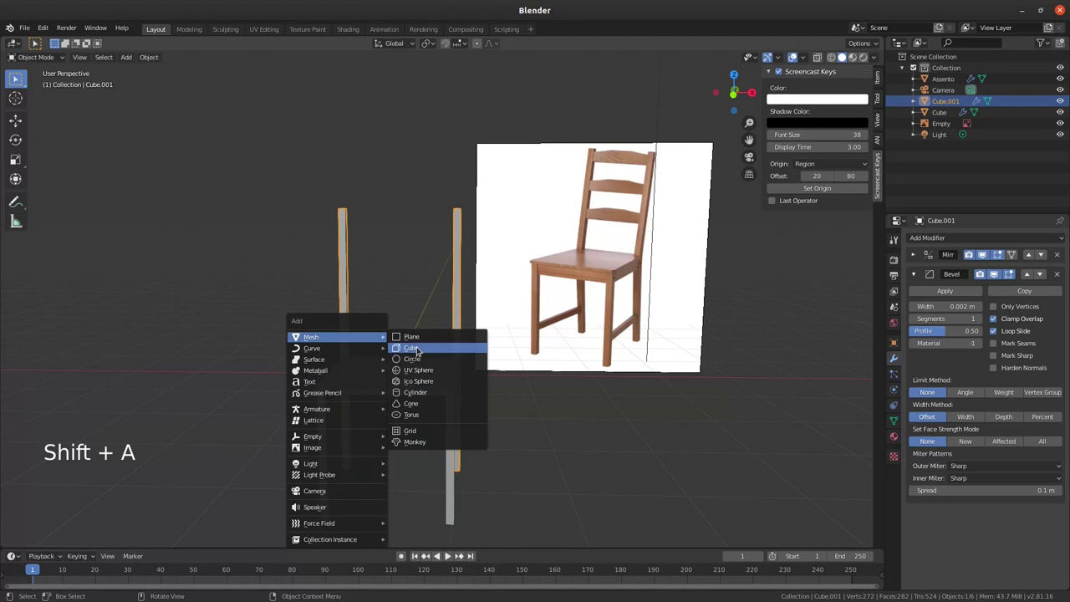
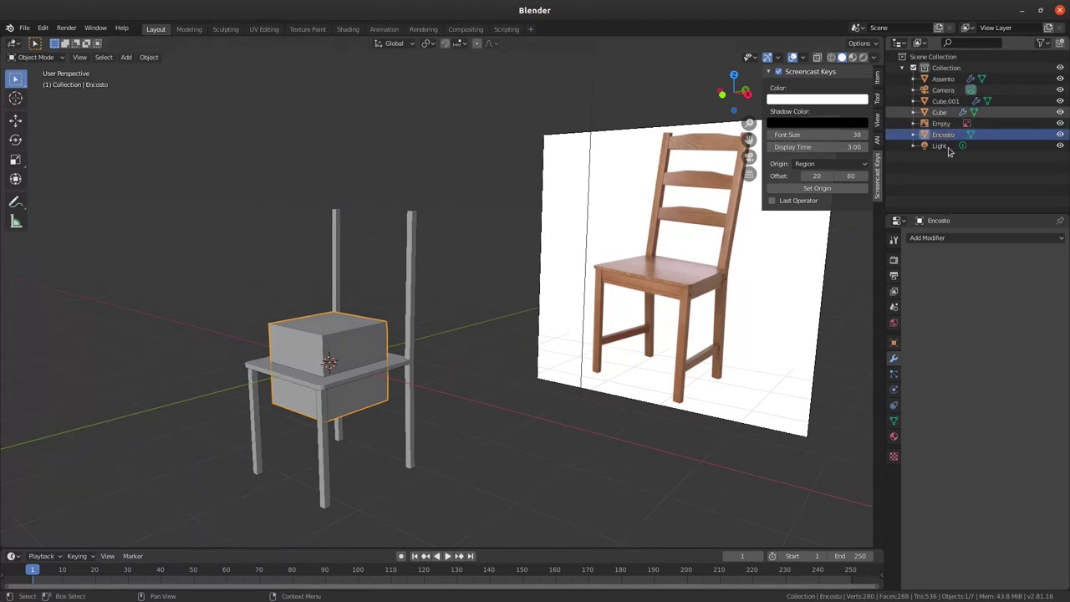
Step: Rename the leg objects in the Outliner to PernasFrente and PernasTras
left_click(948, 110)
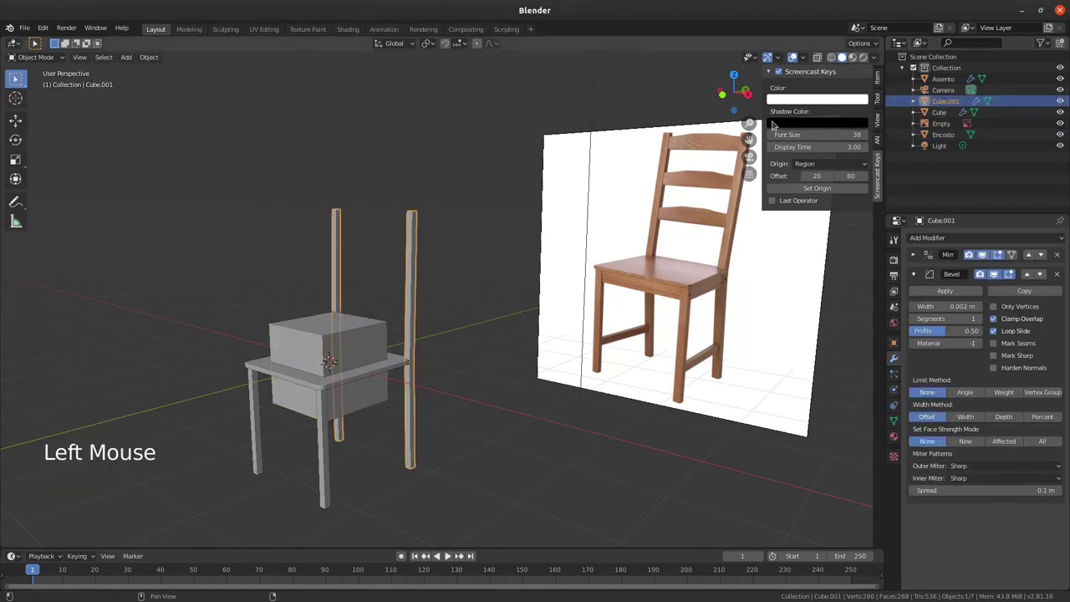
left_click(942, 101)
double_click(943, 100)
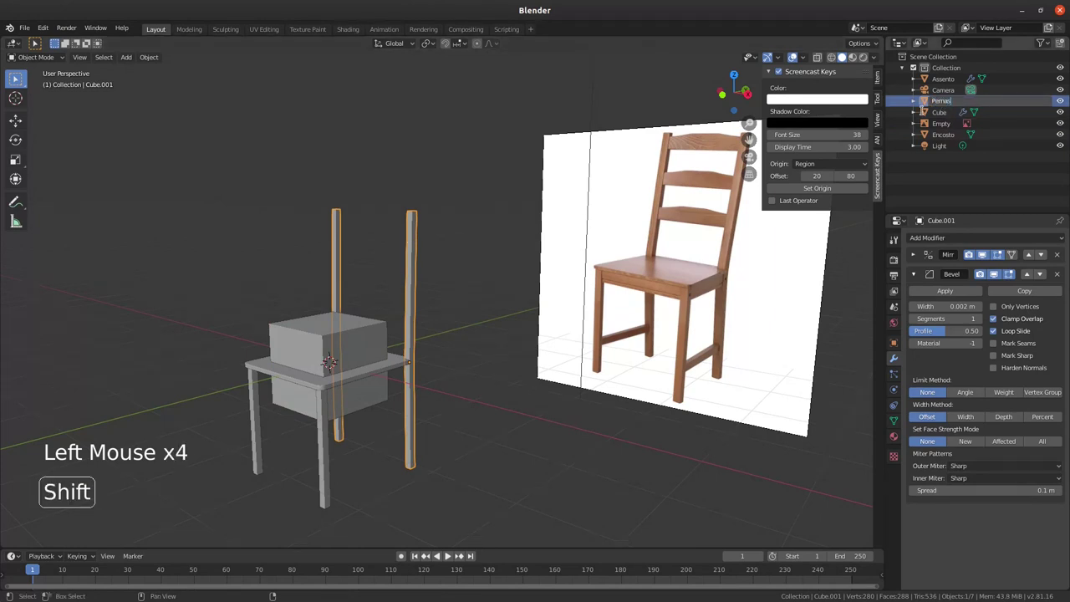
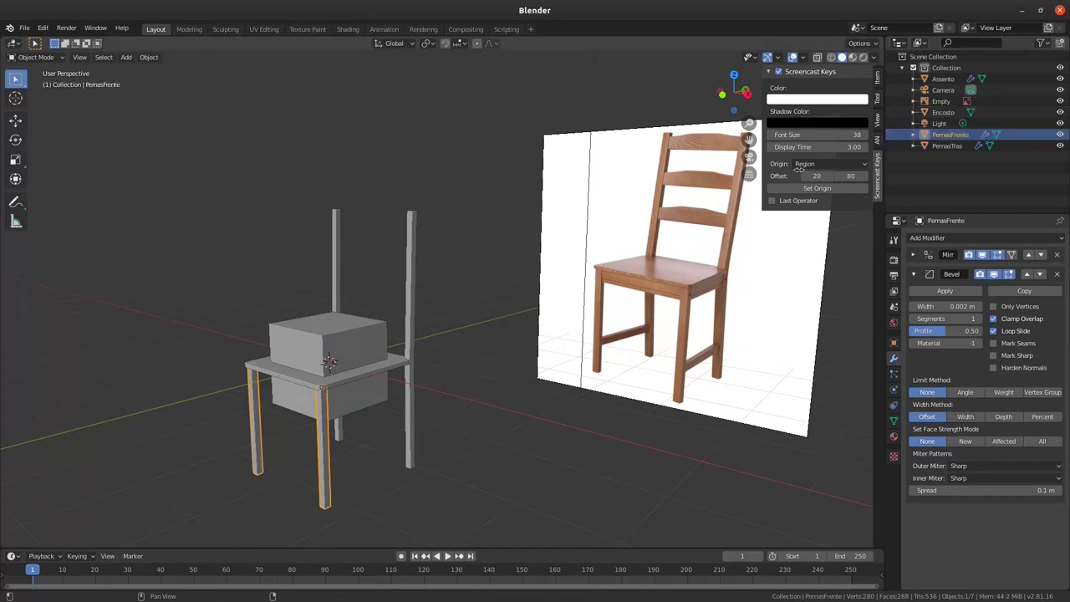
middle_click(355, 318)
Step: Move the Encosto slat up between the two back uprights and check its placement
left_click(386, 300)
middle_click(359, 327)
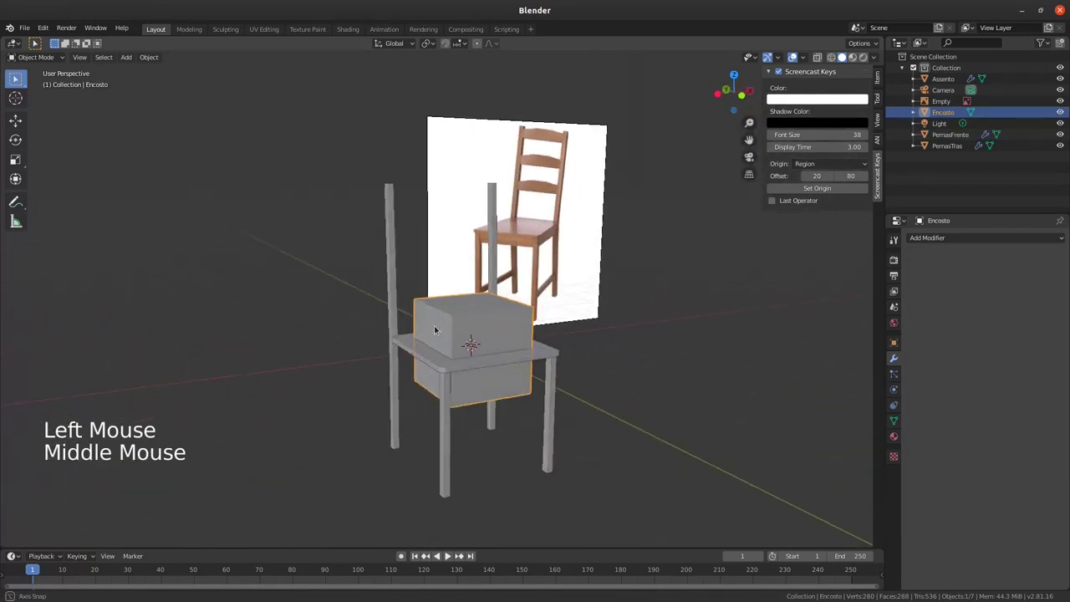
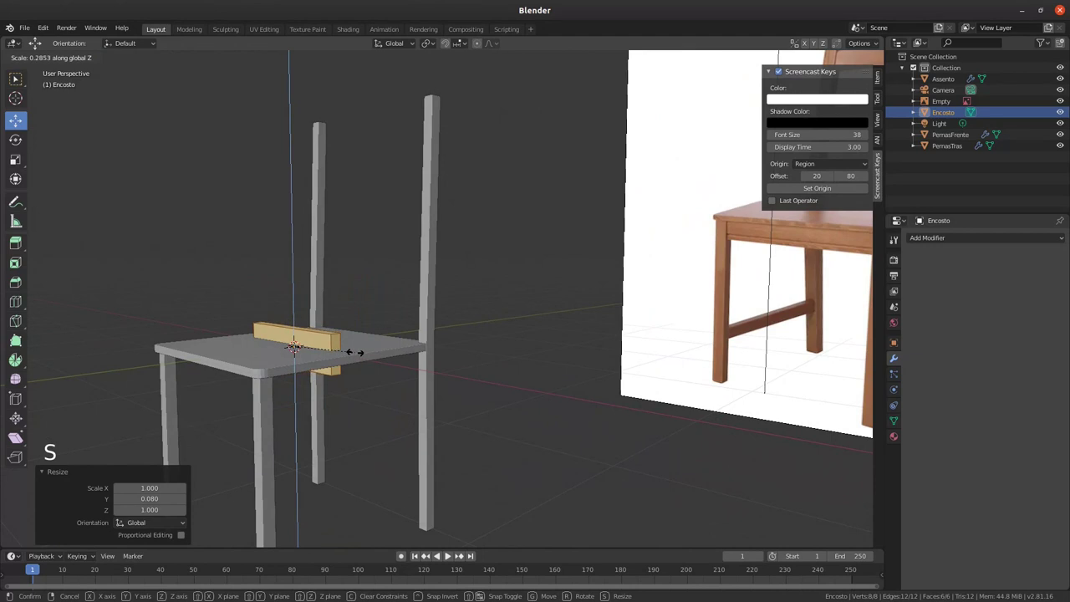
key("Tab")
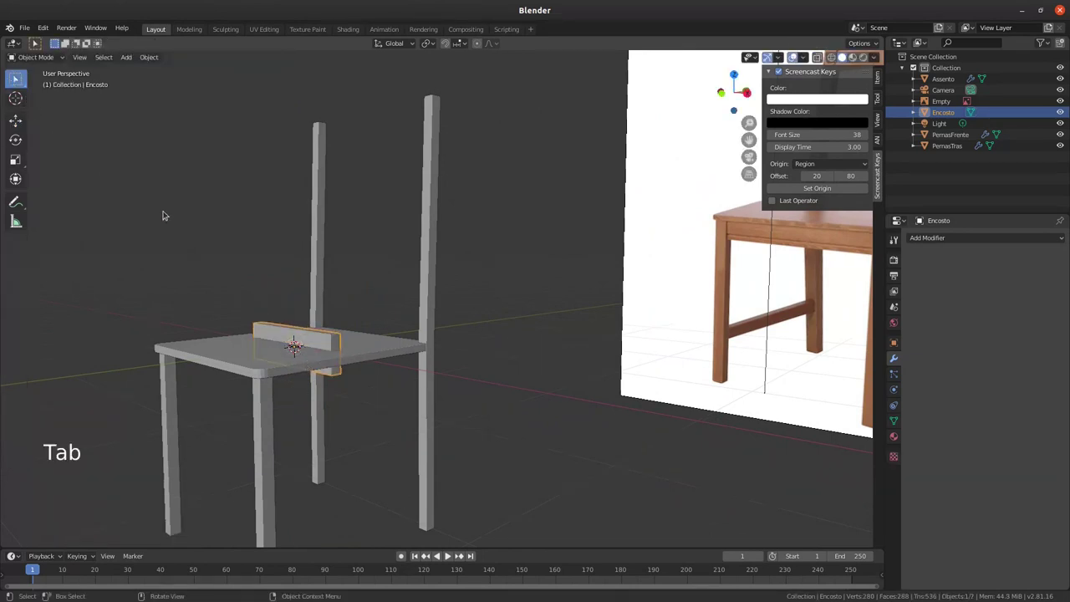
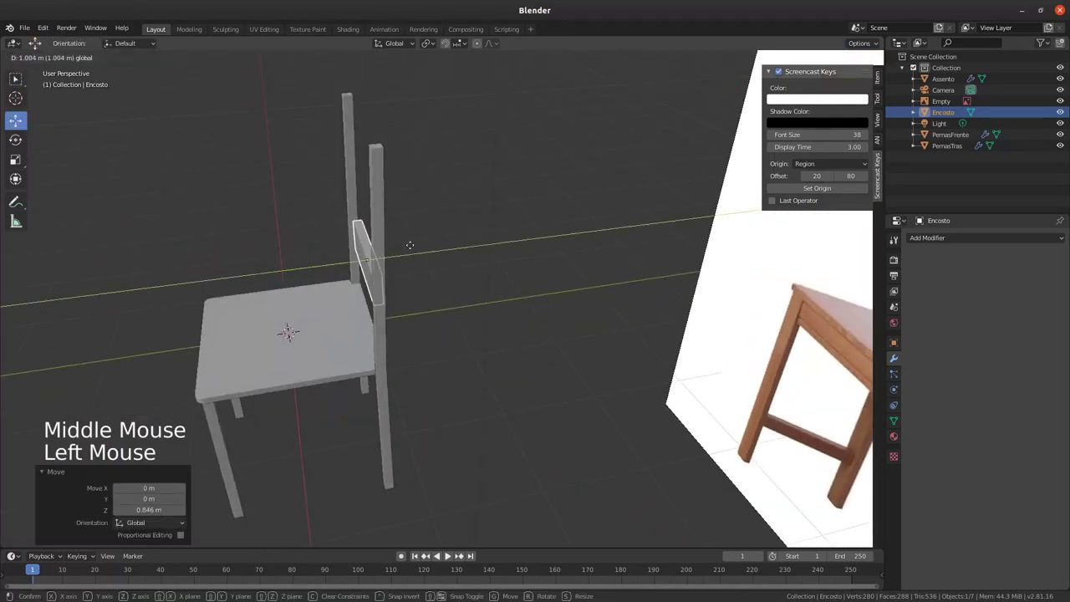
middle_click(417, 265)
middle_click(417, 281)
middle_click(414, 312)
middle_click(408, 286)
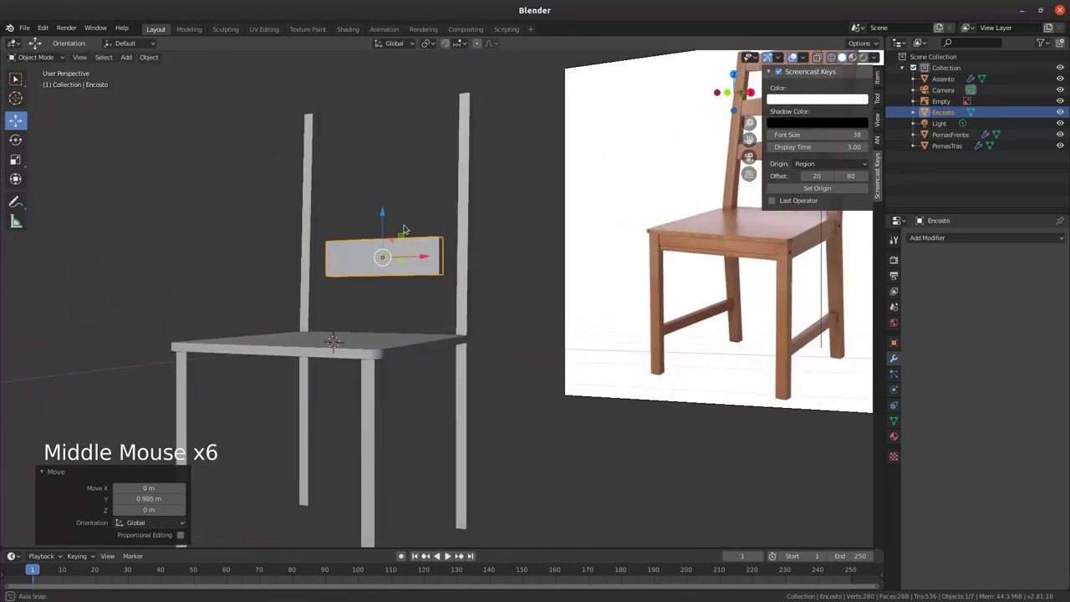
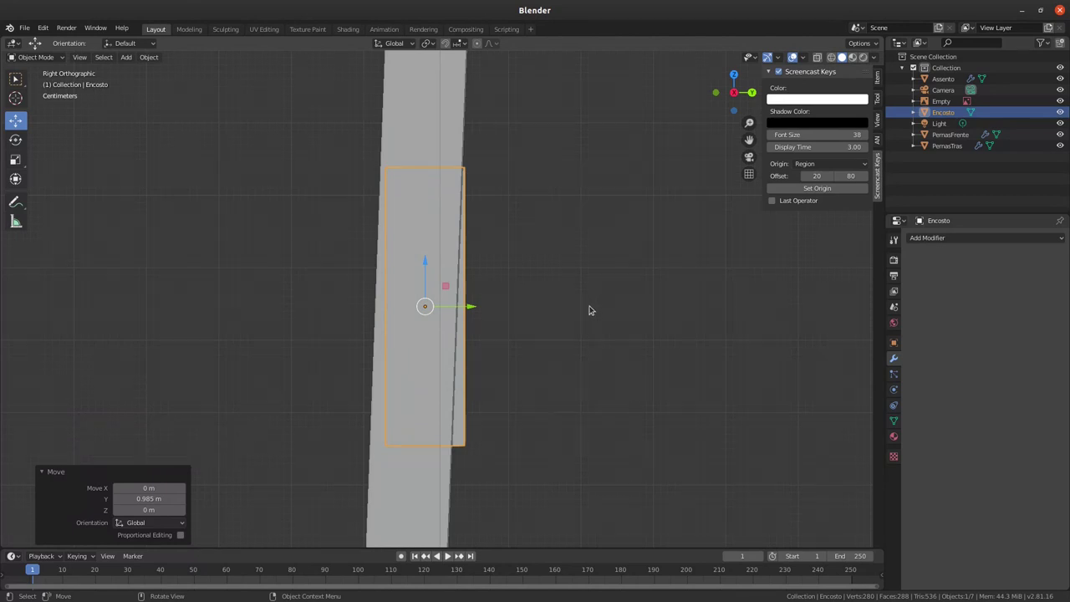
Step: Scale all of the slat's vertices thinner along Y so it fits within the uprights' depth
key("Tab")
key("z")
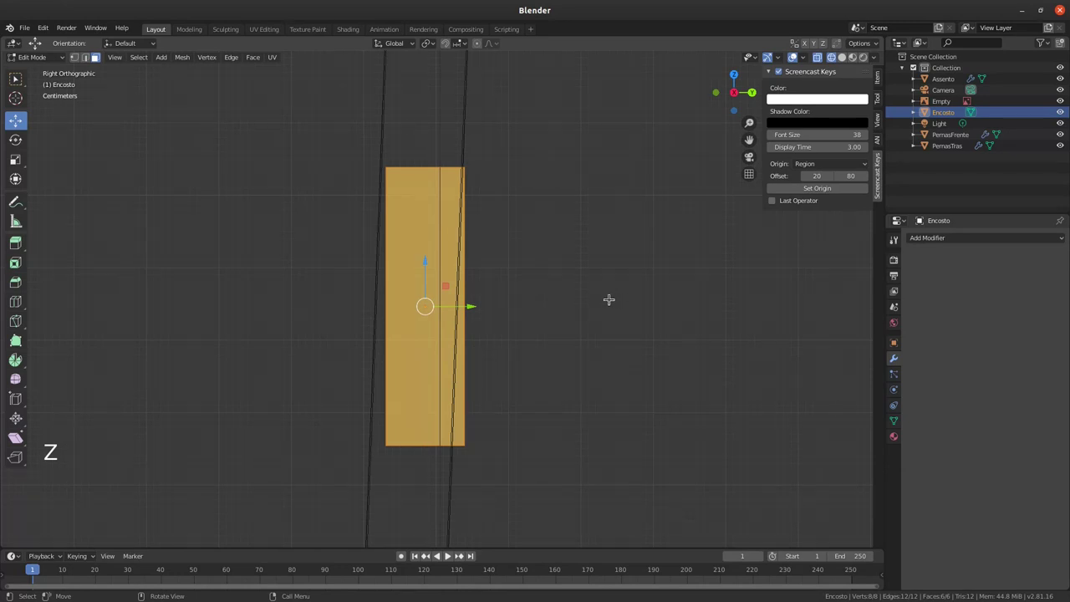
key("s")
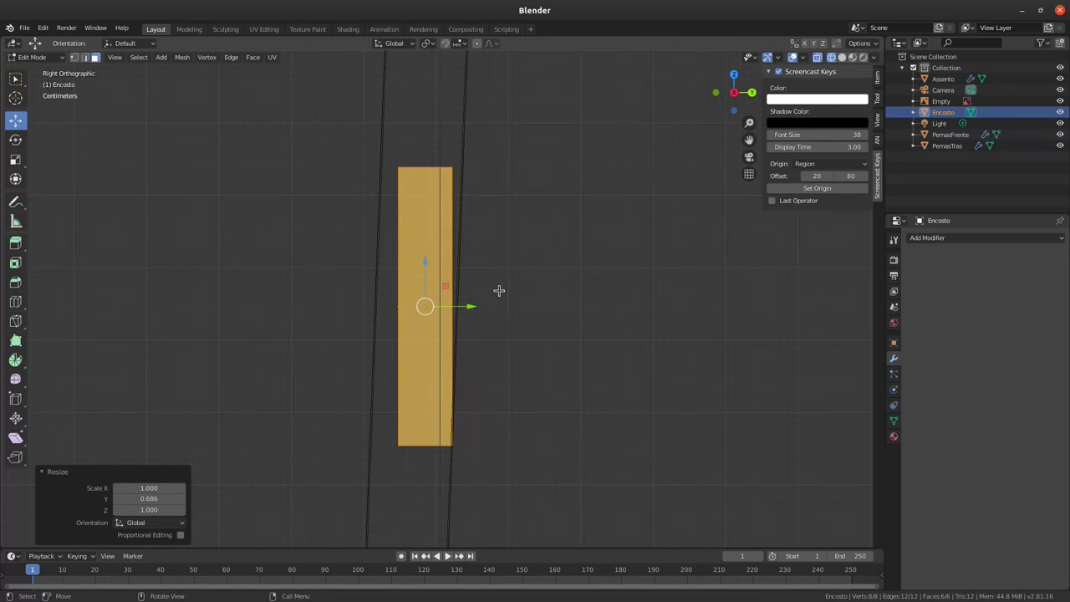
key("Tab")
middle_click(427, 305)
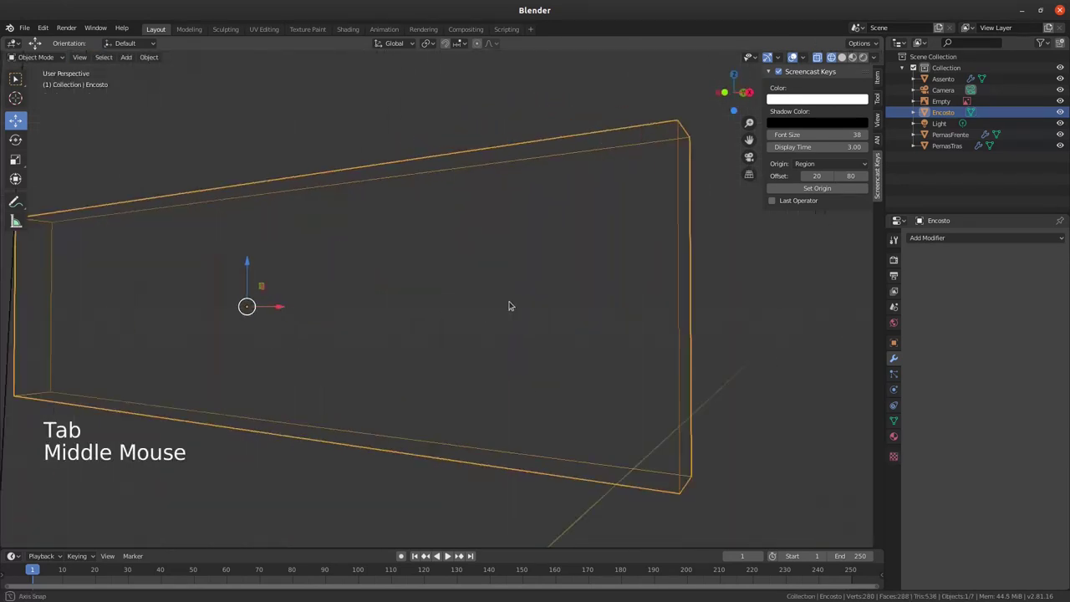
middle_click(510, 294)
middle_click(497, 291)
middle_click(486, 363)
Step: Orbit the view to compare the thinned slat against the reference chair
key("z")
middle_click(448, 309)
middle_click(445, 348)
middle_click(459, 298)
middle_click(430, 306)
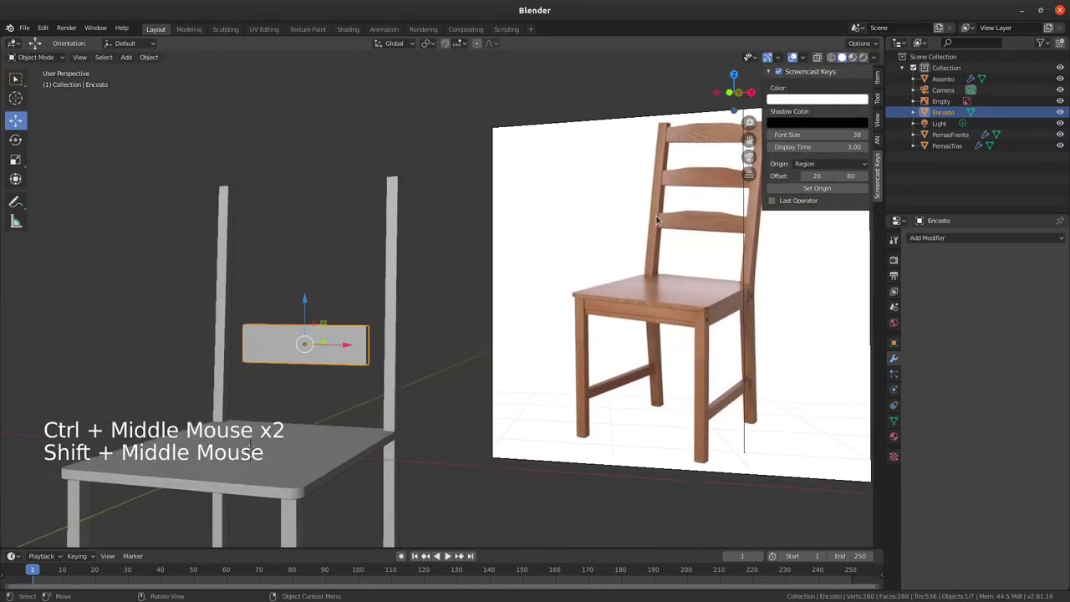
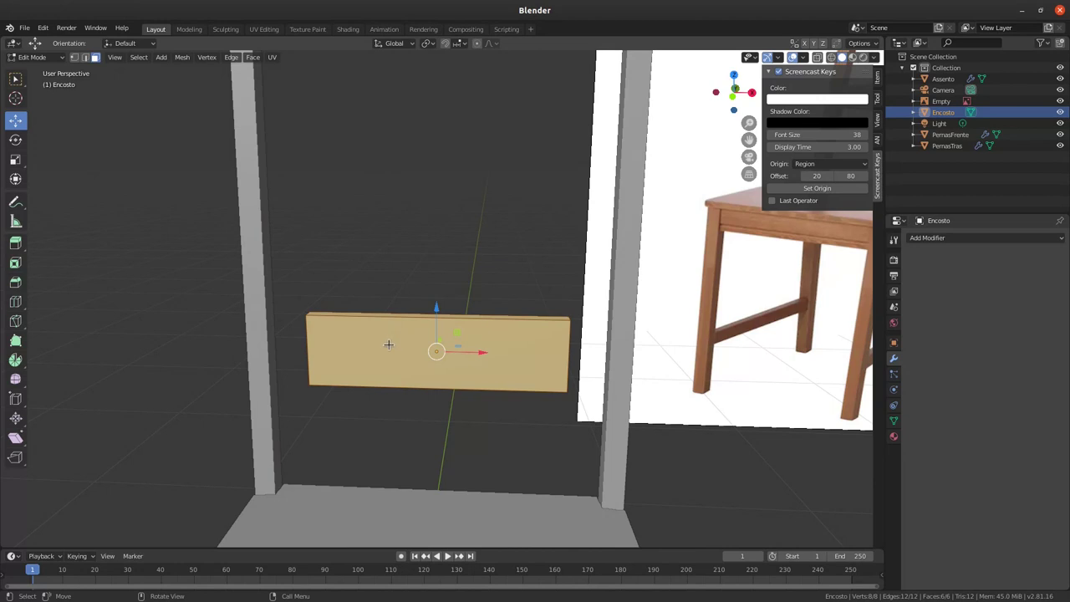
Step: Start a loop cut (Ctrl+R) lengthwise across the backrest slat
key("ctrl+r")
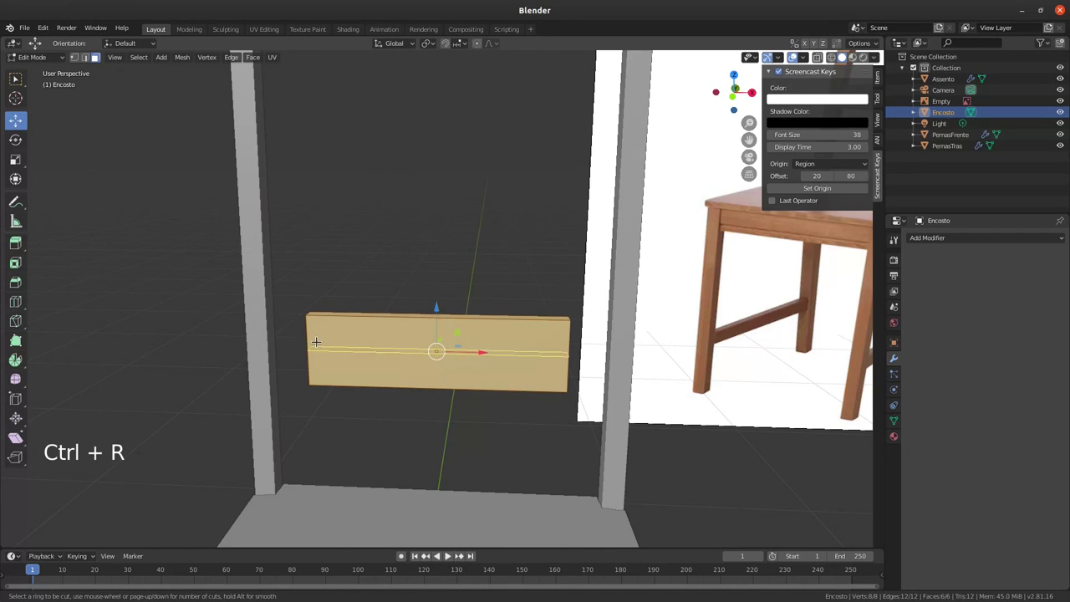
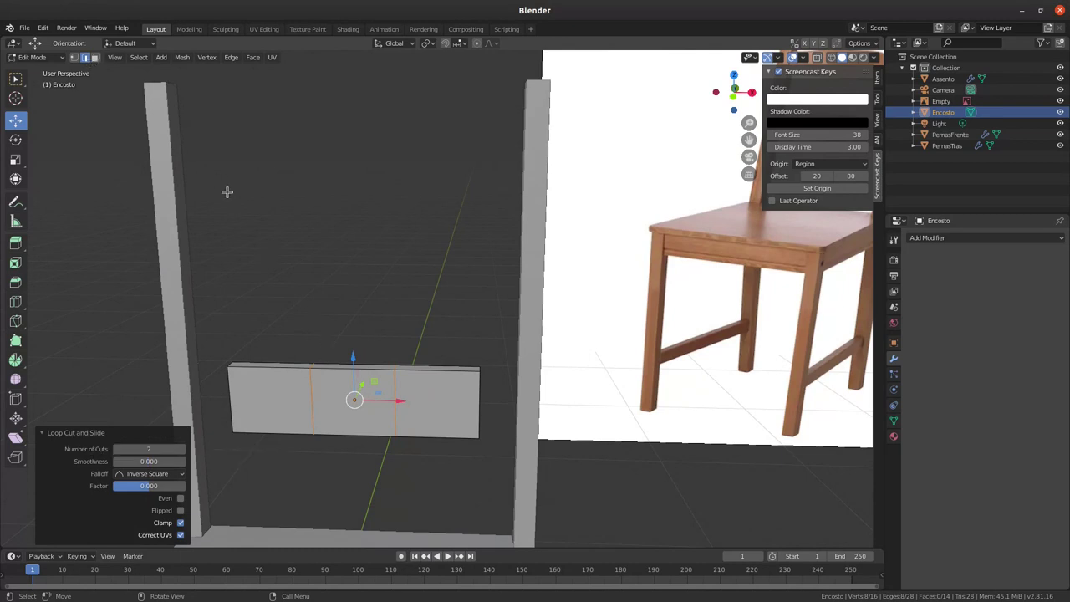
Step: Select every slat vertex and scale the slat, then restrict the scaling to the Z axis
key("3")
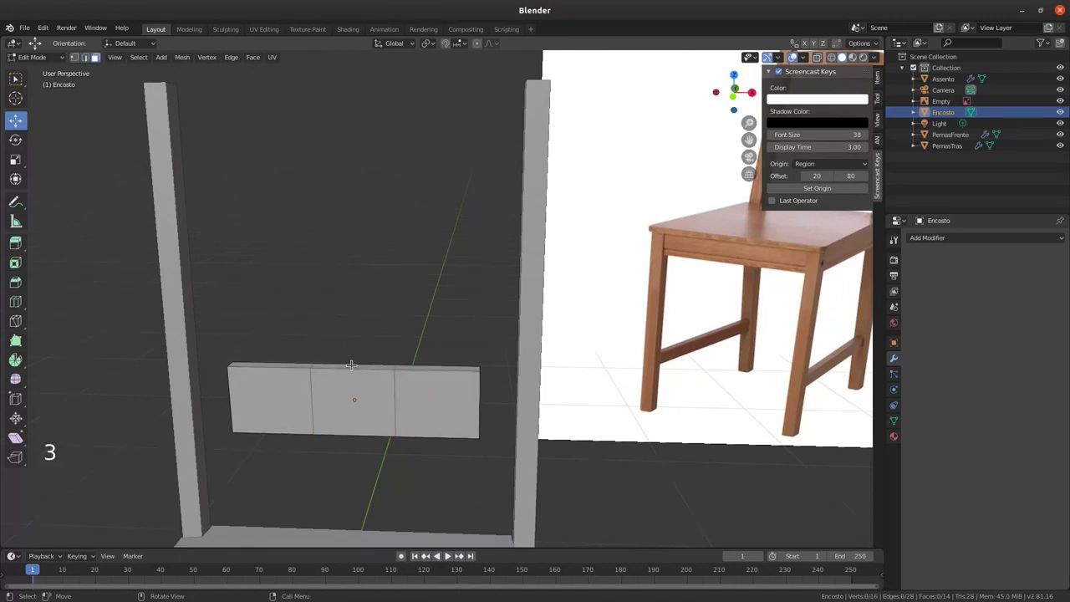
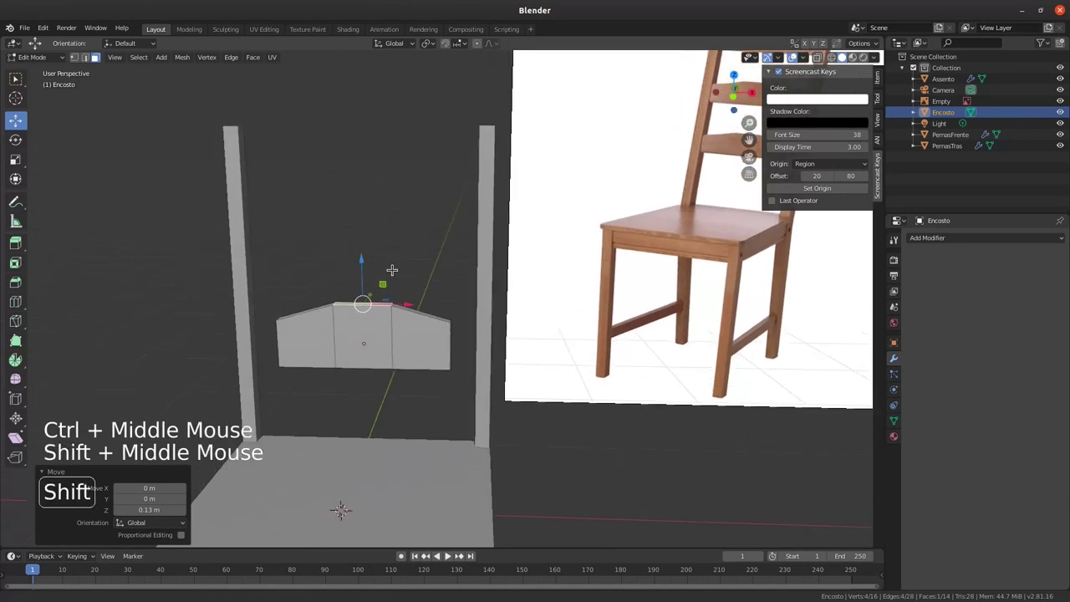
middle_click(722, 95)
key("a")
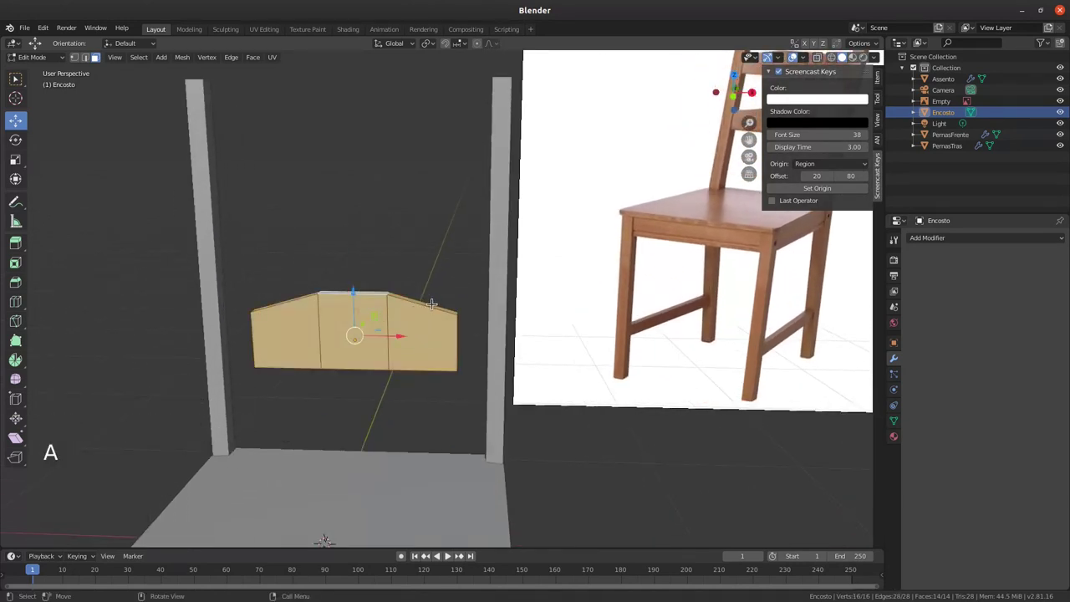
key("s")
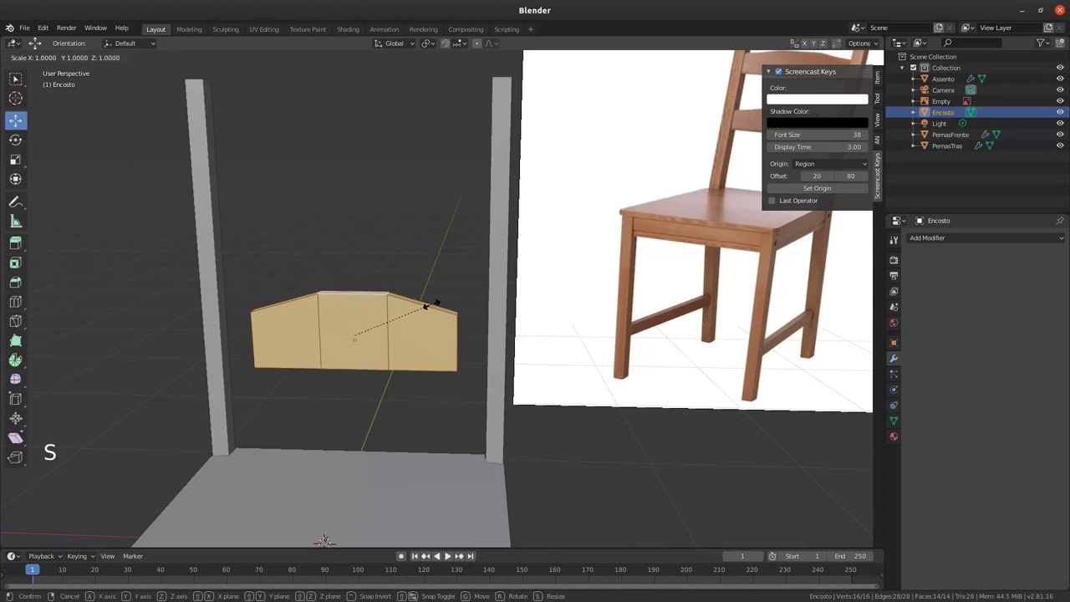
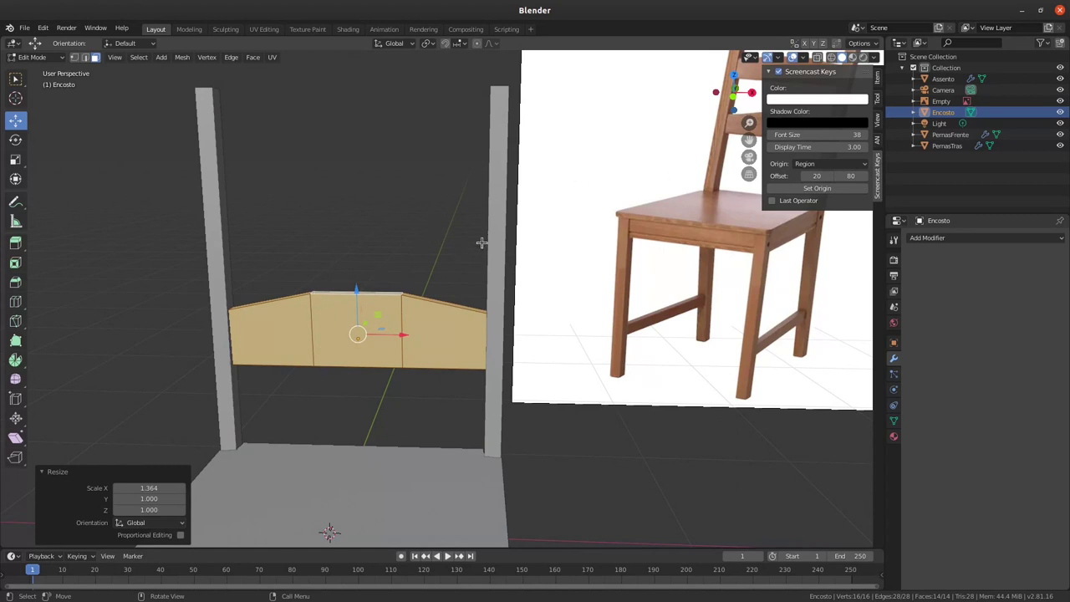
key("s")
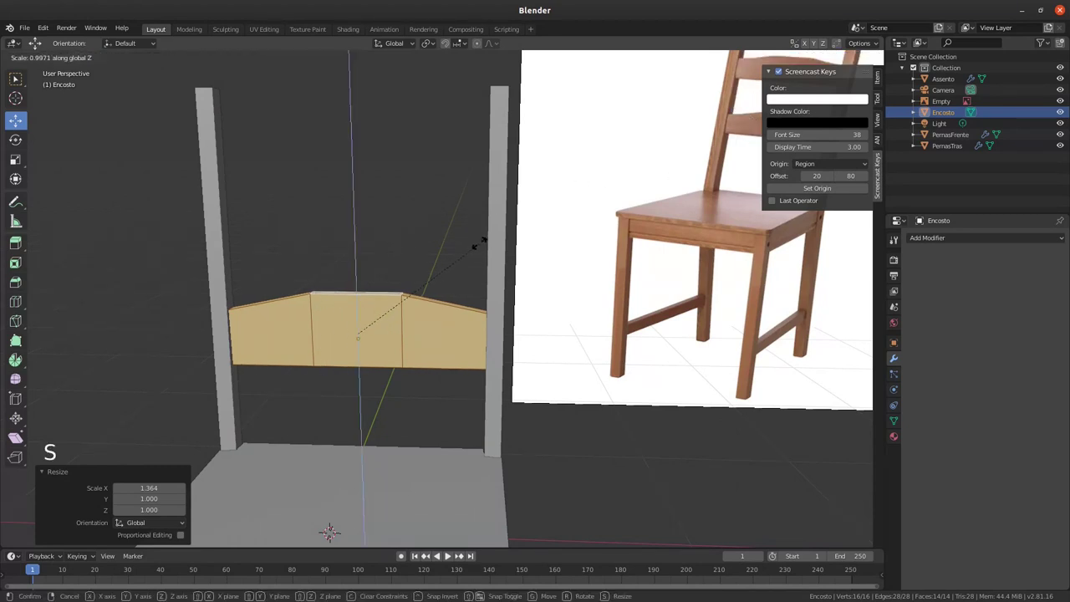